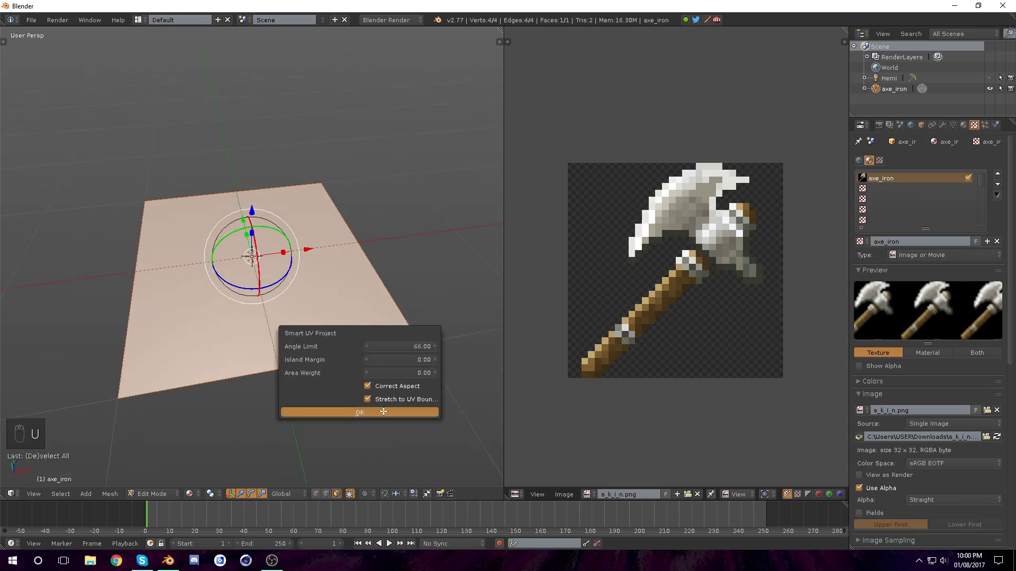
Unwrap the plane's UVs and assign the axe_iron image so the texture shows in Object Mode
key(ctrl+z)
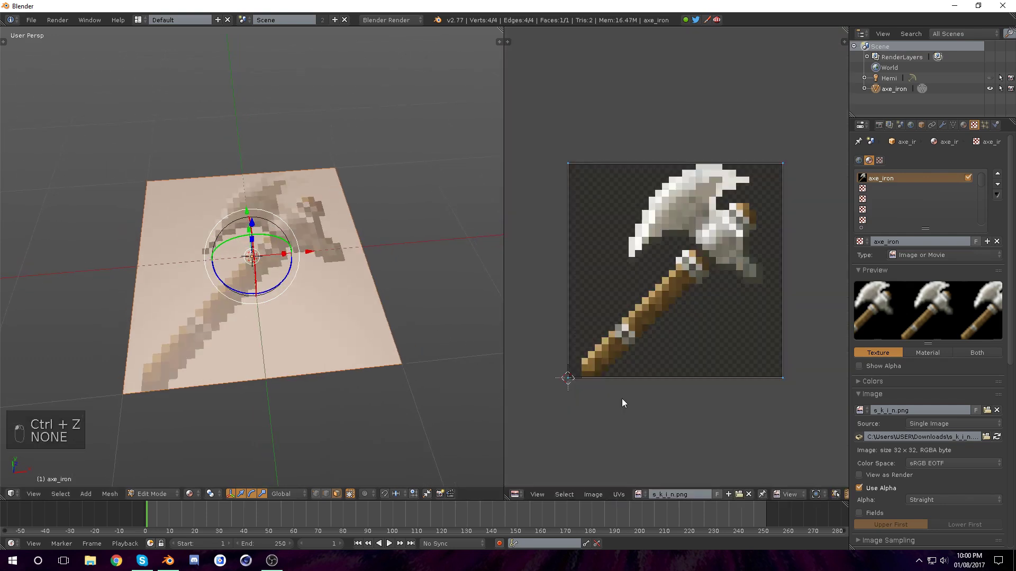
key(a)
key(u)
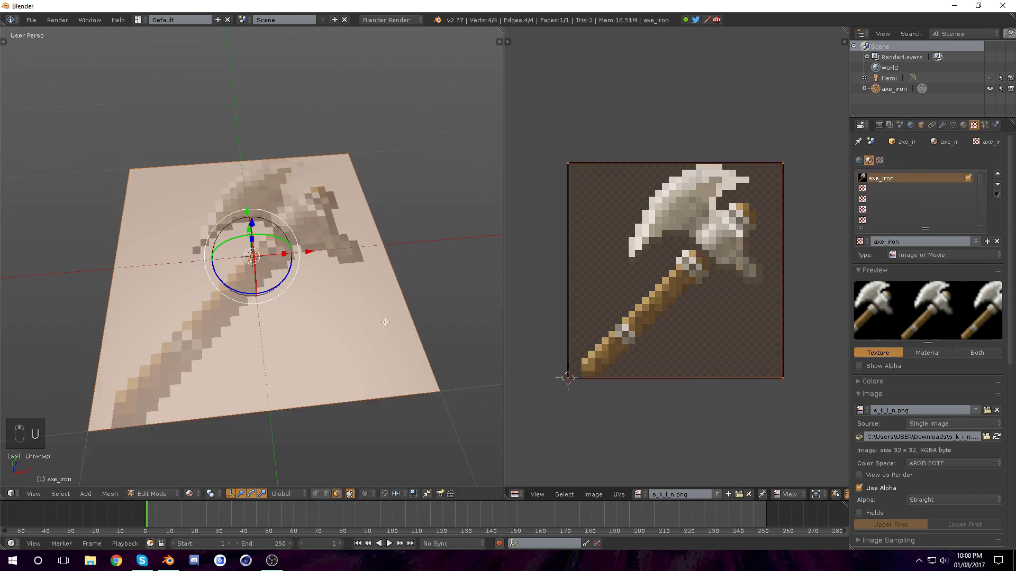
key(Tab)
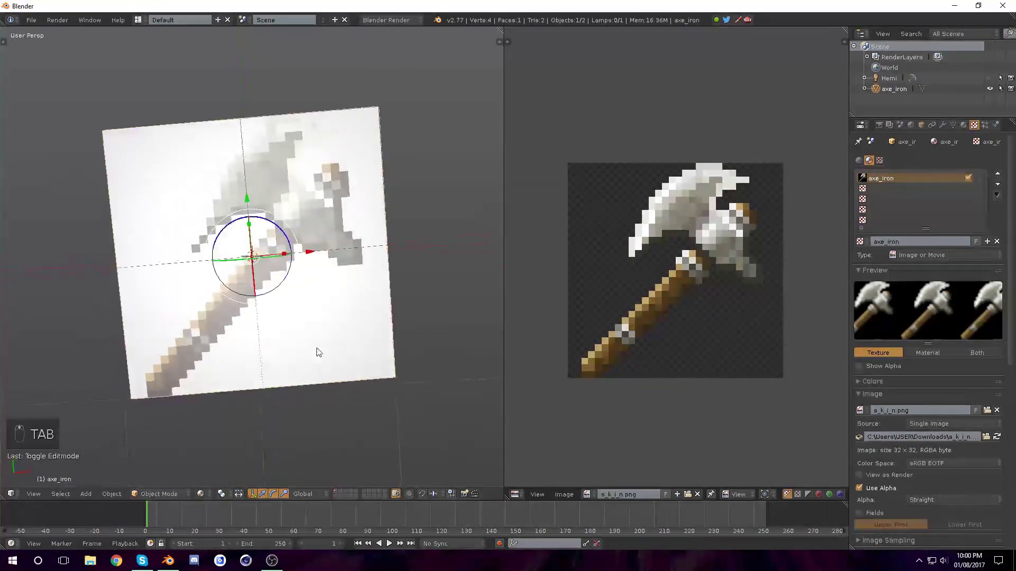
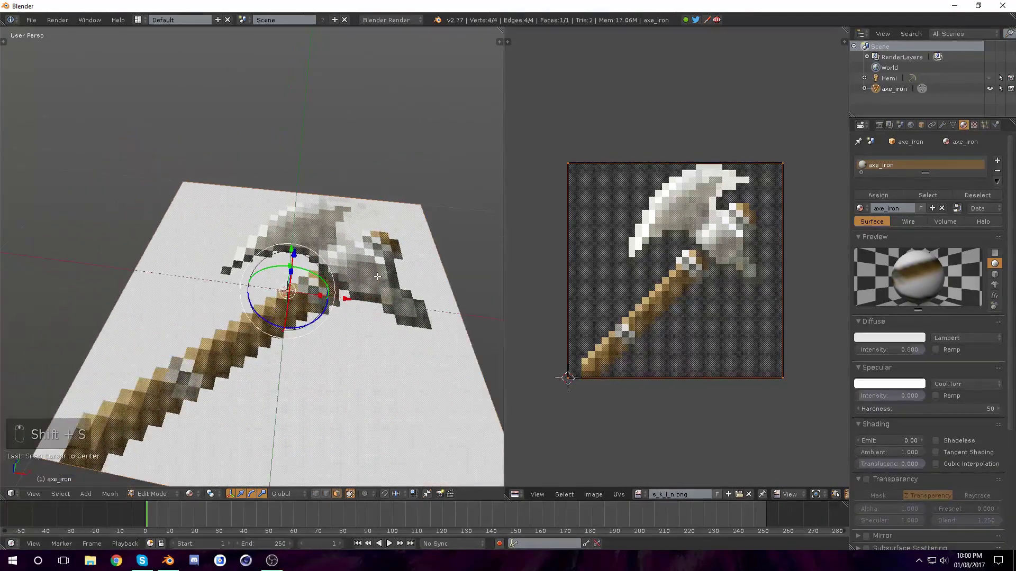
Subdivide the plane five times into a 32 by 32 grid of 1024 faces
key(w)
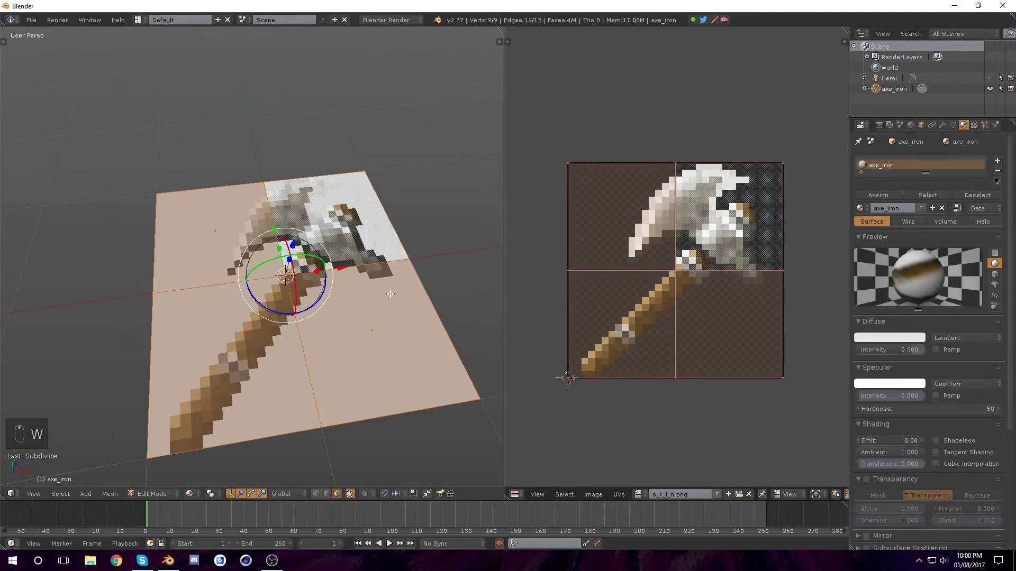
key(w)
key(w)
key(w)
key(w)
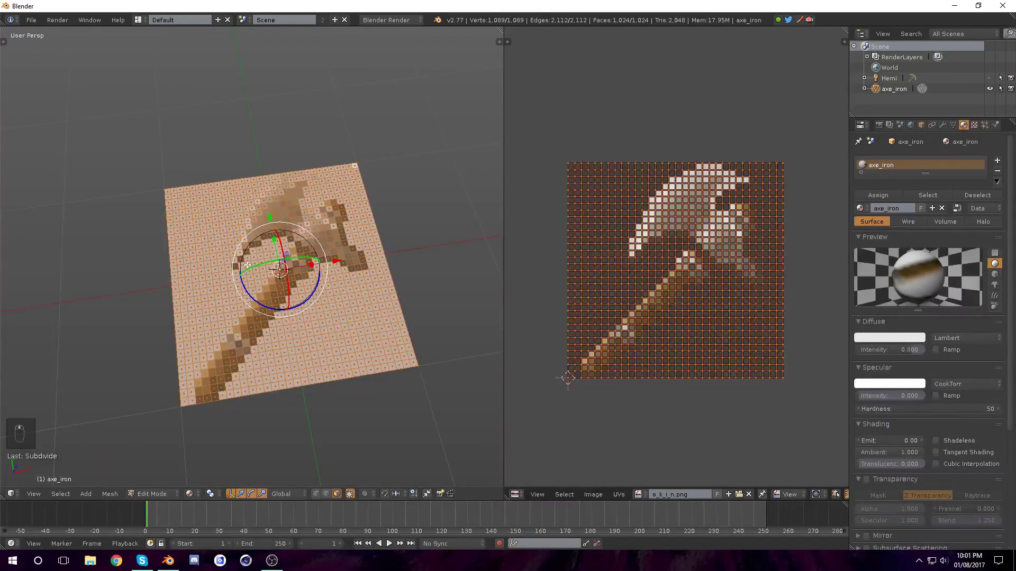
Check the textured grid from top view and return to Edit Mode ready to circle-select
key(KP_7)
key(a)
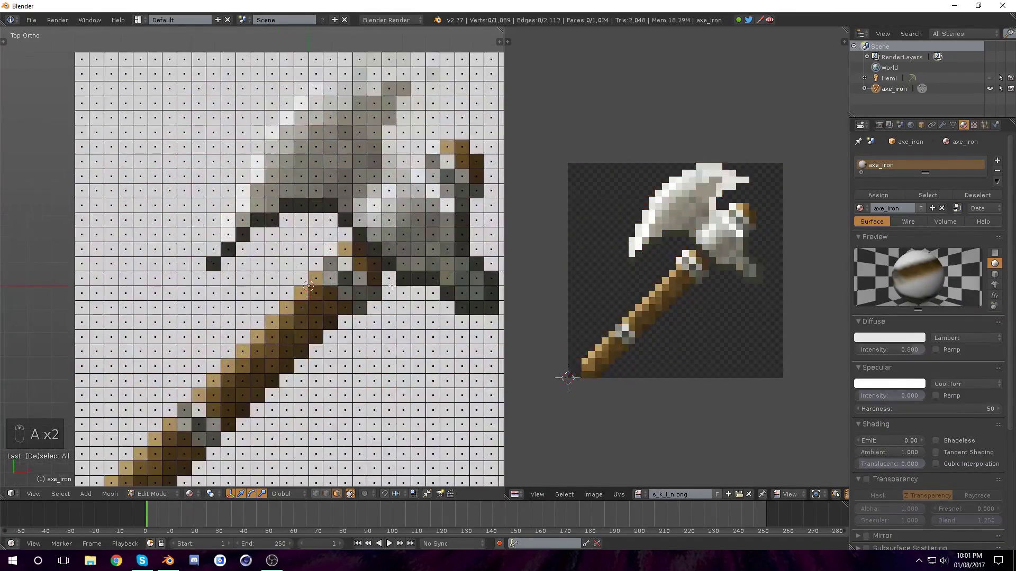
key(Tab)
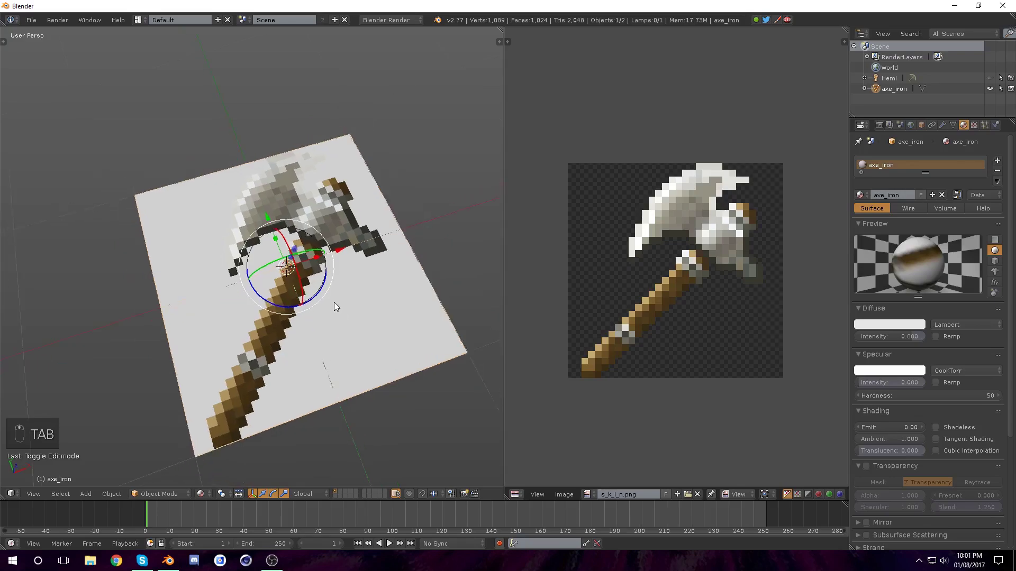
key(Tab)
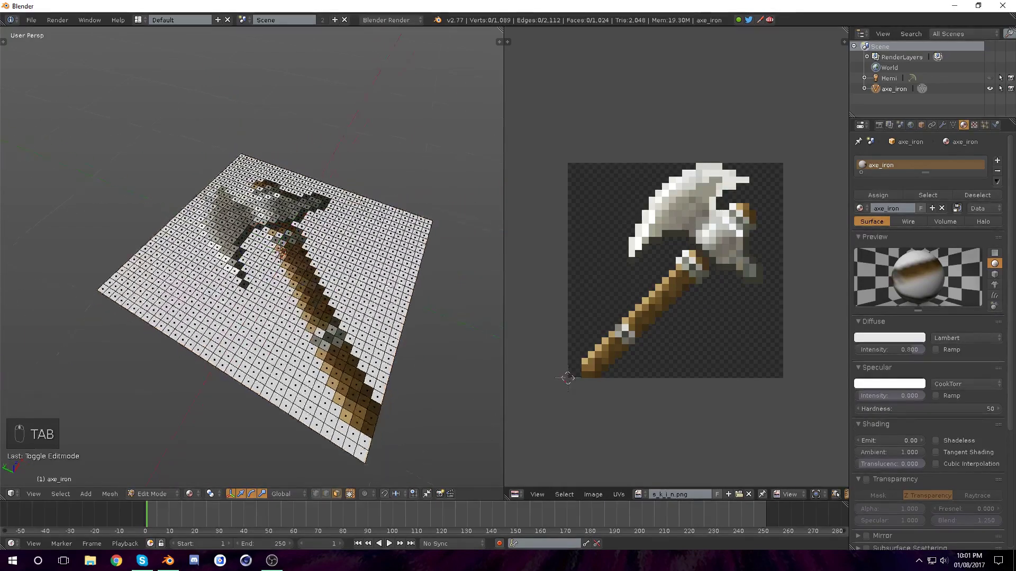
key(c)
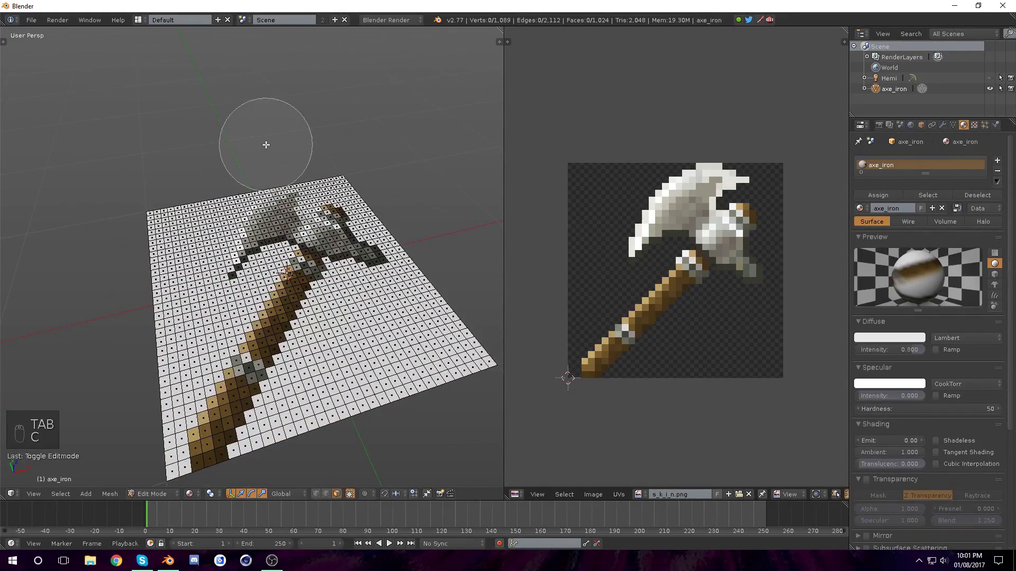
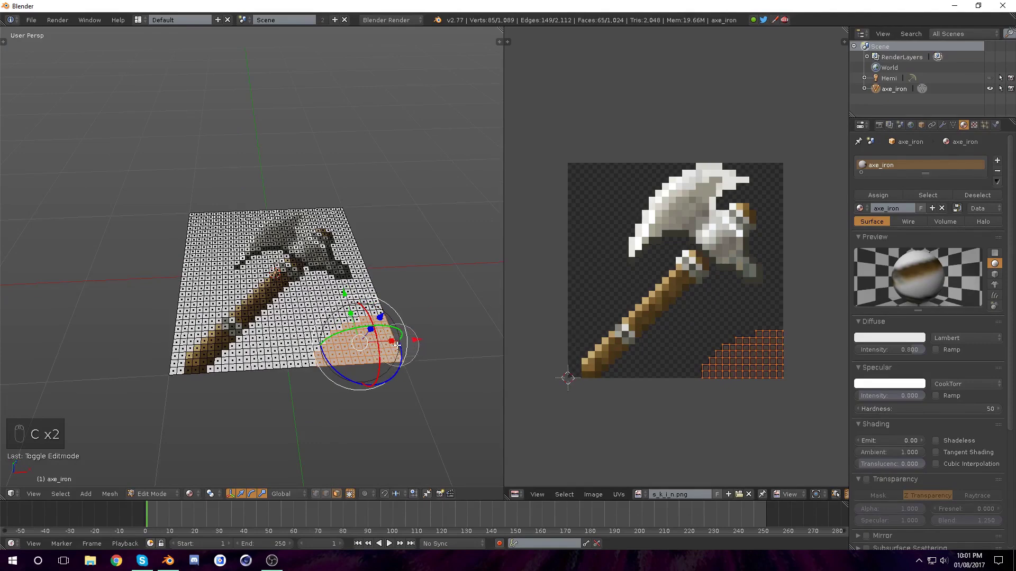
Paint-select the empty background squares around the axe from Top Ortho view
key(KP_7)
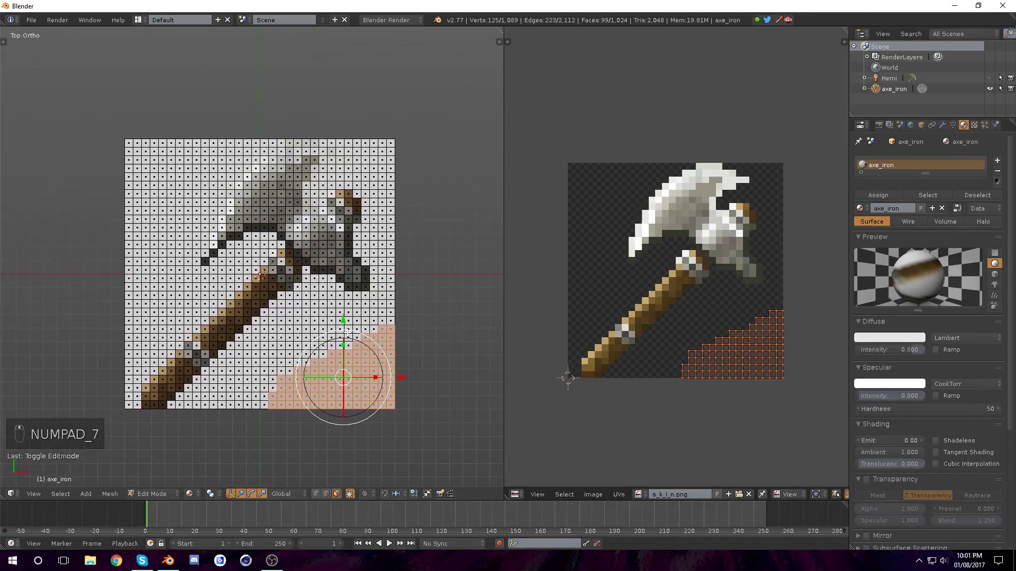
key(KP_5)
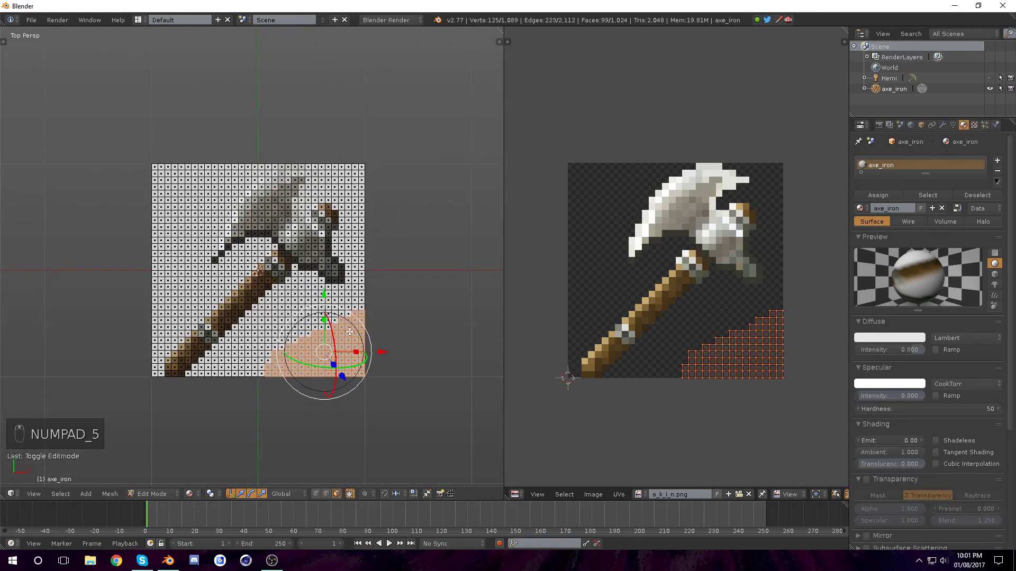
key(KP_5)
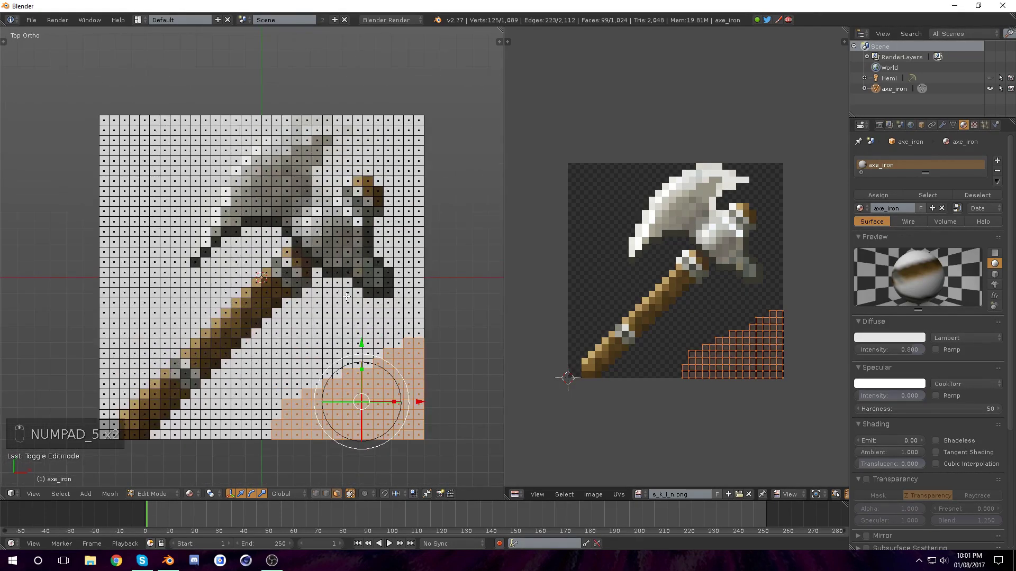
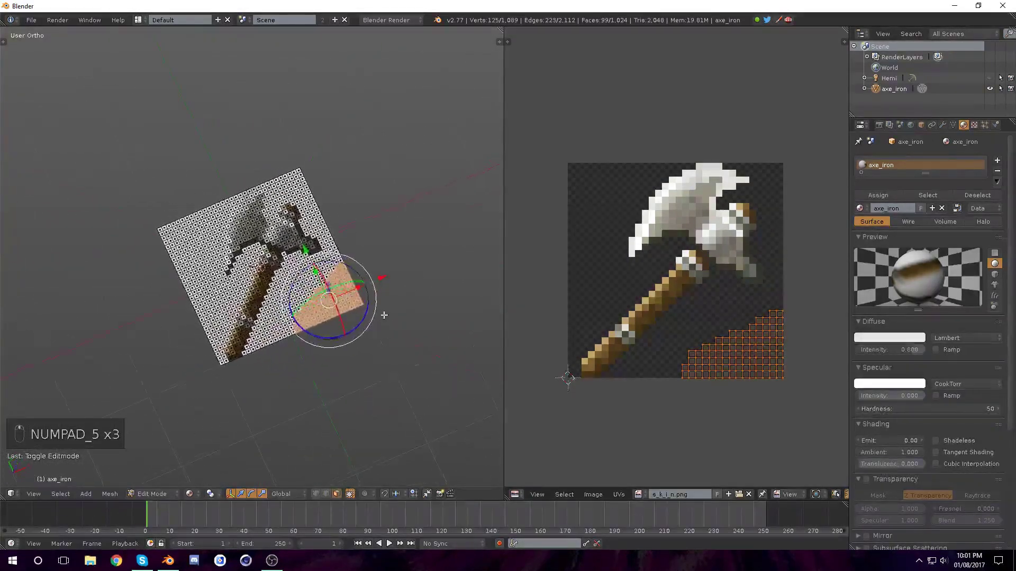
key(KP_7)
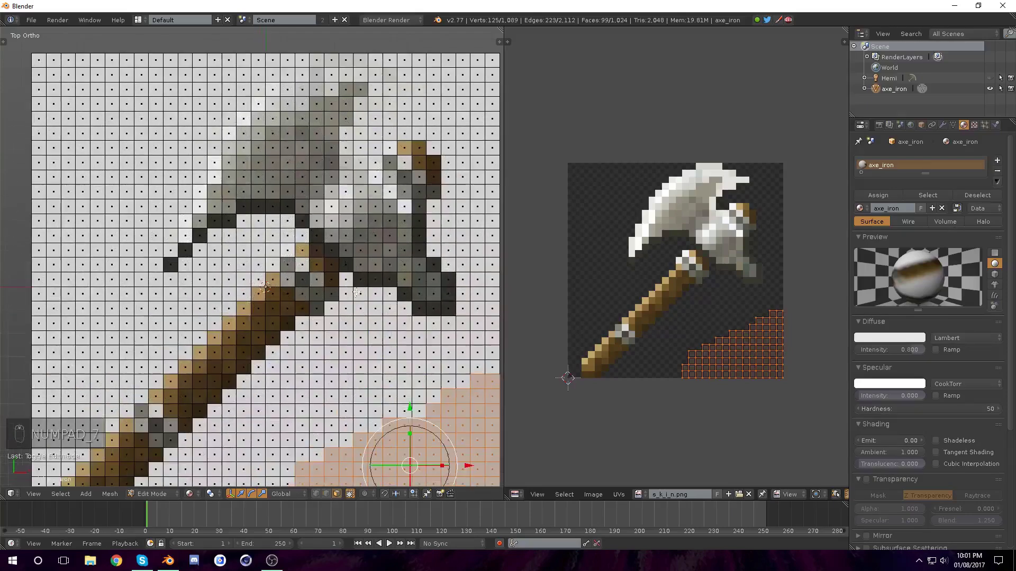
key(c)
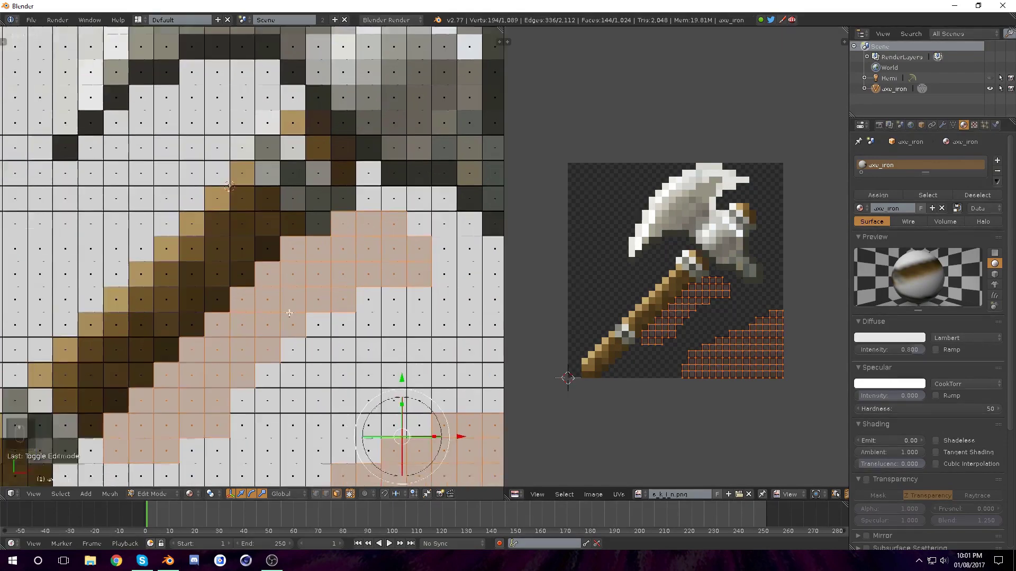
key(c)
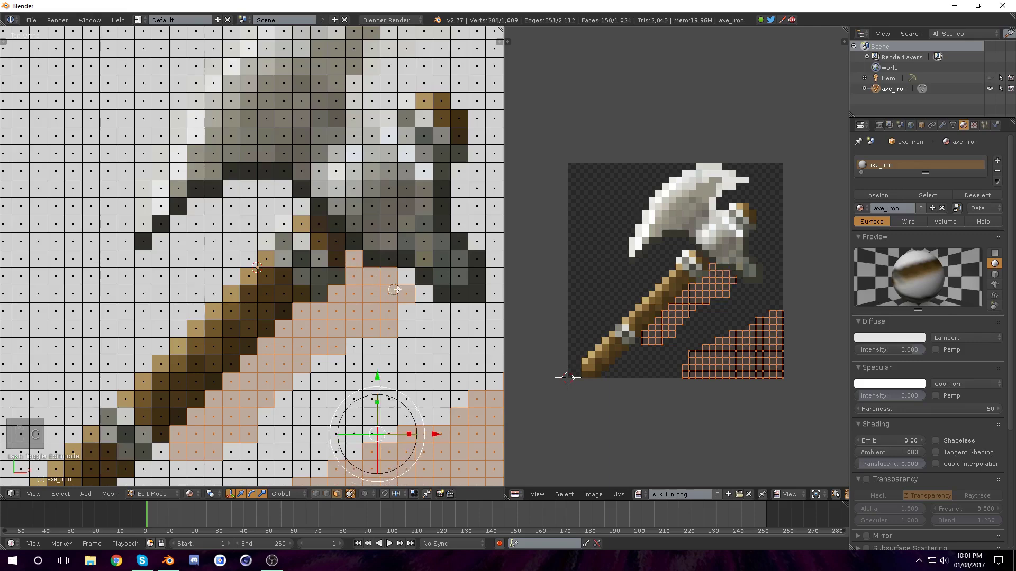
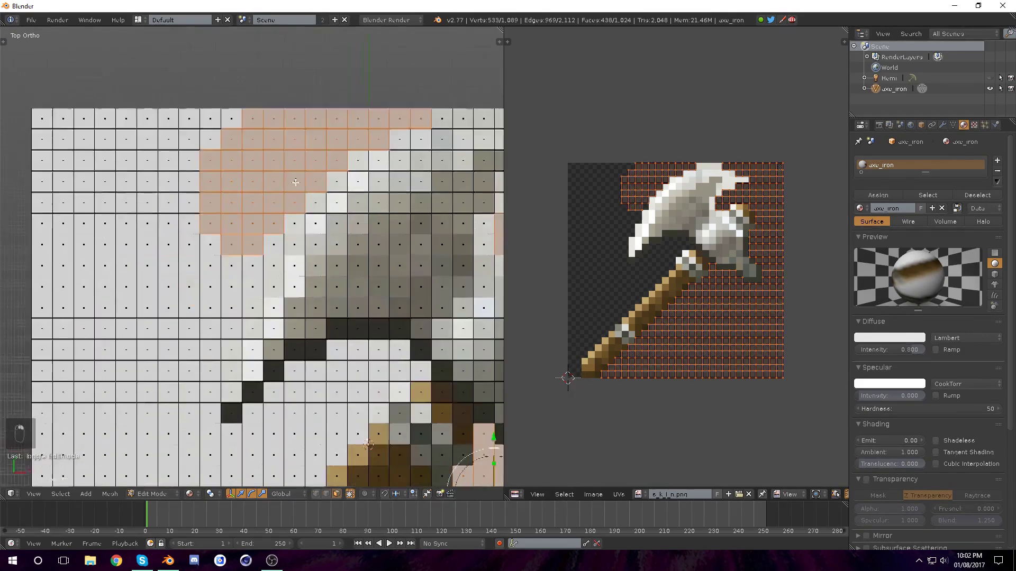
Finish selecting the background above the axe head and delete the selected faces
key(c)
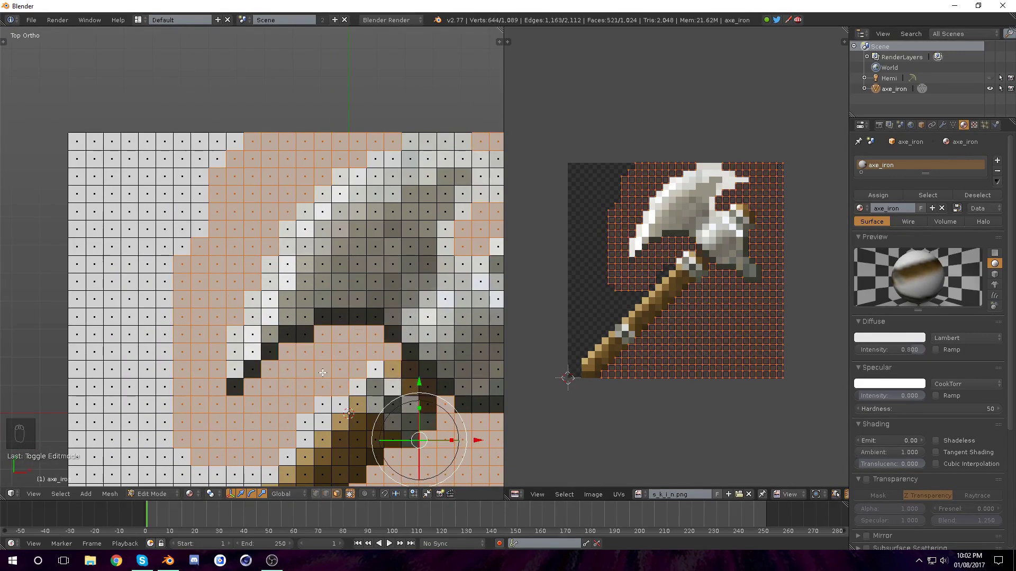
key(c)
key(c)
key(c)
key(x)
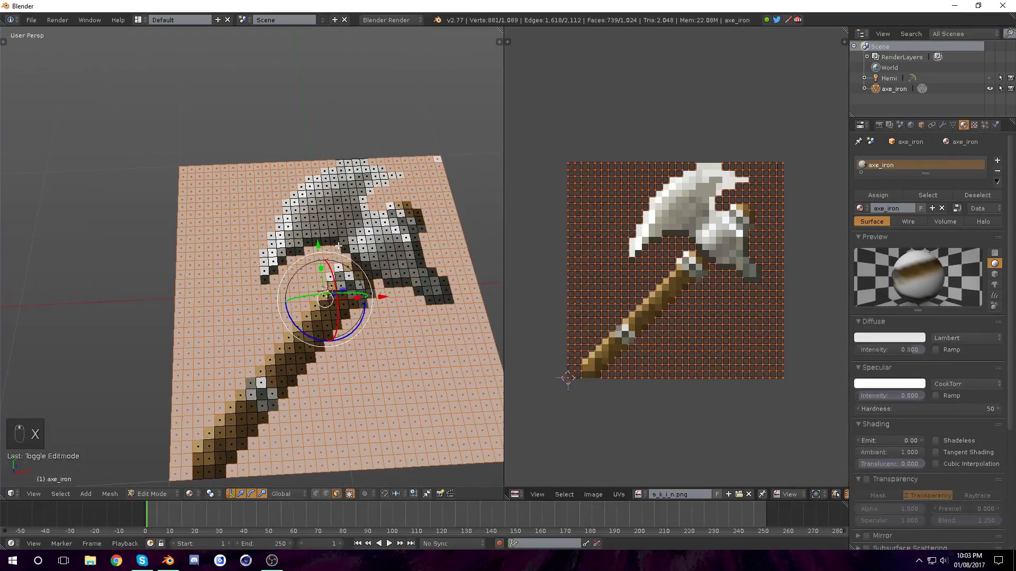
key(x)
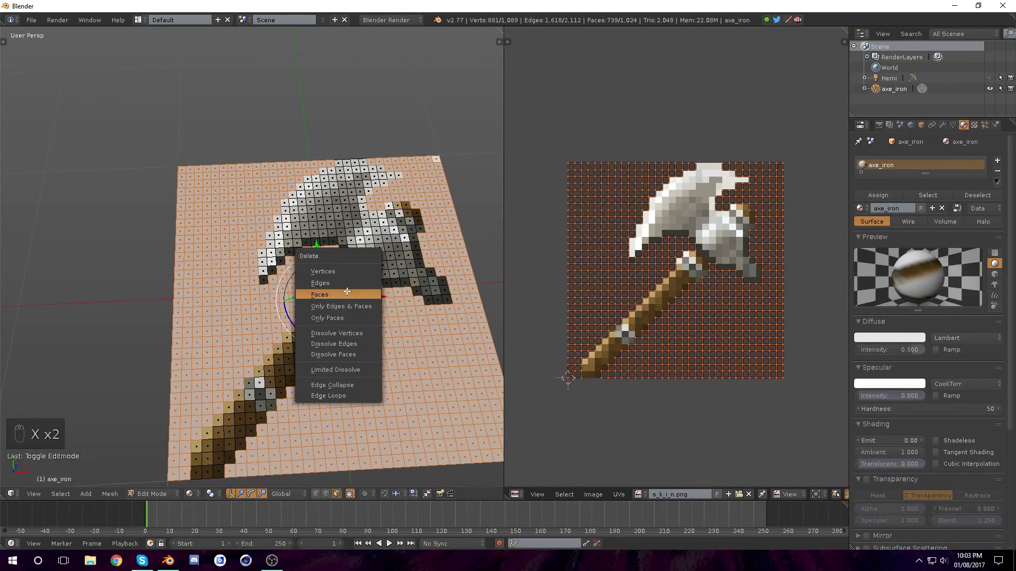
key(ctrl+z)
key(x)
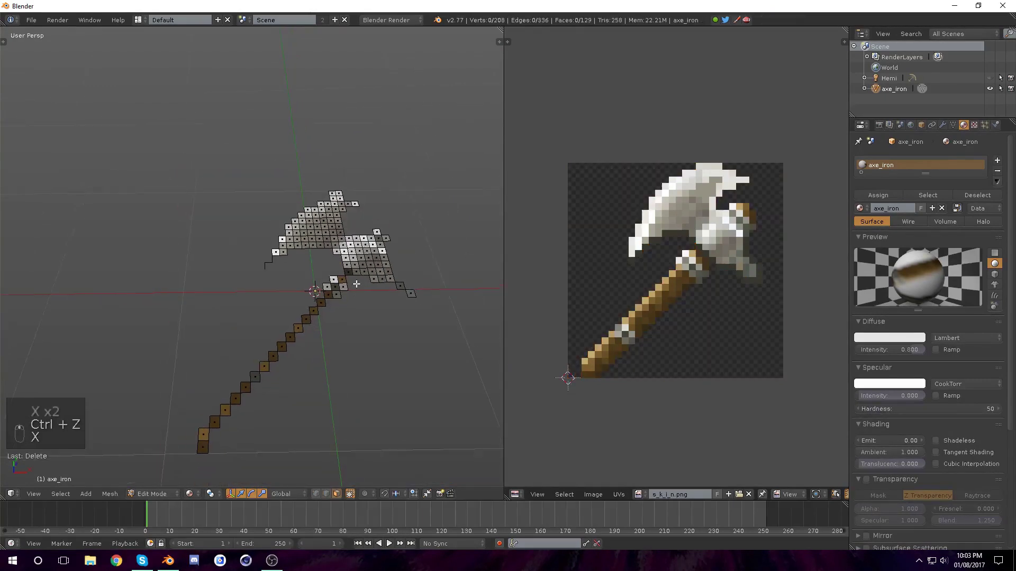
Inspect the remaining 285 axe-shaped faces in Object Mode, then return to editing
key(ctrl+z)
key(x)
key(ctrl+z)
key(x)
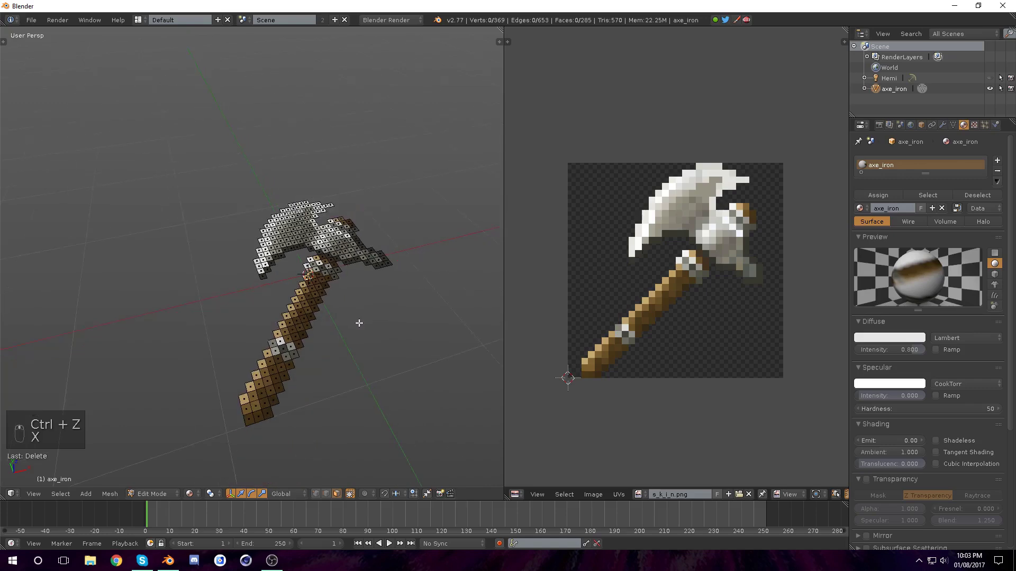
key(Tab)
key(Tab)
key(KP_Decimal)
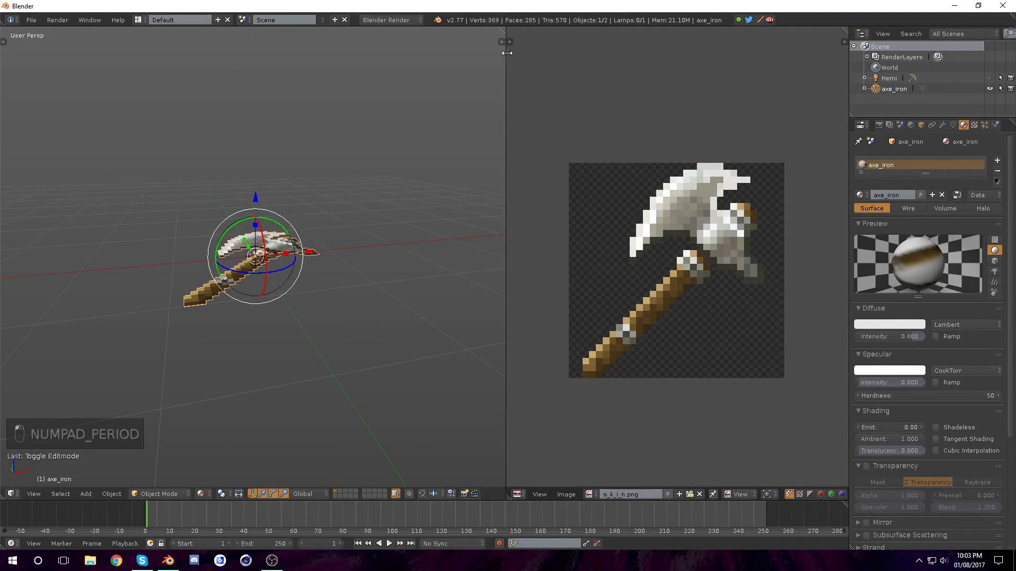
middle_click(466, 195)
key(Tab)
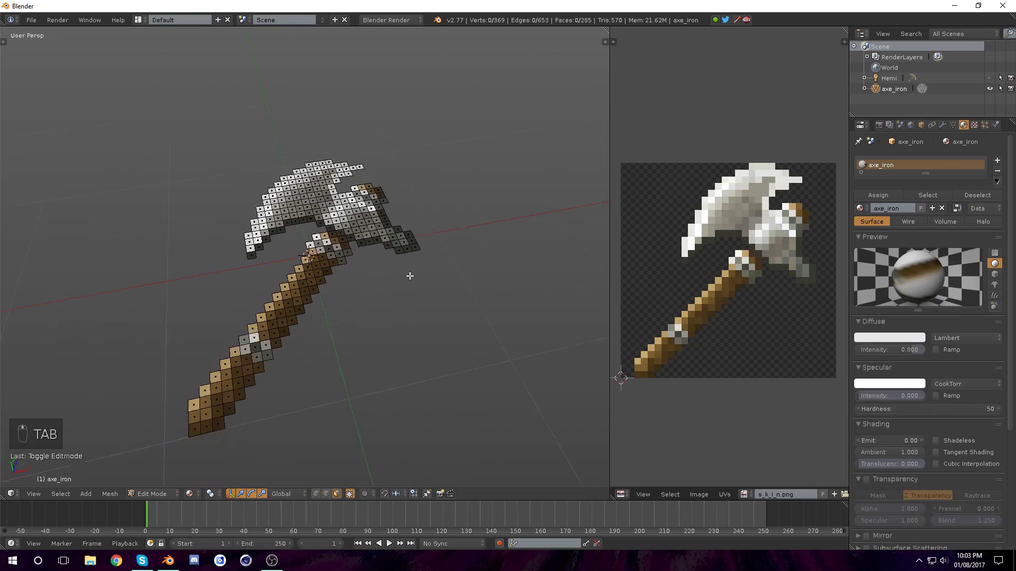
Select all 285 axe faces and bring up the operator search to run Edge Split
key(a)
key(a)
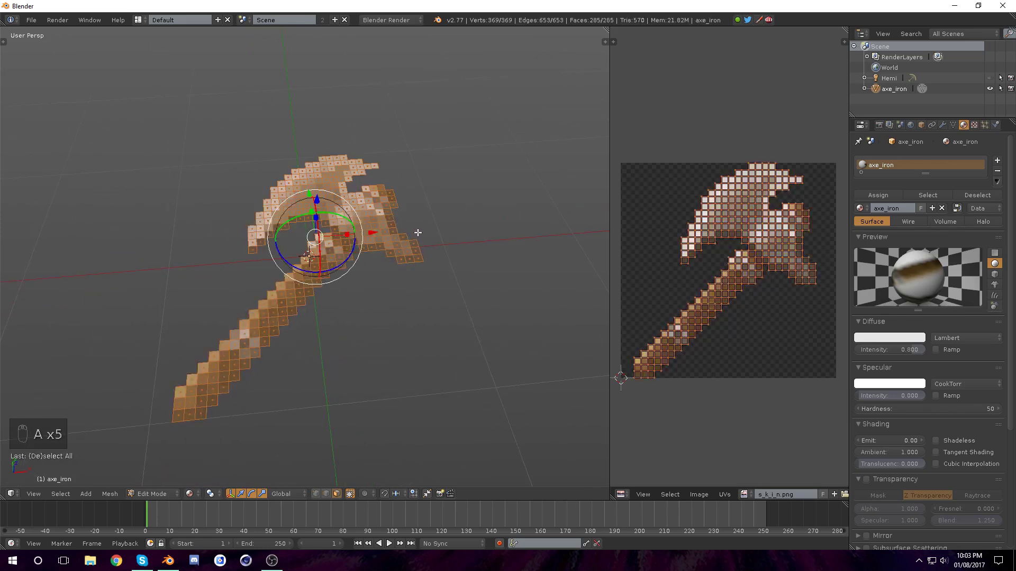
key(a)
key(space)
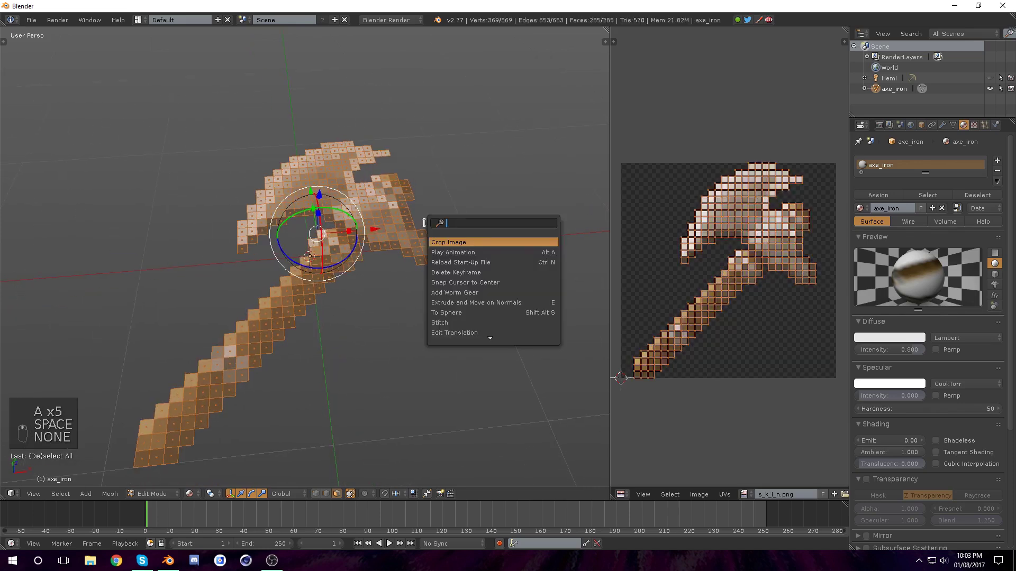
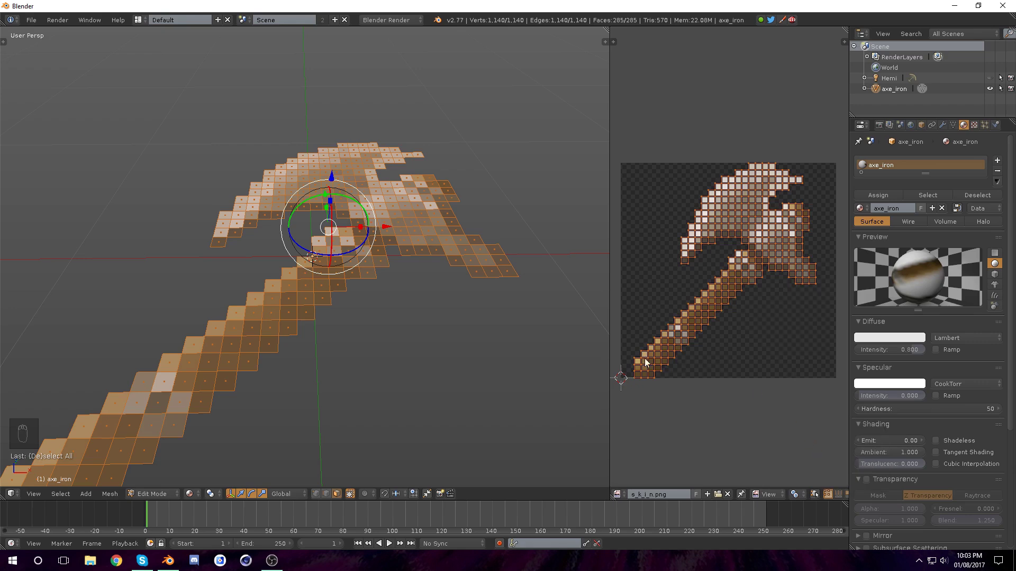
Try scaling the UVs, undoing an accidental move and extrusion of a pixel square
key(s)
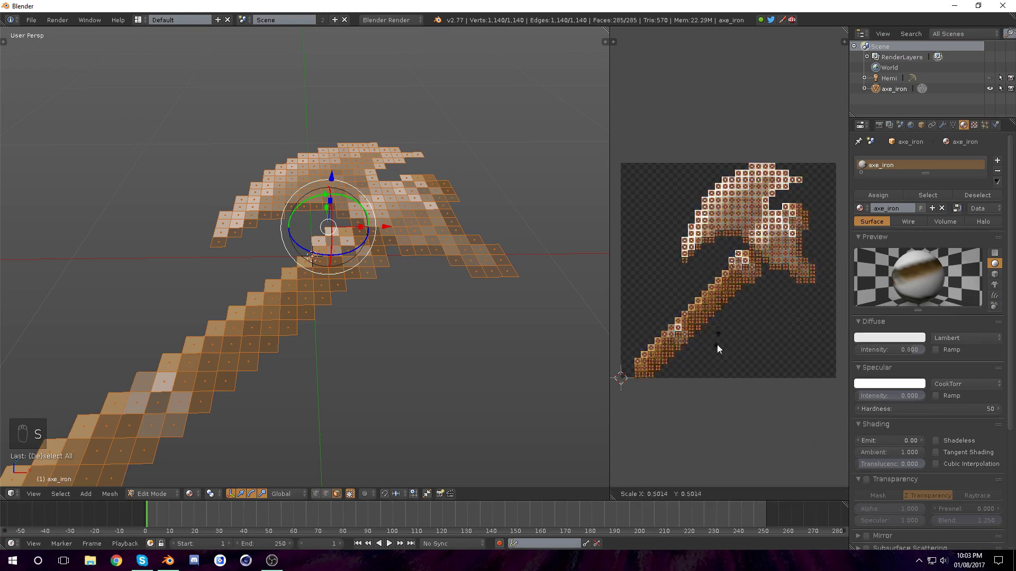
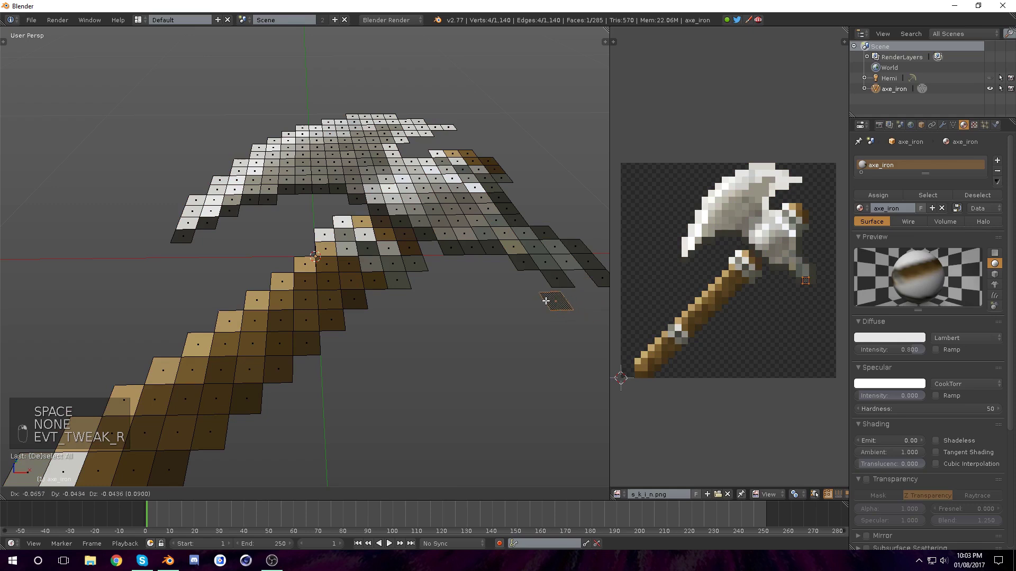
key(a)
key(a)
key(w)
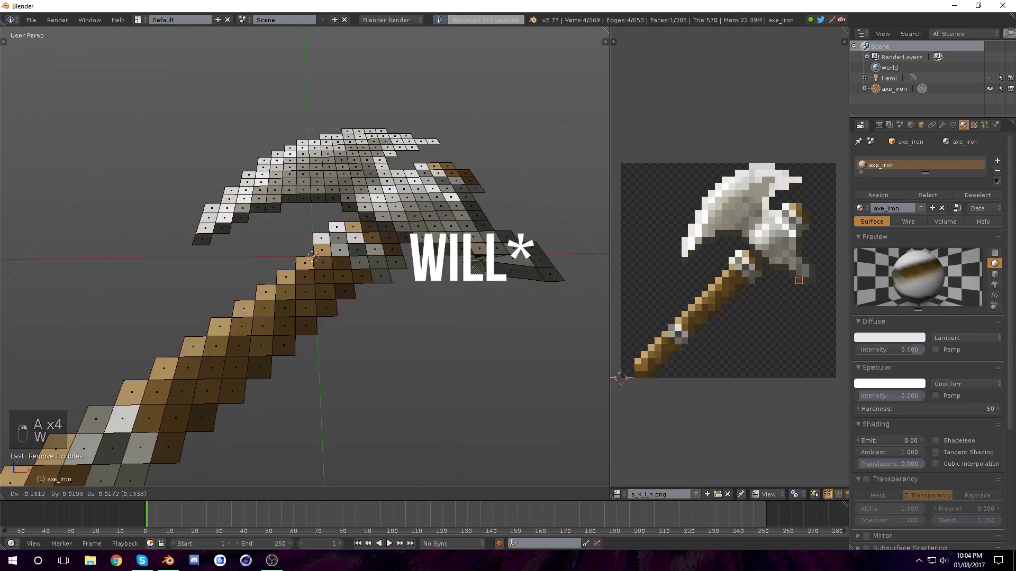
key(e)
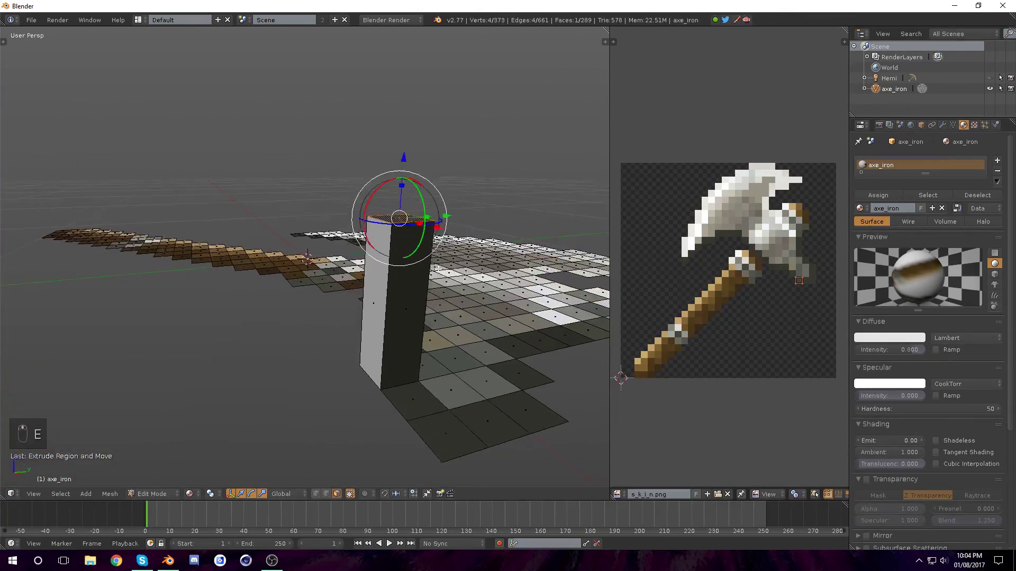
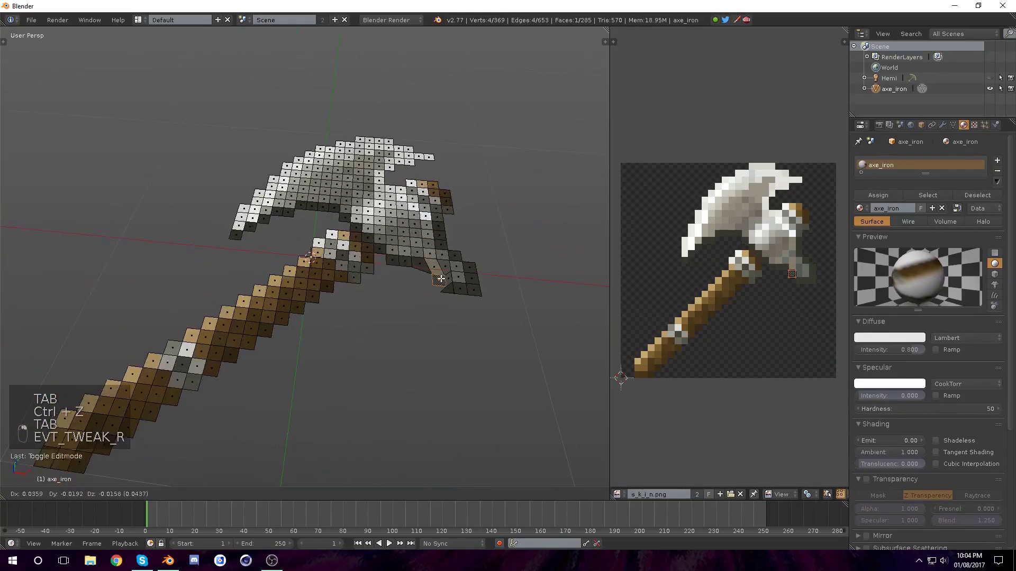
key(a)
key(a)
Select the whole mesh and shrink each face's UV square around its centre to one pixel colour
key(space)
key(a)
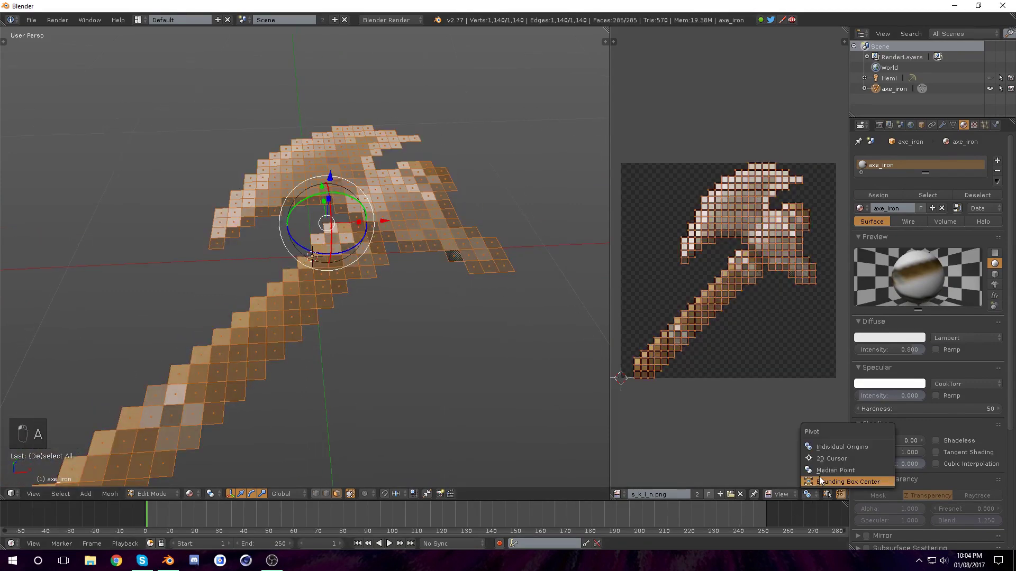
key(s)
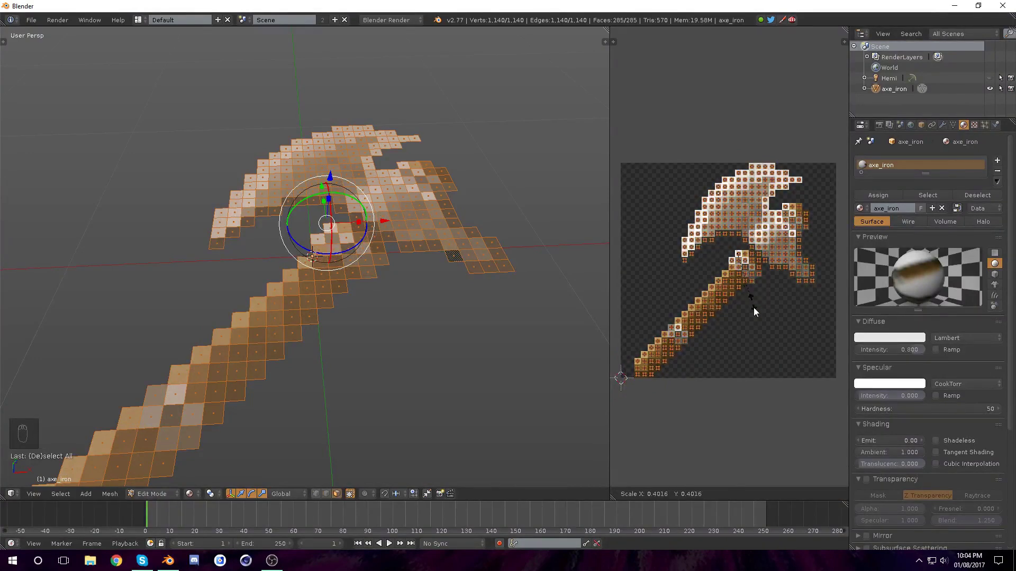
key(s)
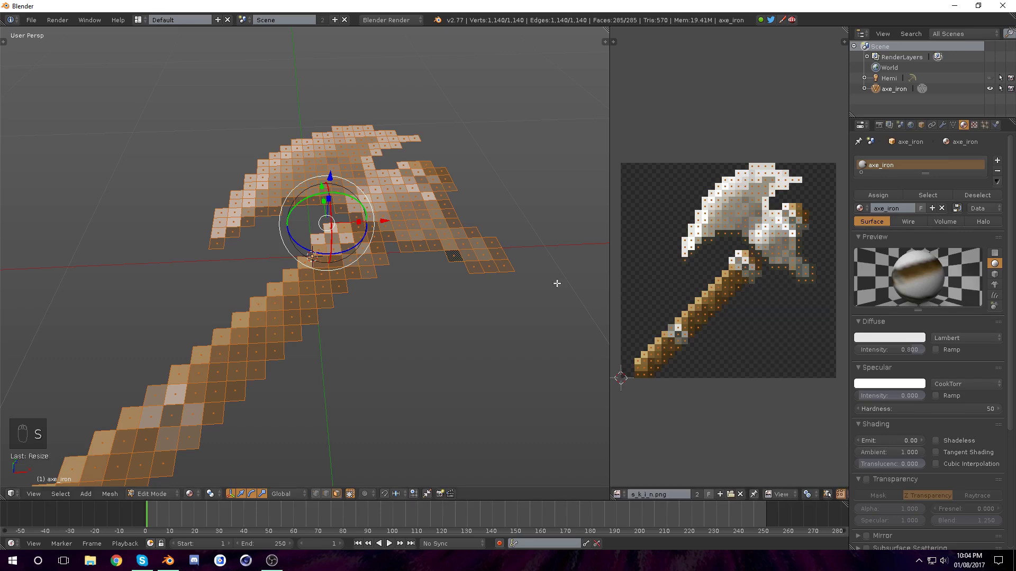
Review the pixel-textured axe in Object Mode and bring up the save-file browser
key(Tab)
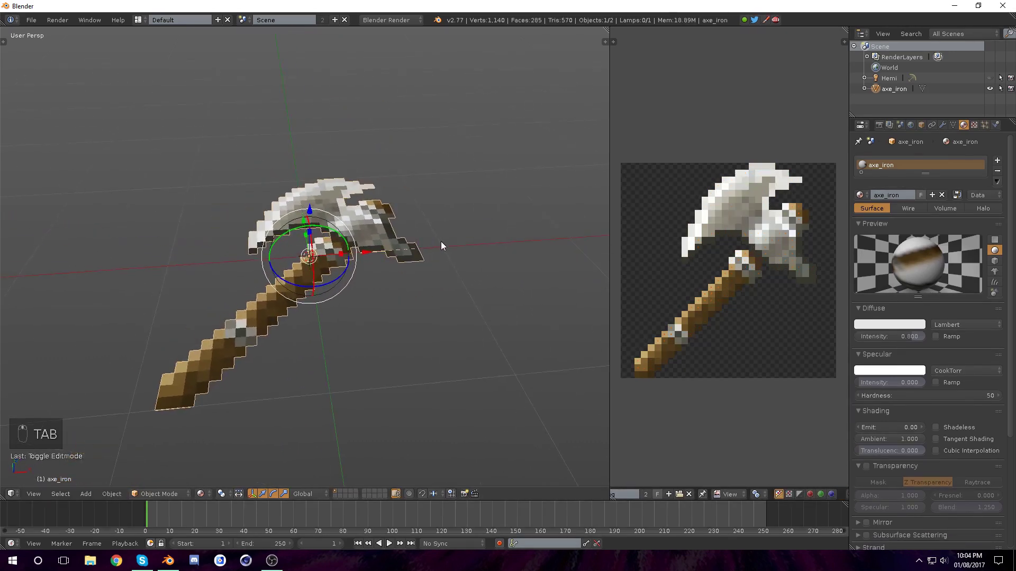
drag(770, 70, 637, 242)
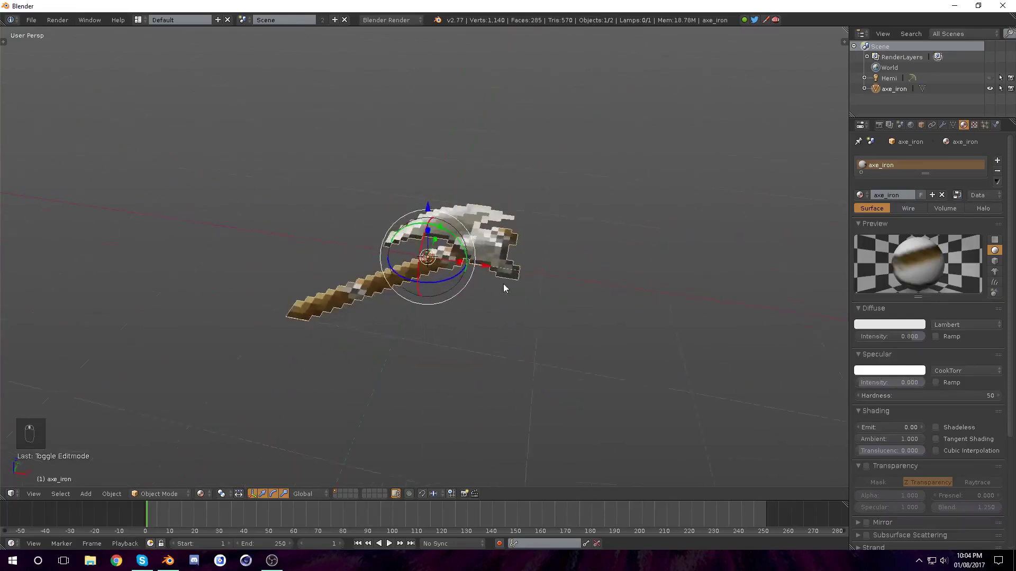
key(a)
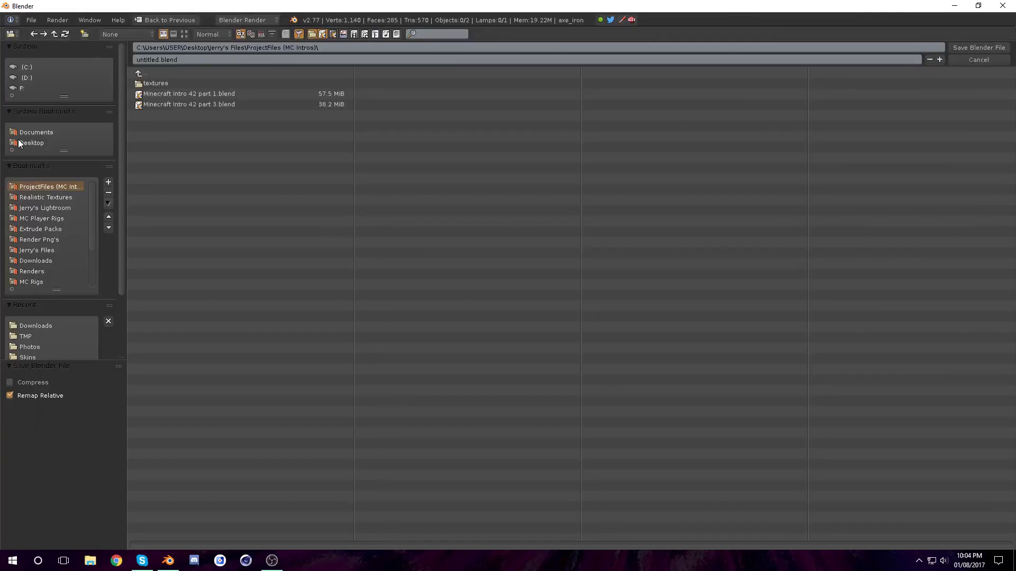
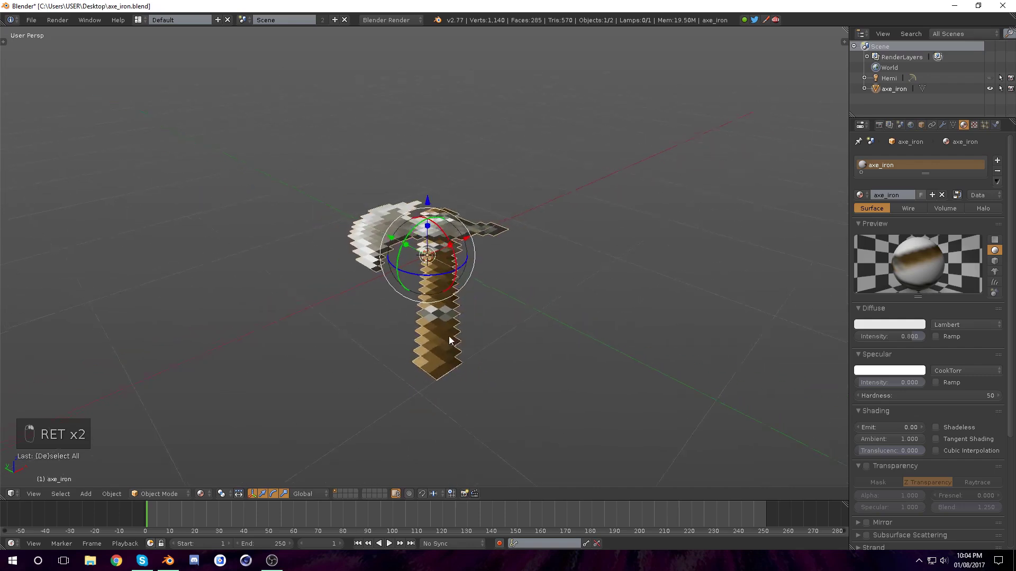
Toggle selection in Edit Mode, return to Object Mode and view the axe edge-on
key(Tab)
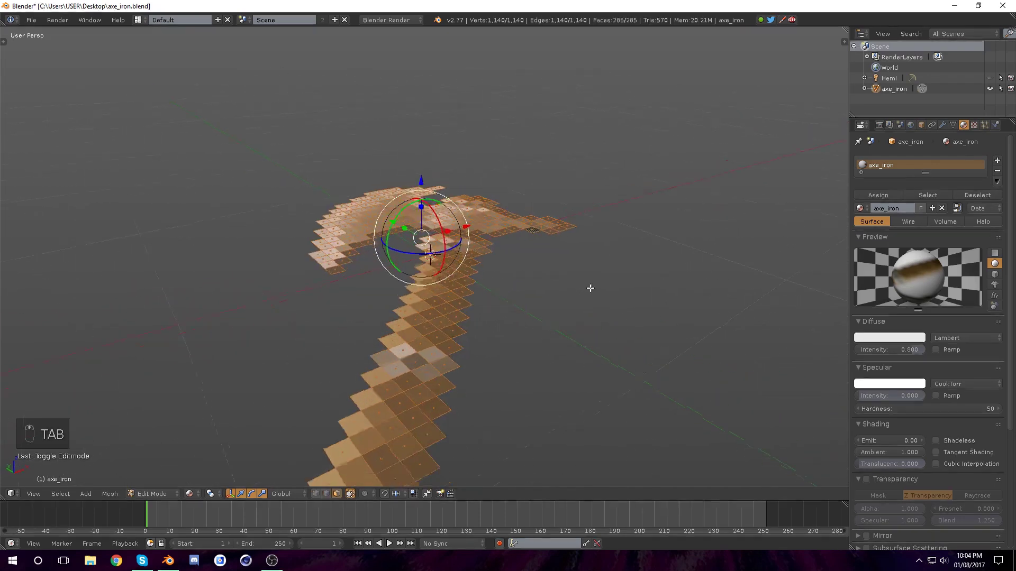
key(a)
key(a)
key(a)
key(a)
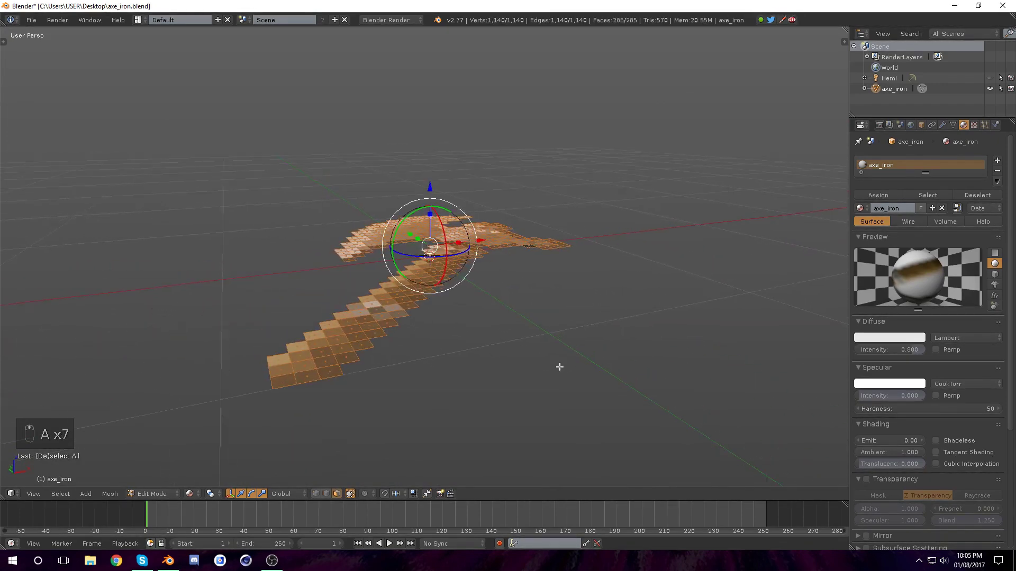
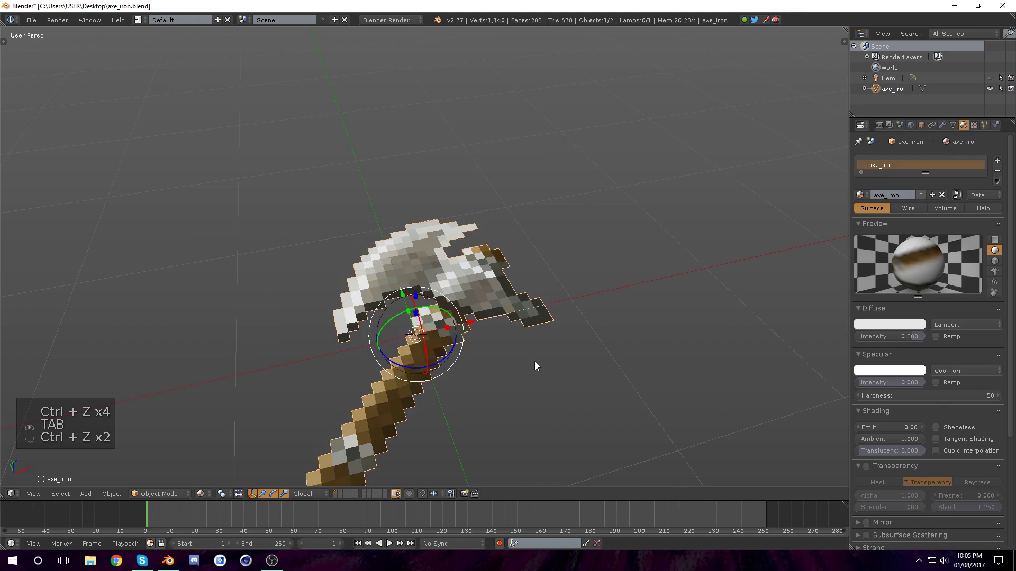
key(ctrl+z)
key(KP_Decimal)
drag(946, 121, 534, 242)
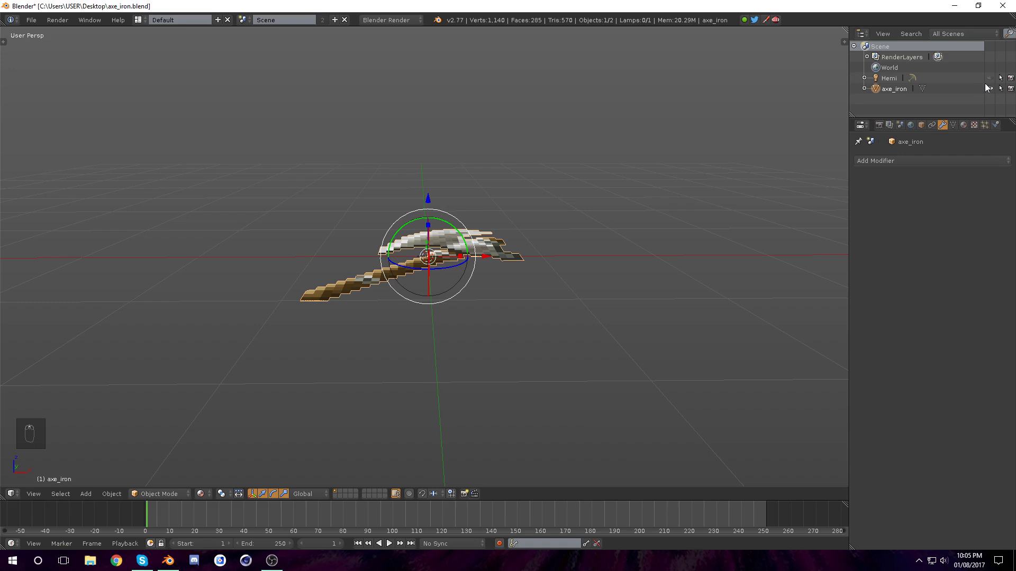
Duplicate the Hemi lamp and rotate the copy 180° so the axe is lit from below
drag(992, 80, 482, 288)
drag(449, 374, 478, 284)
middle_click(478, 284)
key(shift+d)
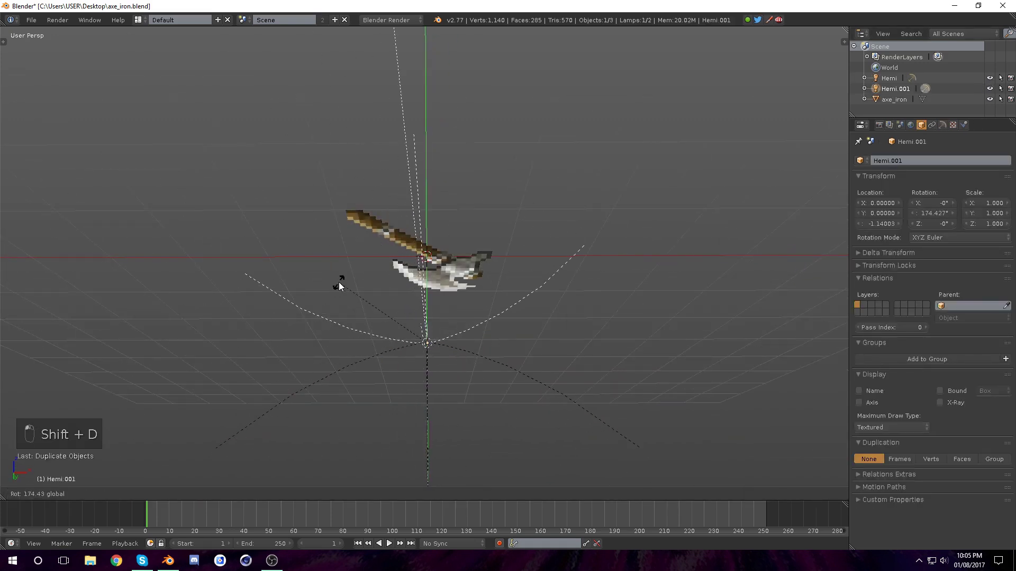
drag(389, 382, 370, 364)
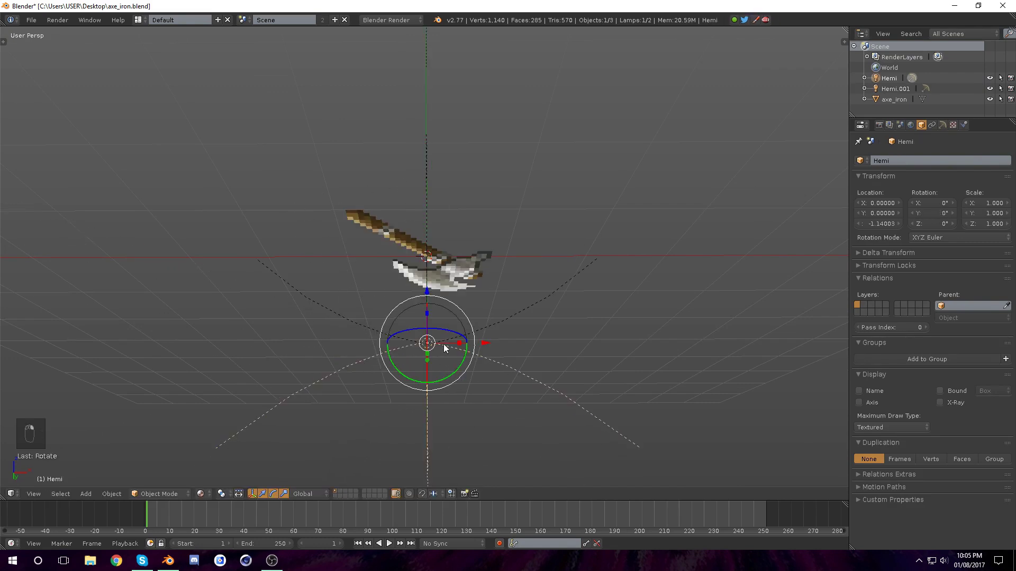
key(h)
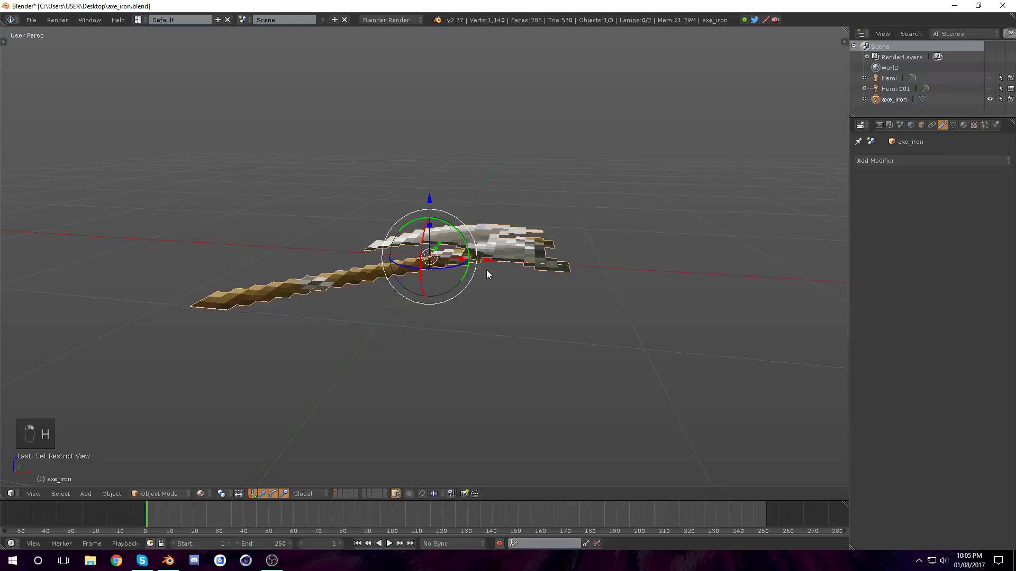
key(n)
key(n)
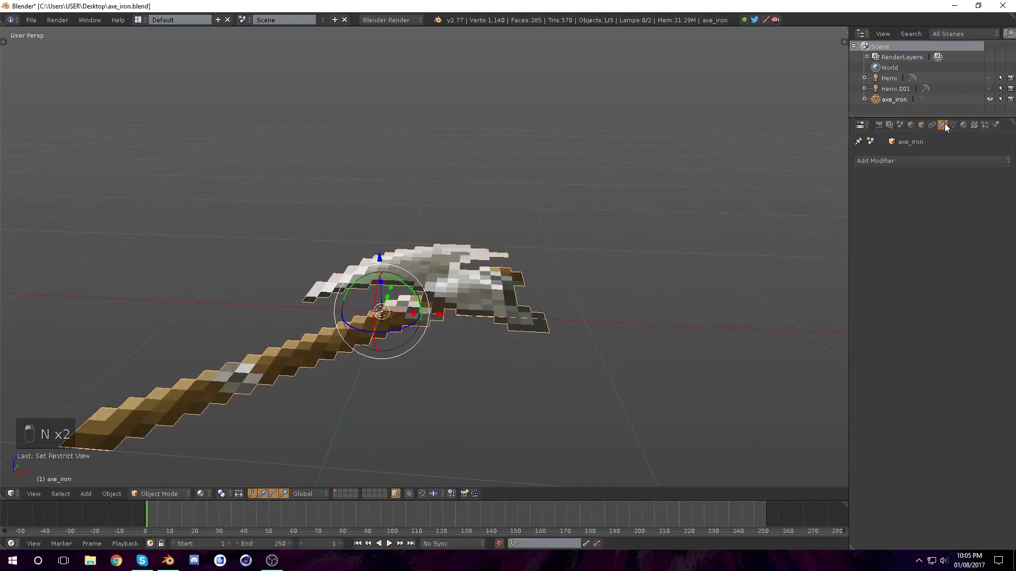
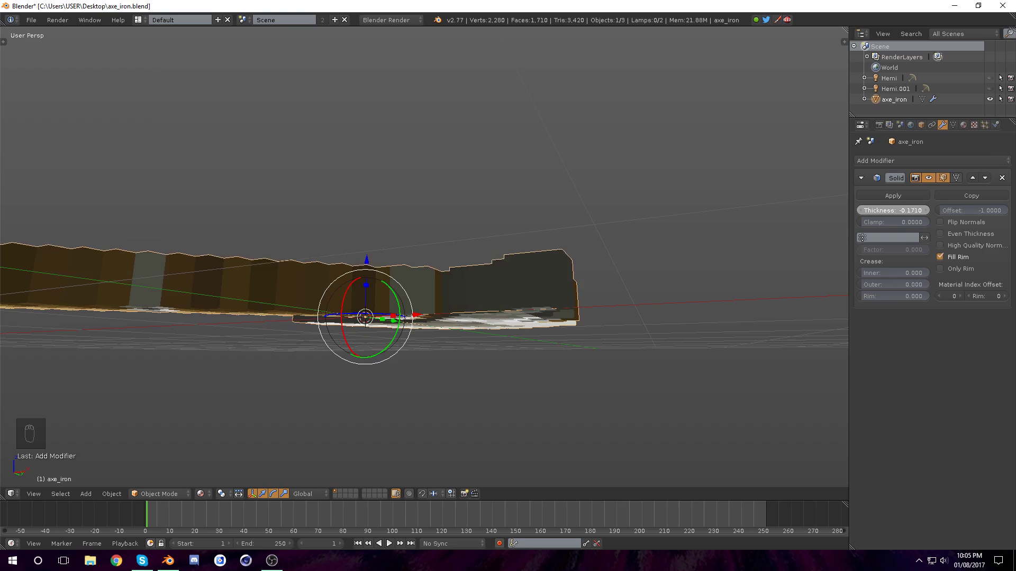
Set the Solidify thickness to about 0.1 with zero offset, checking it from Front Ortho
key(KP_1)
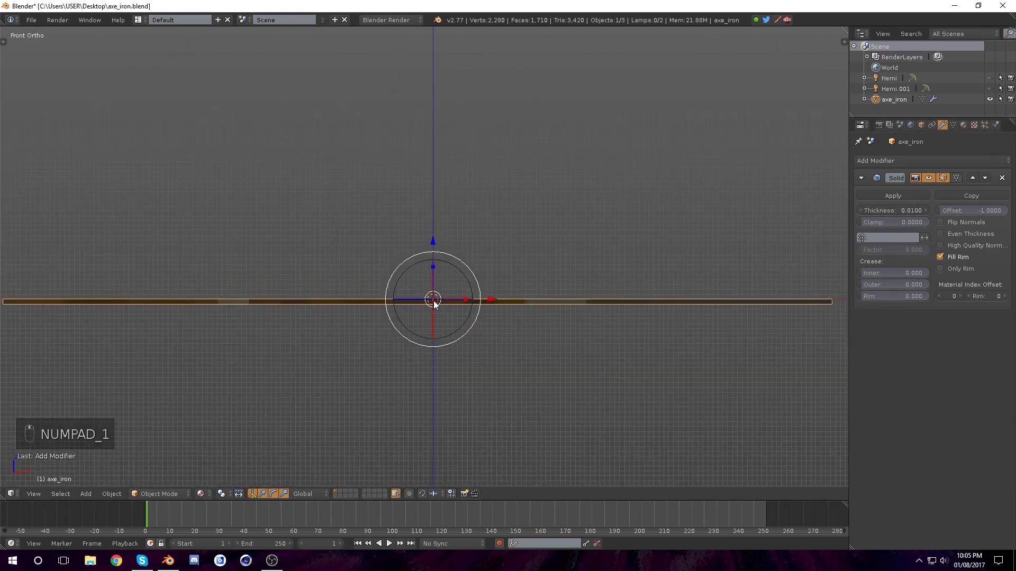
drag(898, 210, 433, 280)
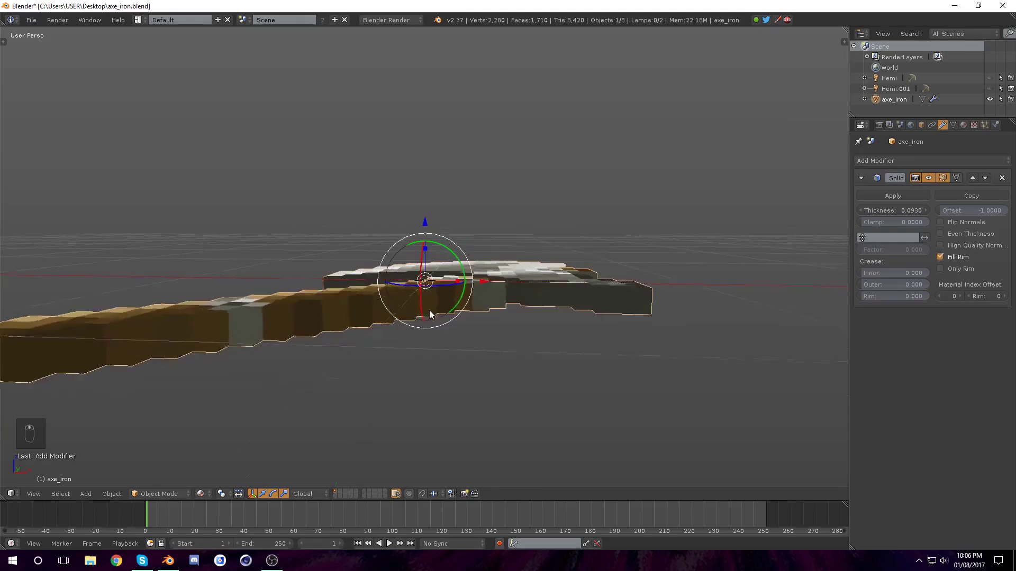
key(Tab)
key(g)
key(Tab)
key(ctrl+z)
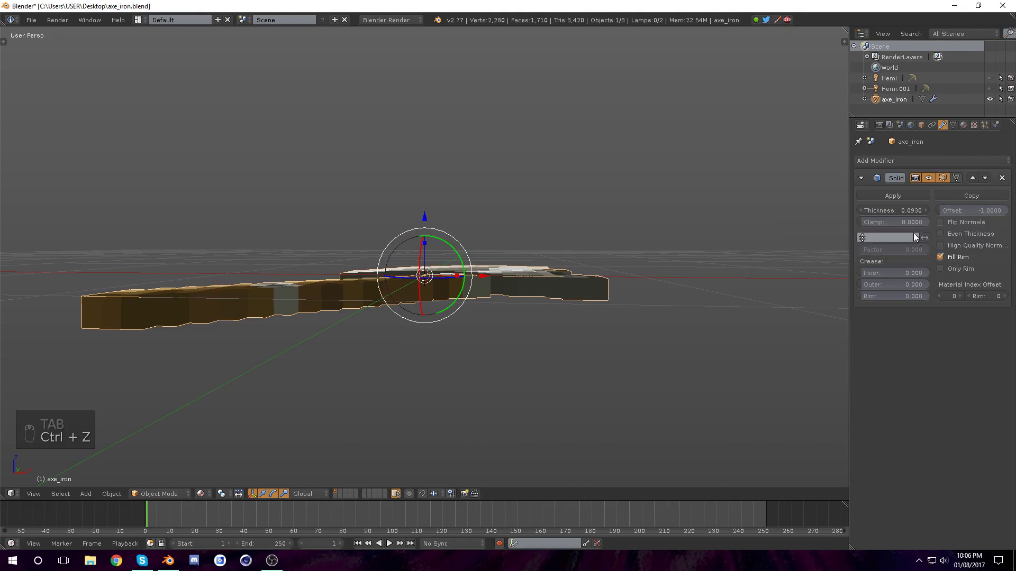
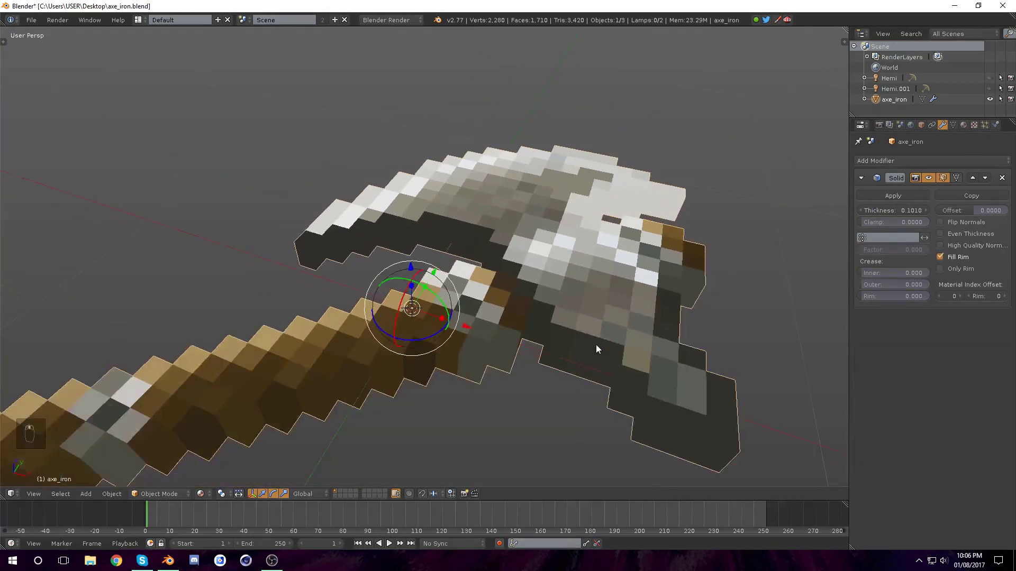
Enable Ambient Occlusion in the N-shelf Shading panel and orbit to check the soft contact shadows
key(KP_Decimal)
key(a)
drag(567, 312, 593, 291)
key(n)
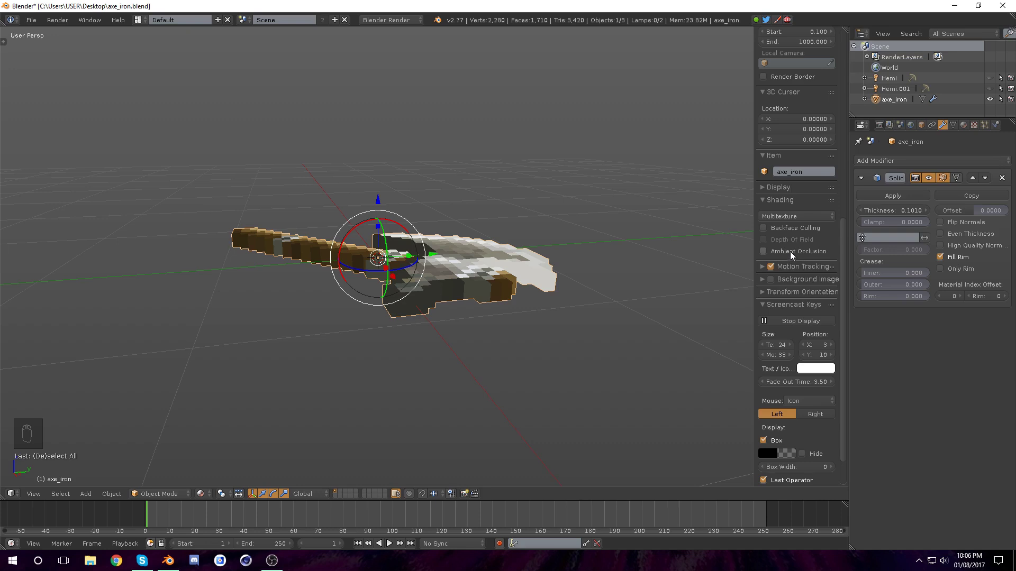
drag(665, 324, 530, 395)
drag(530, 395, 476, 365)
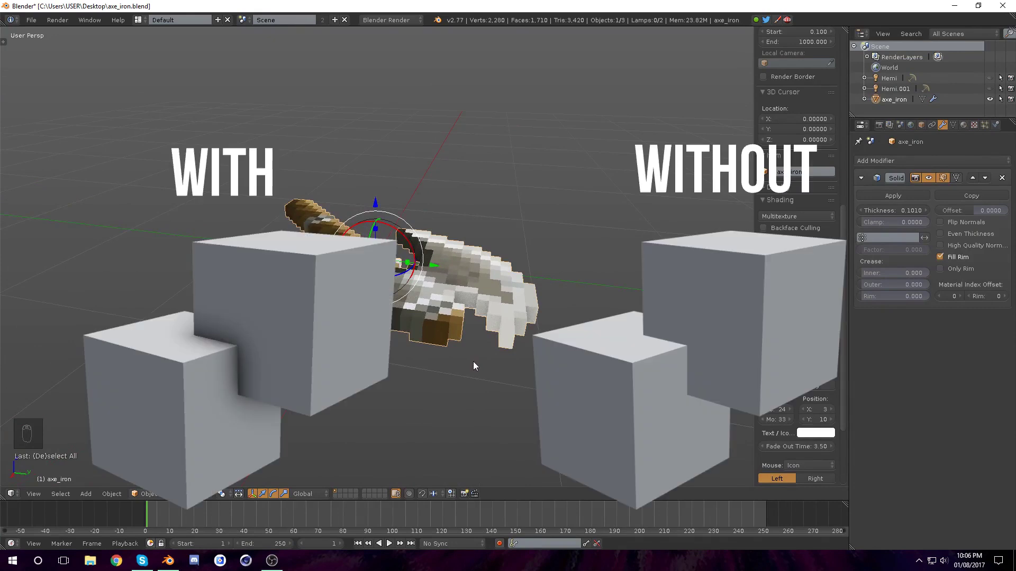
middle_click(533, 304)
key(a)
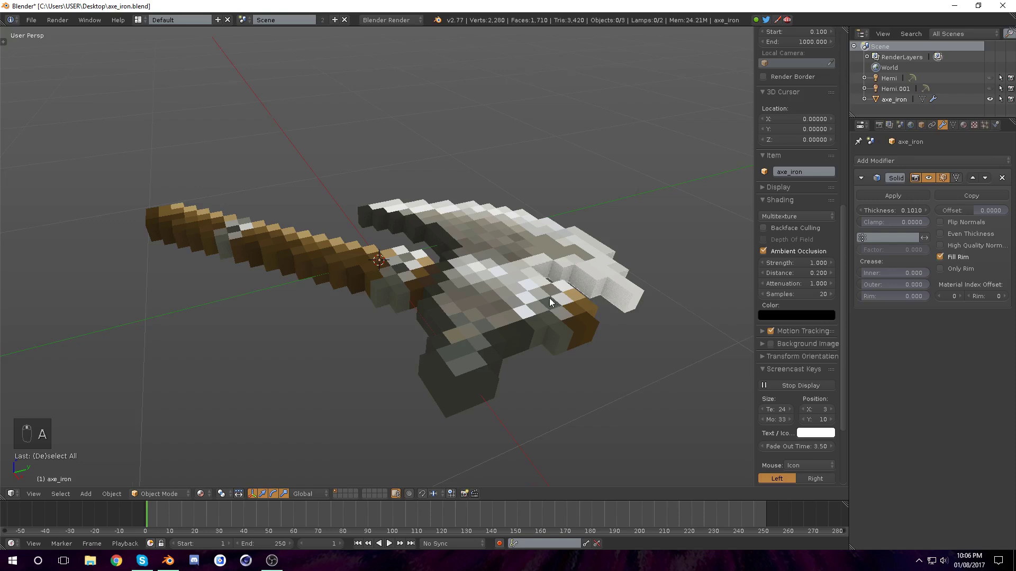
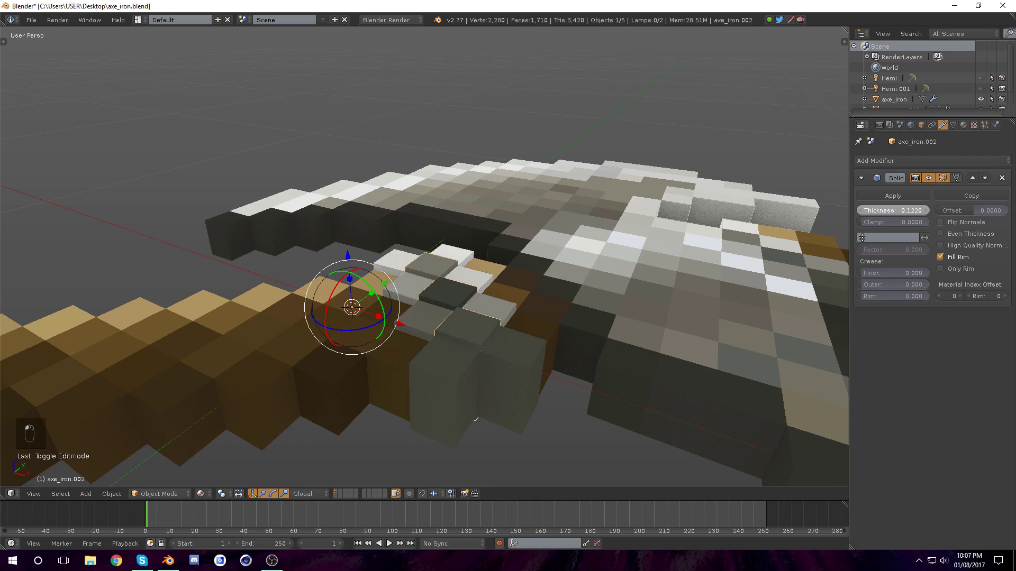
In Edit Mode from top view, select a group of lower axe-head pixel faces and separate them as axe_iron.003
middle_click(675, 242)
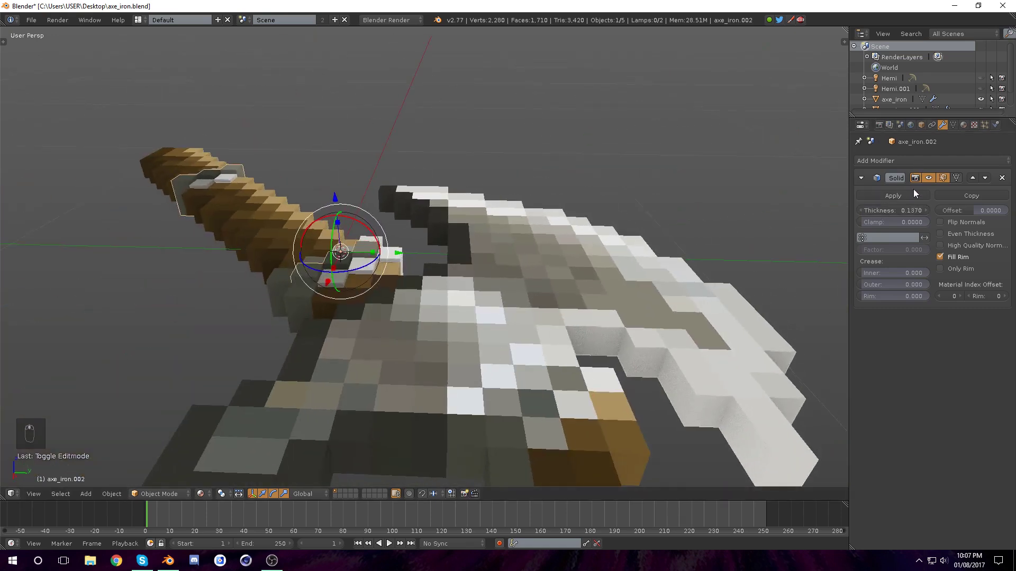
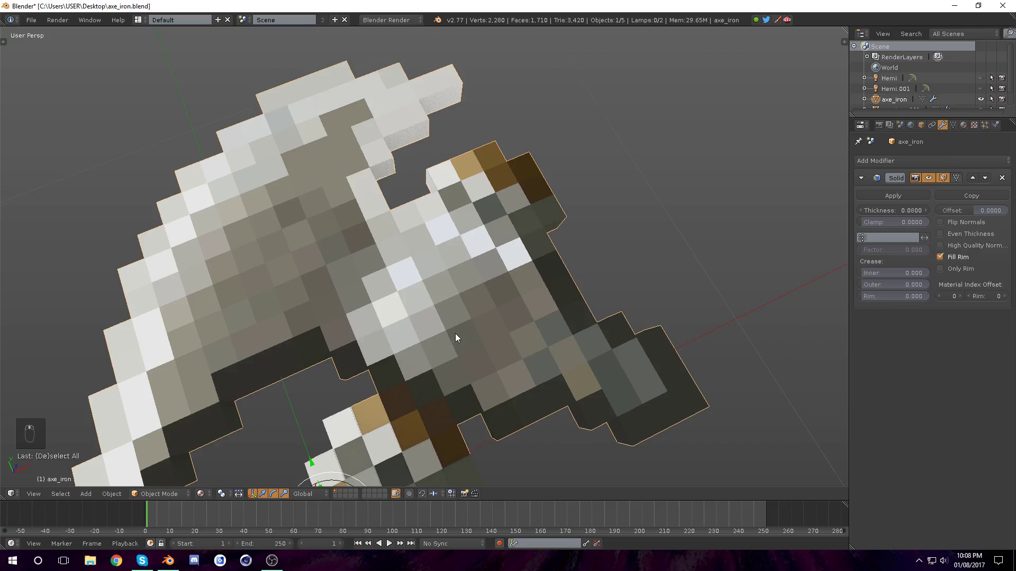
key(Tab)
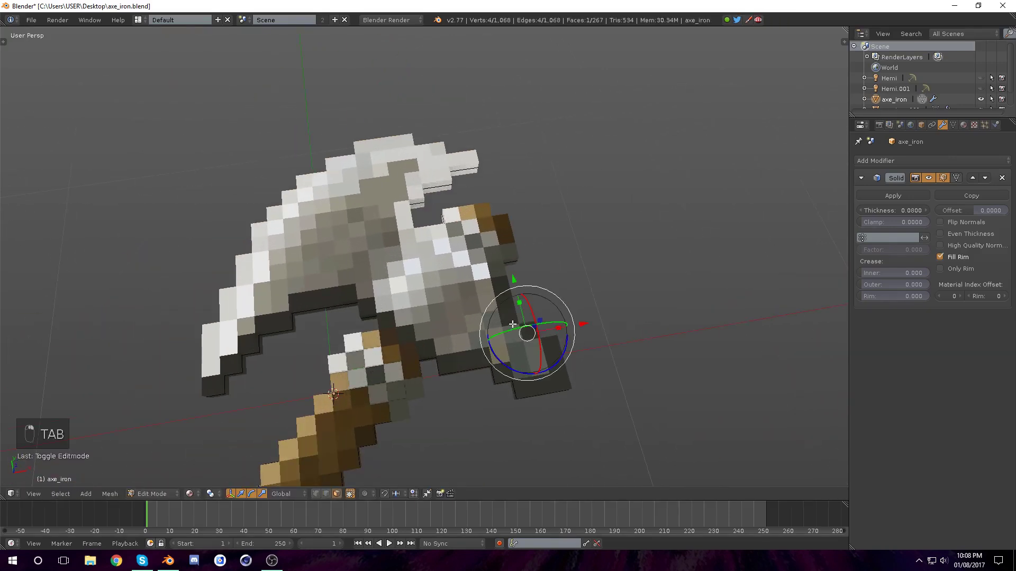
key(KP_7)
key(a)
key(c)
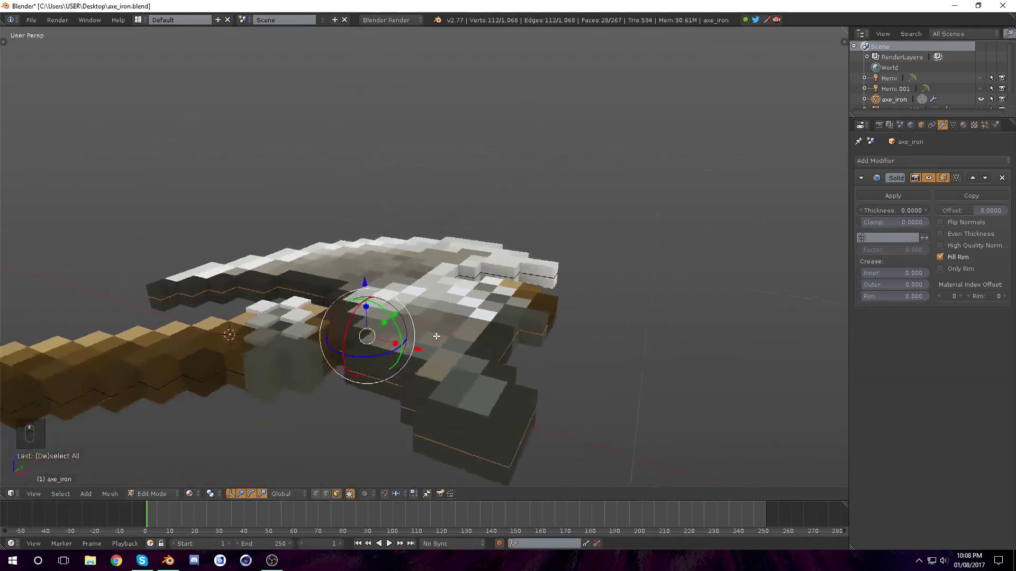
key(p)
Return to Object Mode, pick the axe mesh again and re-enter Edit Mode for the next group
key(Tab)
middle_click(402, 290)
click(399, 285)
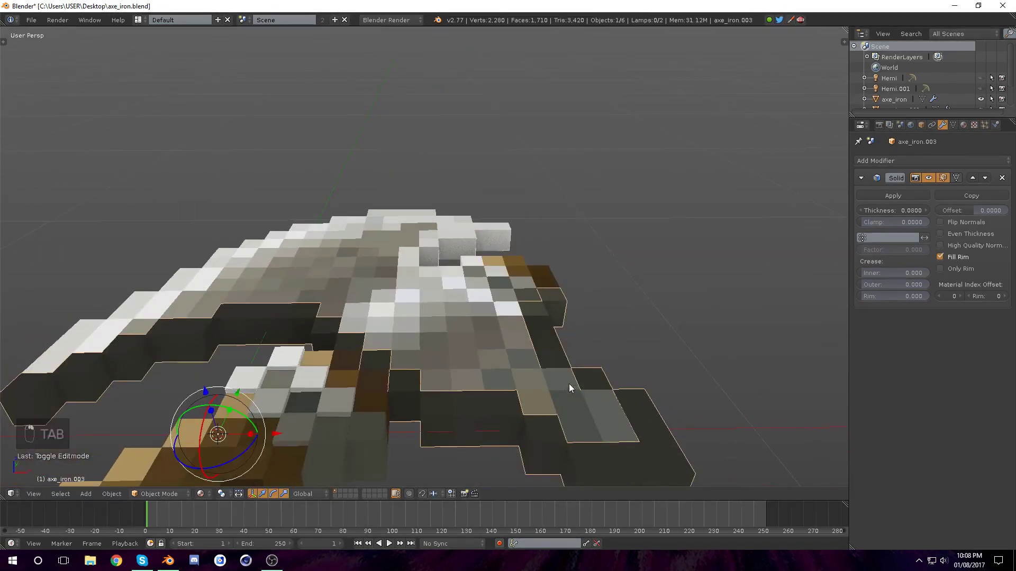
key(Tab)
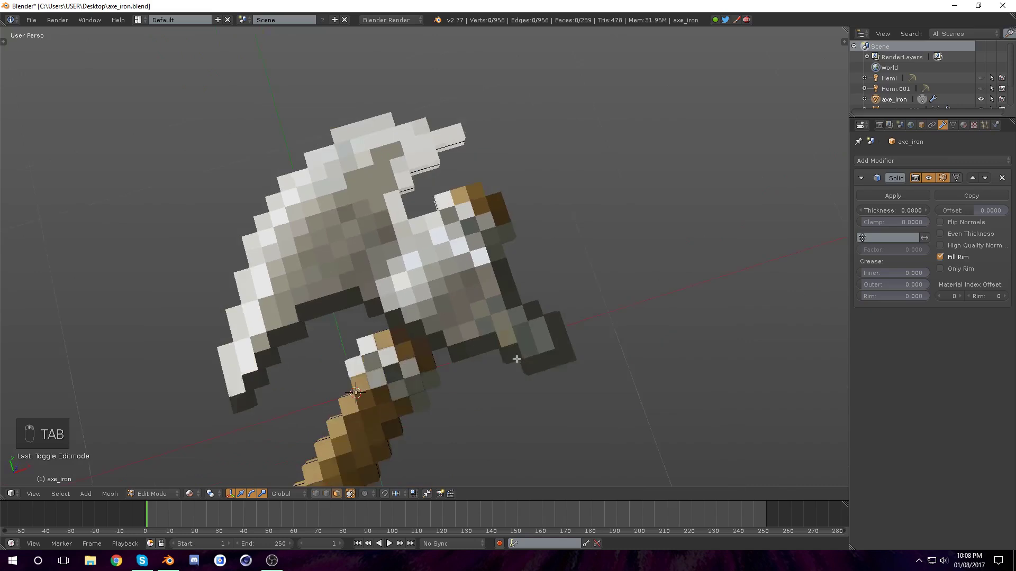
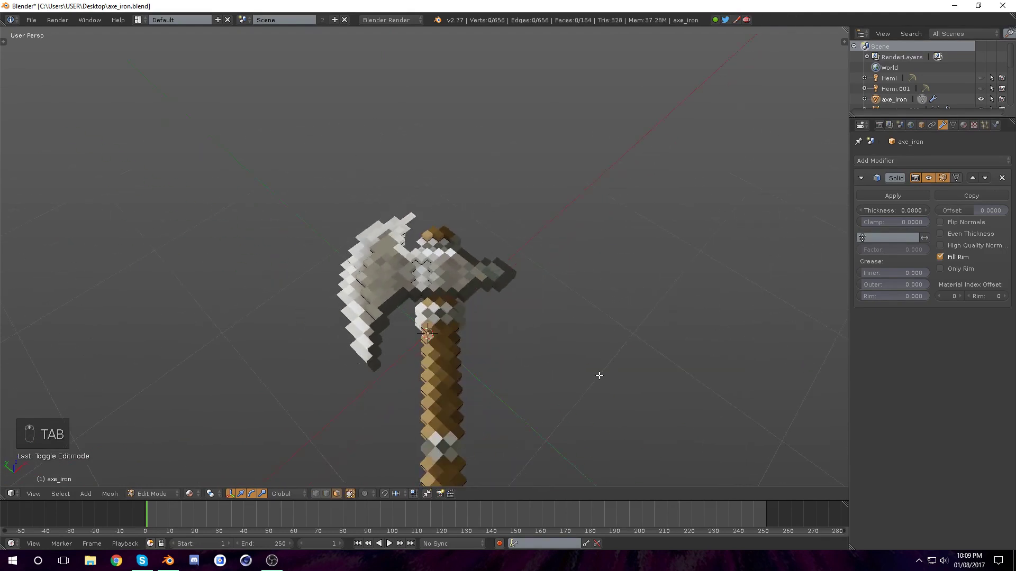
From top view, select a pixel face, grow the selection along the handle and separate it as its own object
key(KP_7)
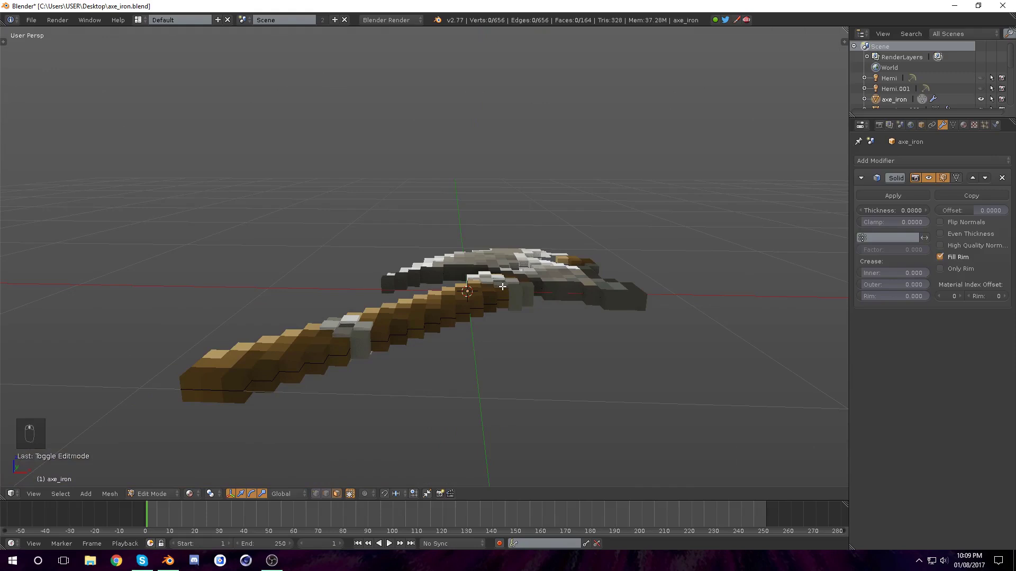
key(KP_7)
key(a)
key(a)
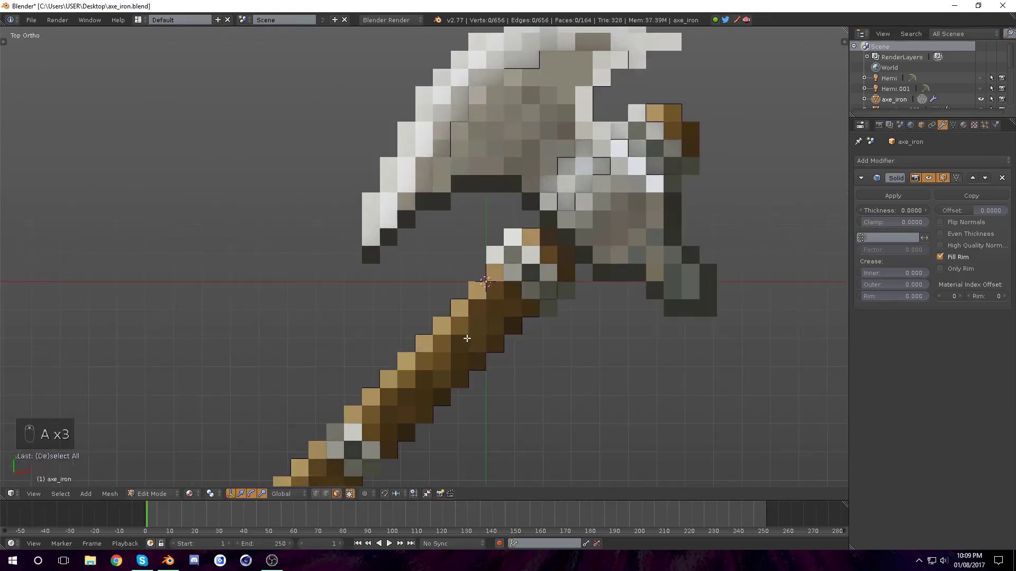
right_click(561, 167)
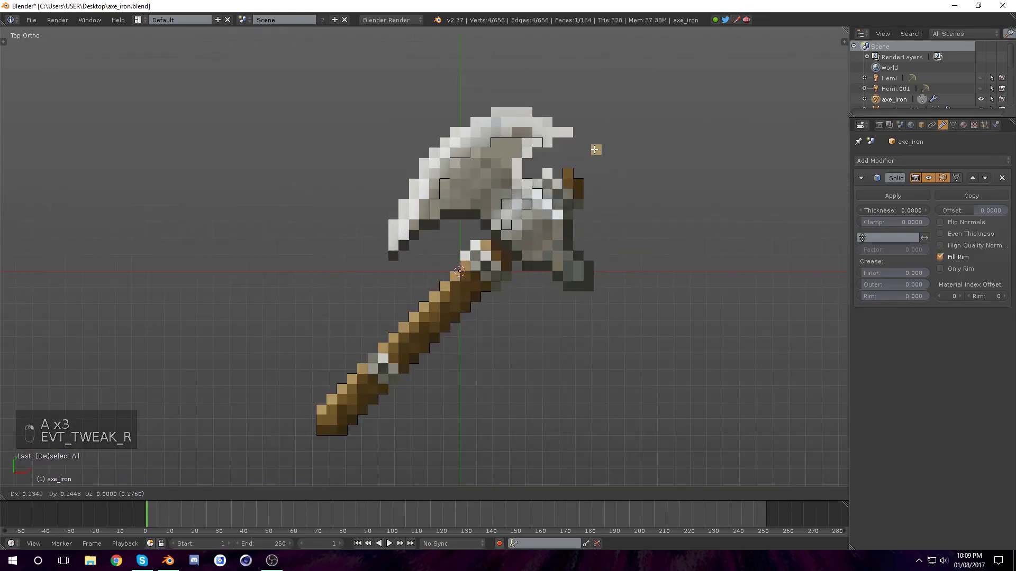
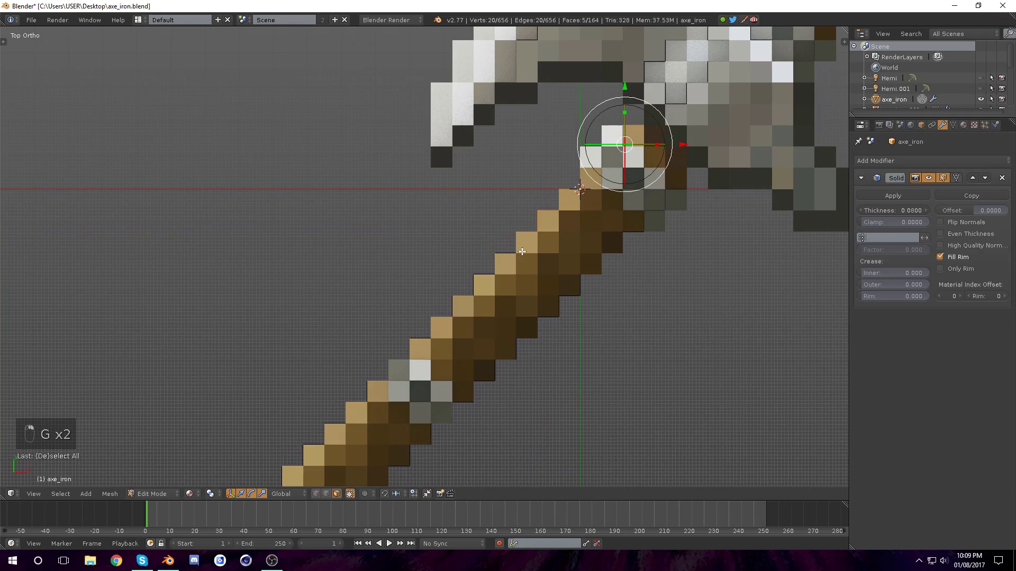
key(shift+g)
key(g)
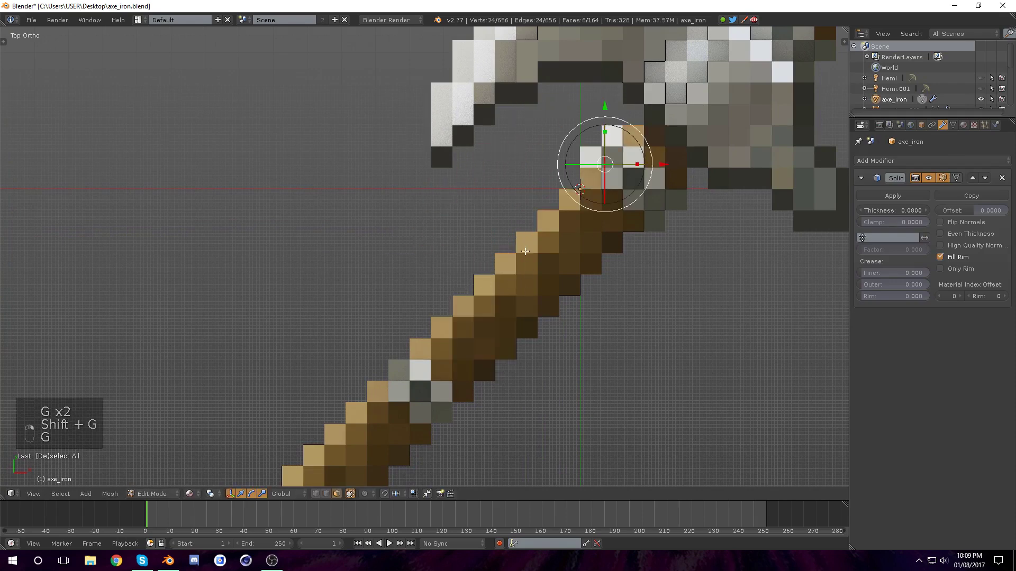
key(g)
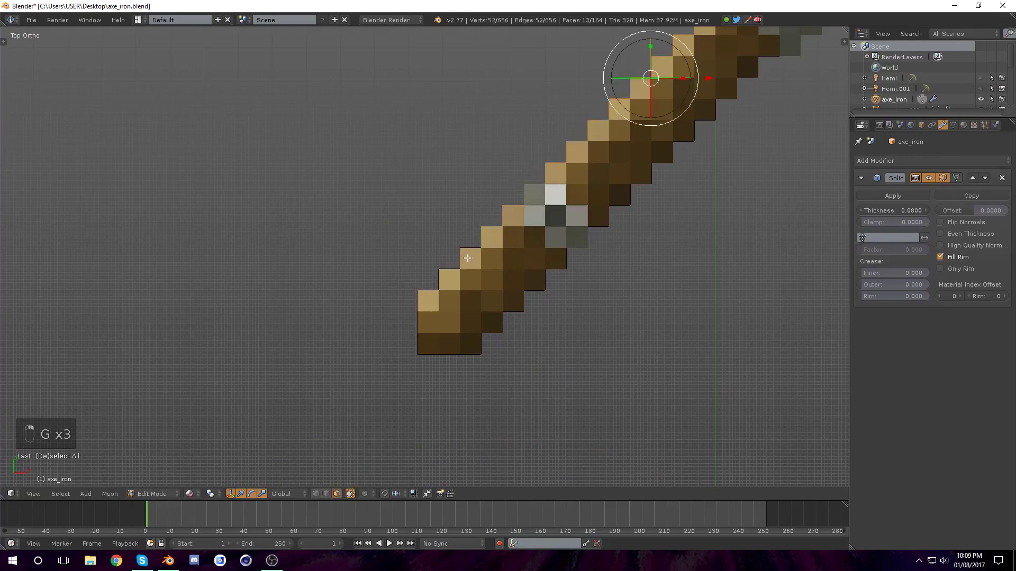
key(g)
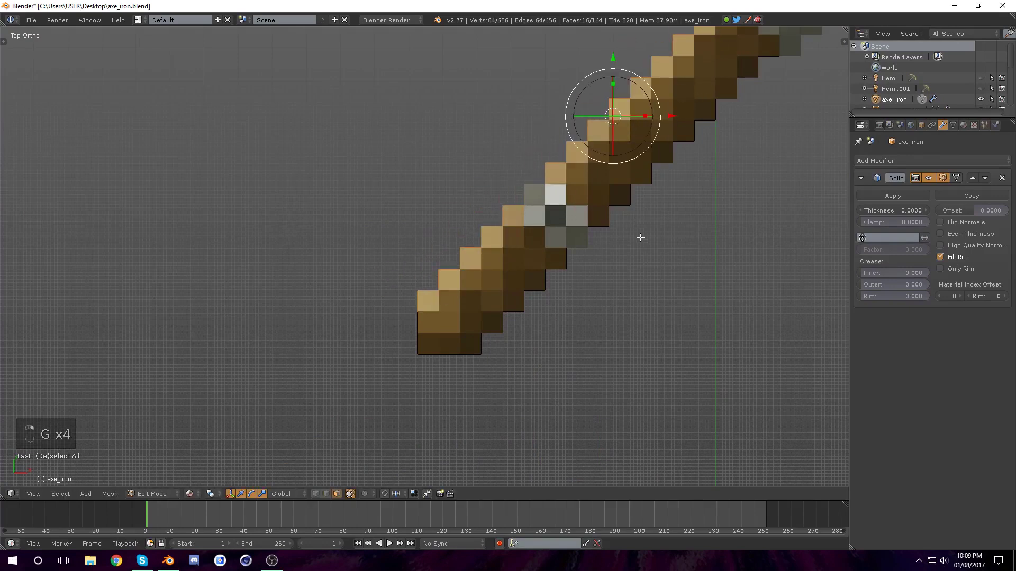
key(p)
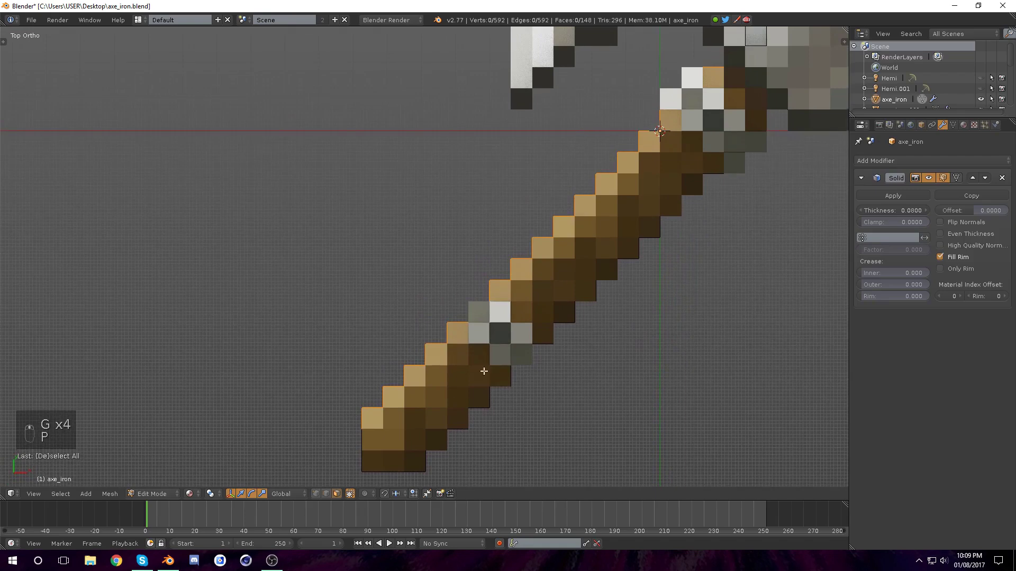
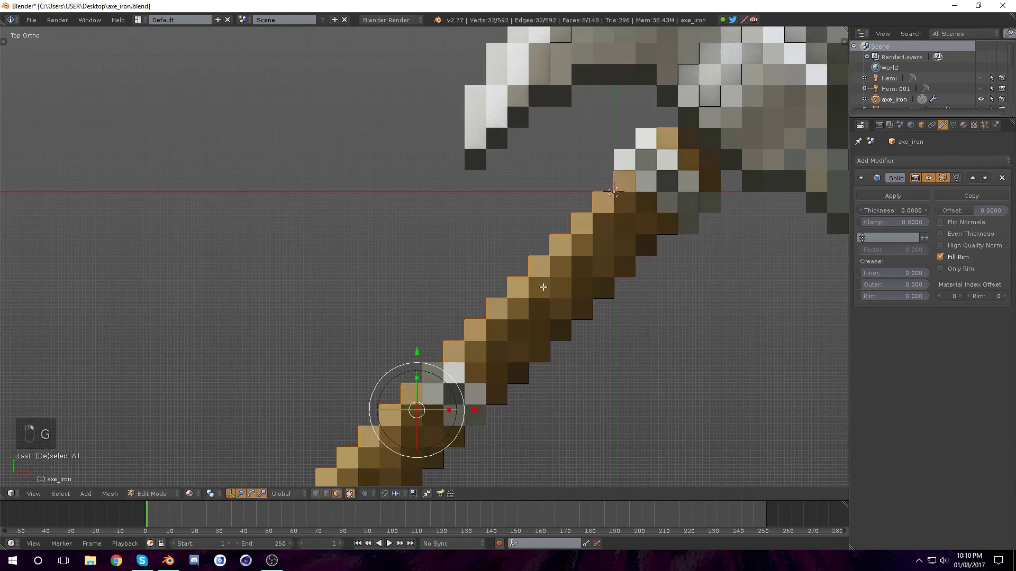
Extend the selection to the next handle pixels and separate them into another object
key(g)
key(g)
key(g)
key(p)
key(Tab)
key(KP_Decimal)
Select a further handle pixel group, separate it (16 objects total) and return to Object Mode
right_click(559, 347)
key(g)
key(Tab)
key(Tab)
key(c)
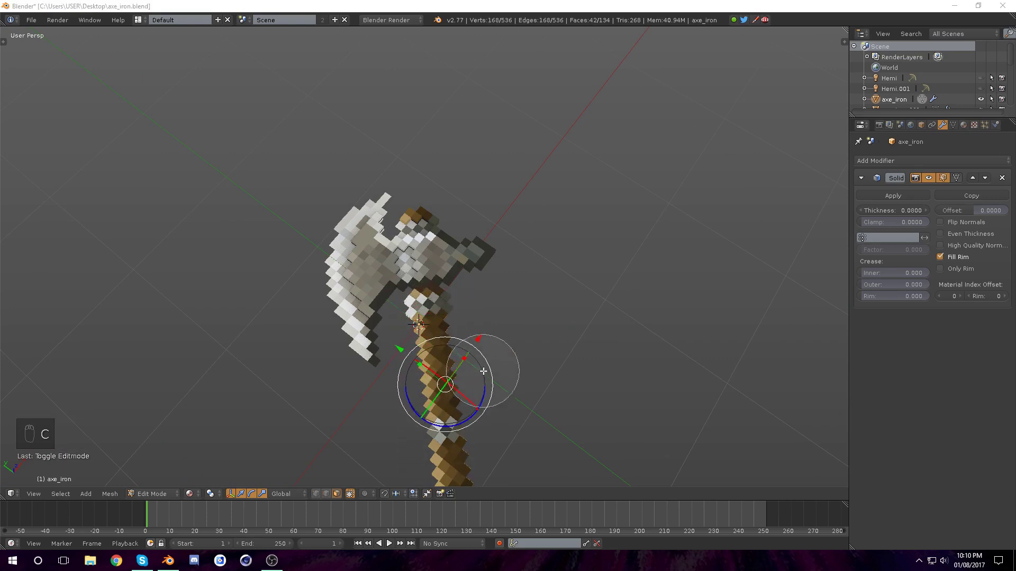
key(p)
key(Tab)
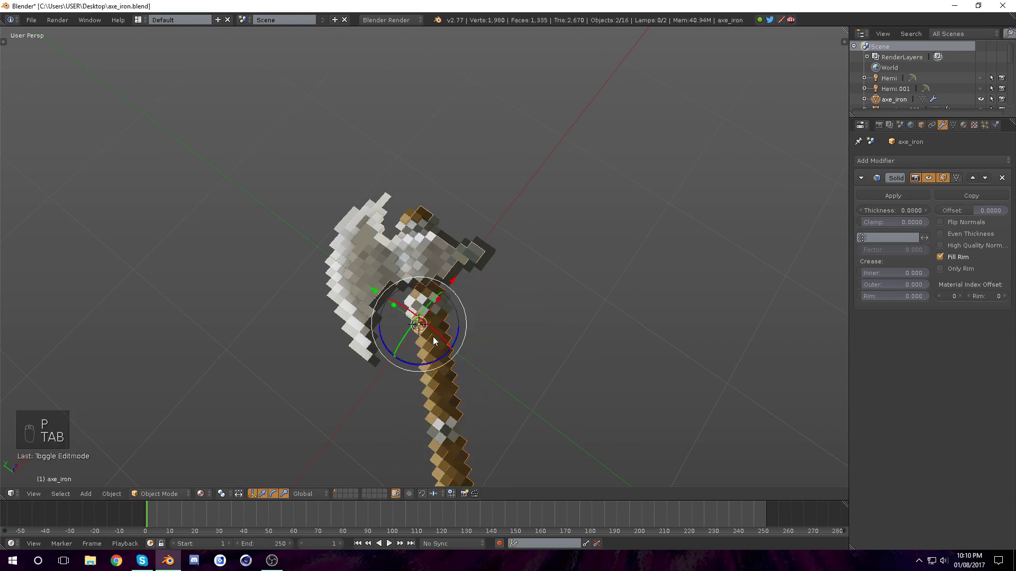
Join a stray piece back to the axe mesh, then separate another head pixel group as axe_iron.005
right_click(454, 350)
right_click(436, 266)
key(ctrl+j)
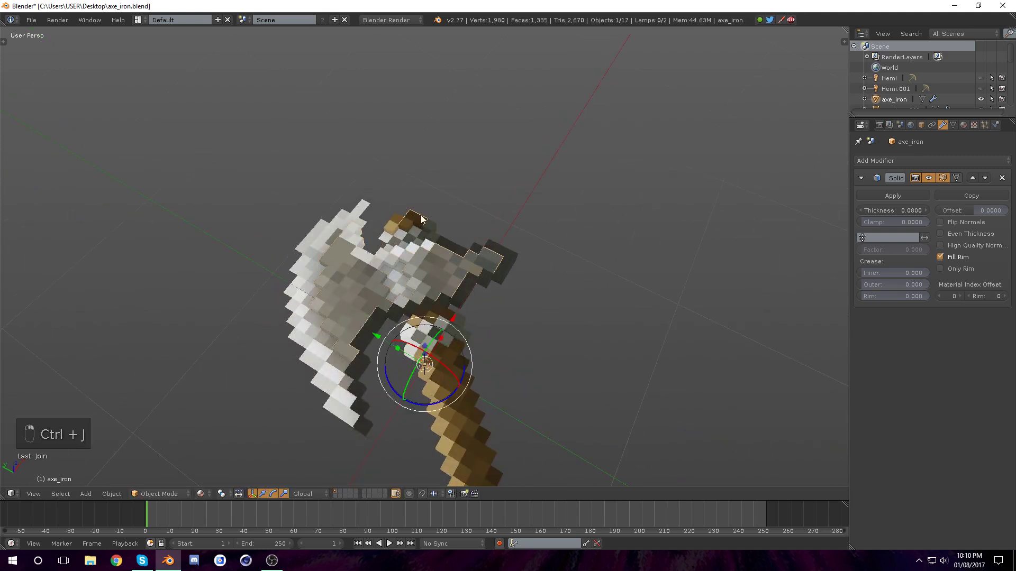
key(Tab)
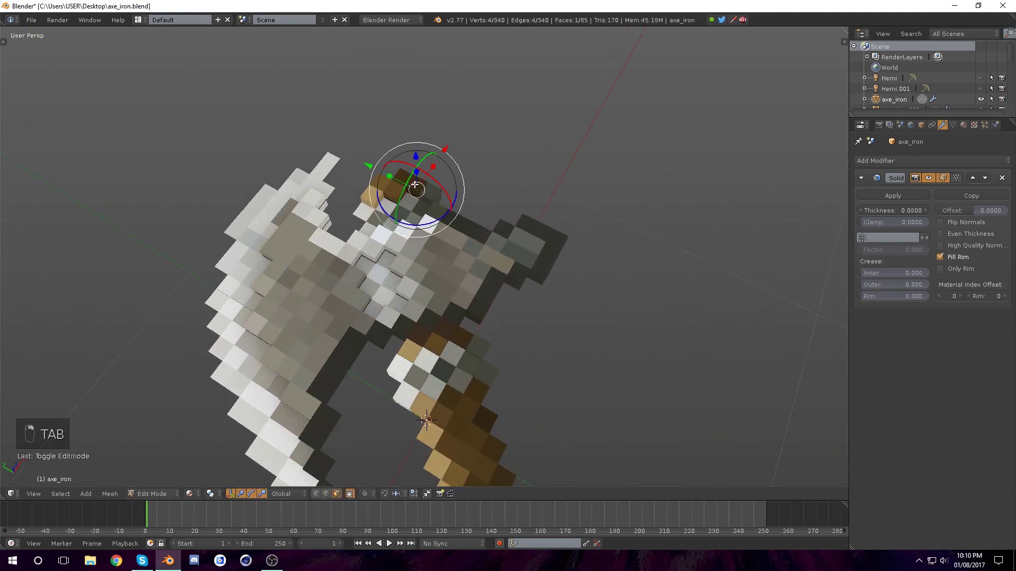
key(g)
key(p)
key(Tab)
click(458, 262)
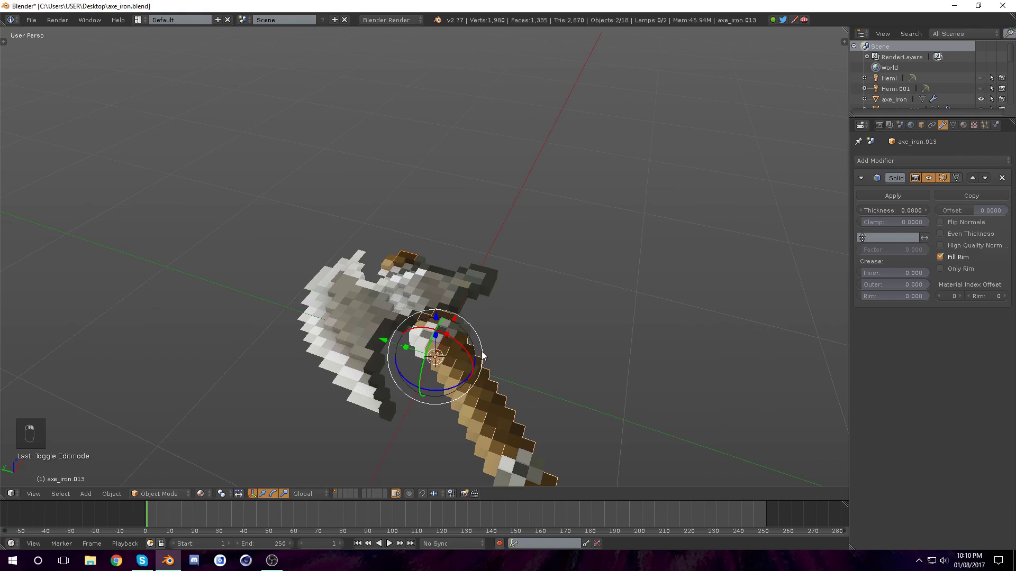
key(ctrl+j)
Raise the white head pixel piece and another piece above the head surface along Z
right_click(470, 379)
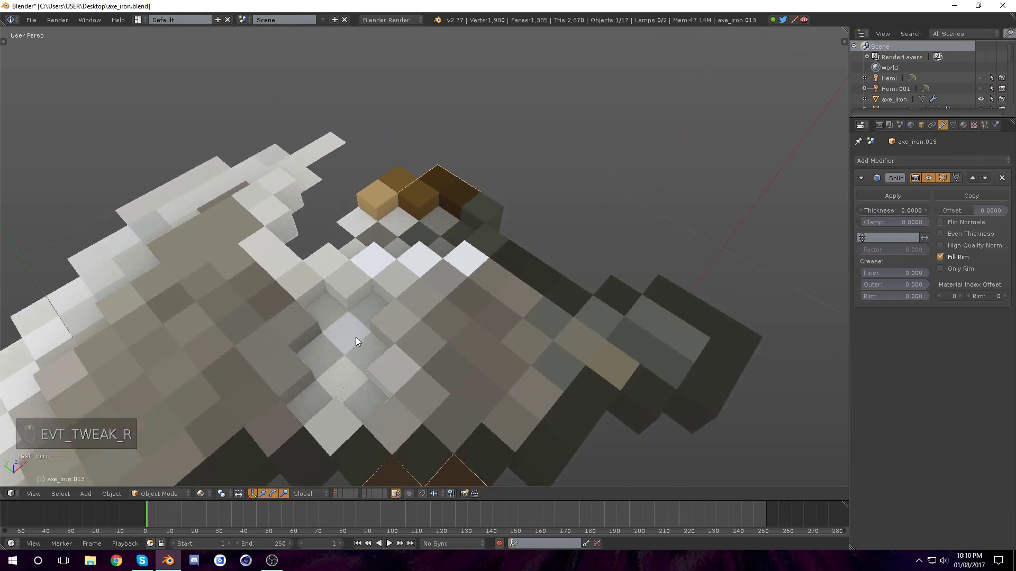
drag(359, 342, 928, 180)
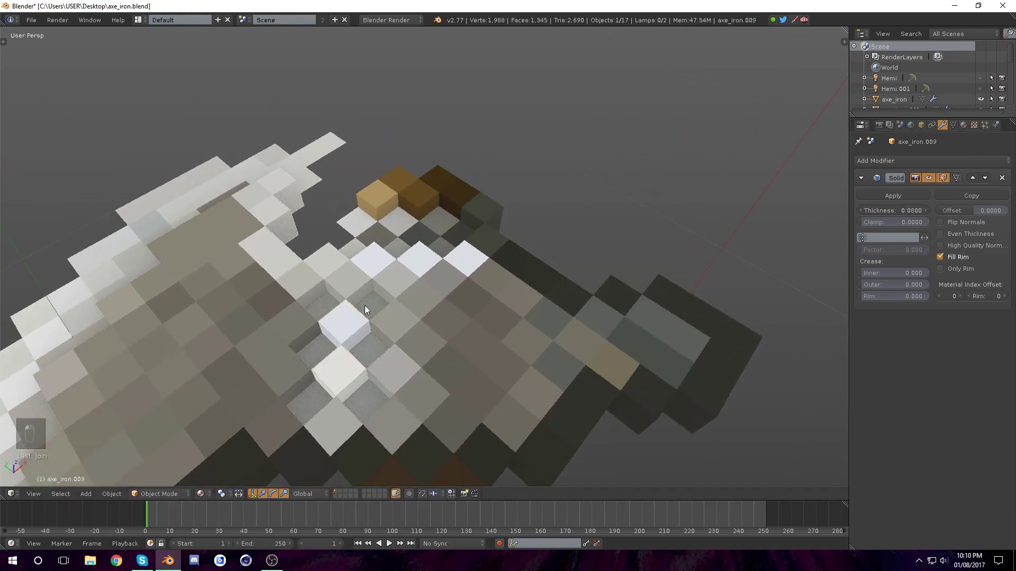
drag(485, 421, 431, 201)
click(462, 415)
right_click(463, 415)
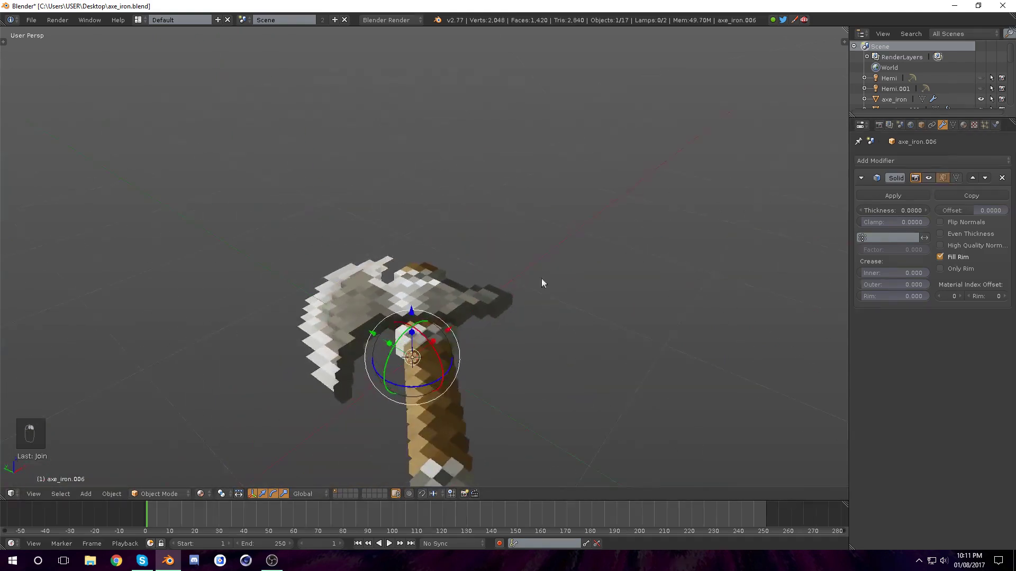
drag(501, 329, 469, 226)
key(KP_Decimal)
middle_click(933, 176)
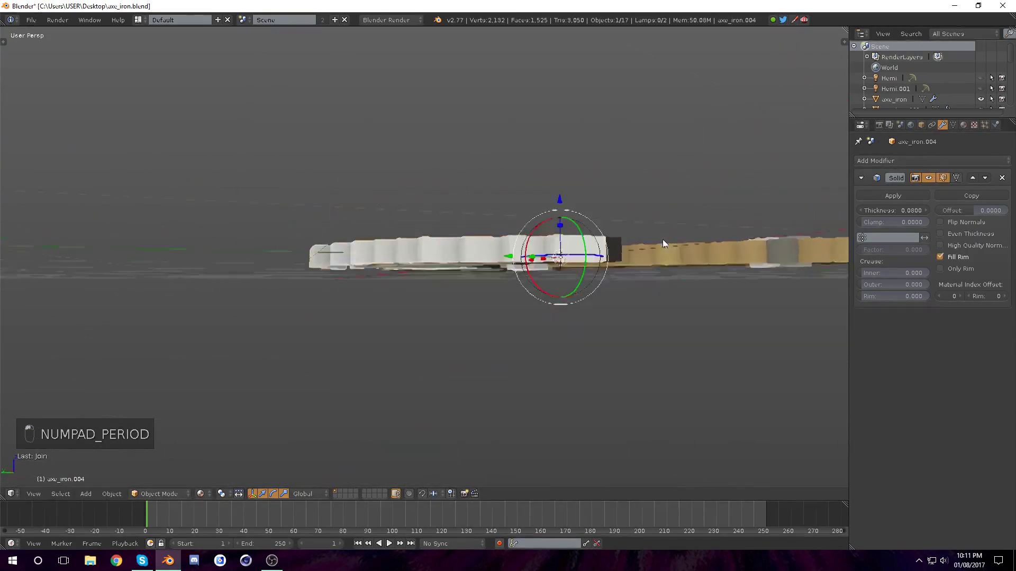
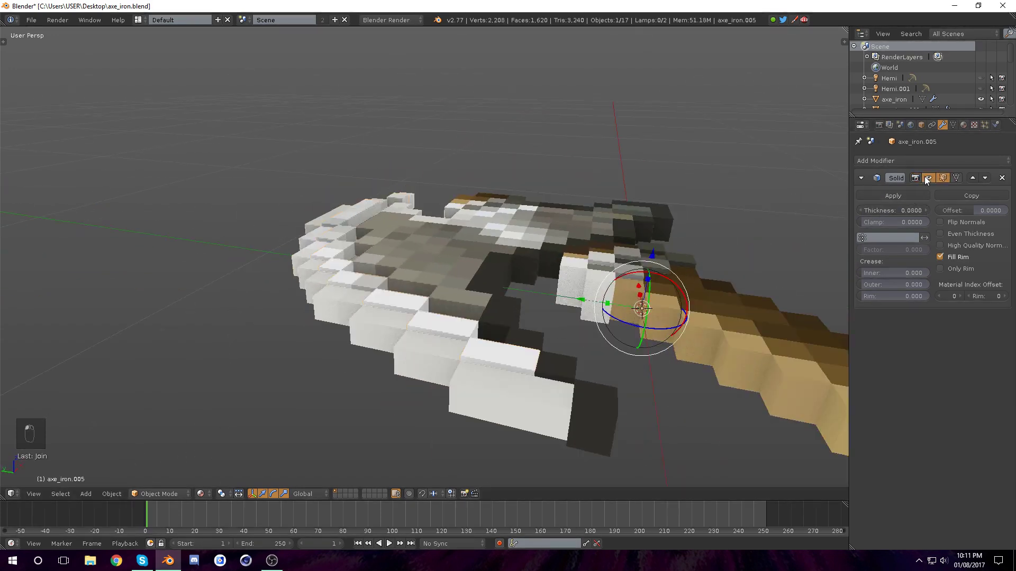
Set axe_iron.004's Solidify thickness to 0.04
drag(921, 180, 518, 410)
drag(518, 410, 882, 214)
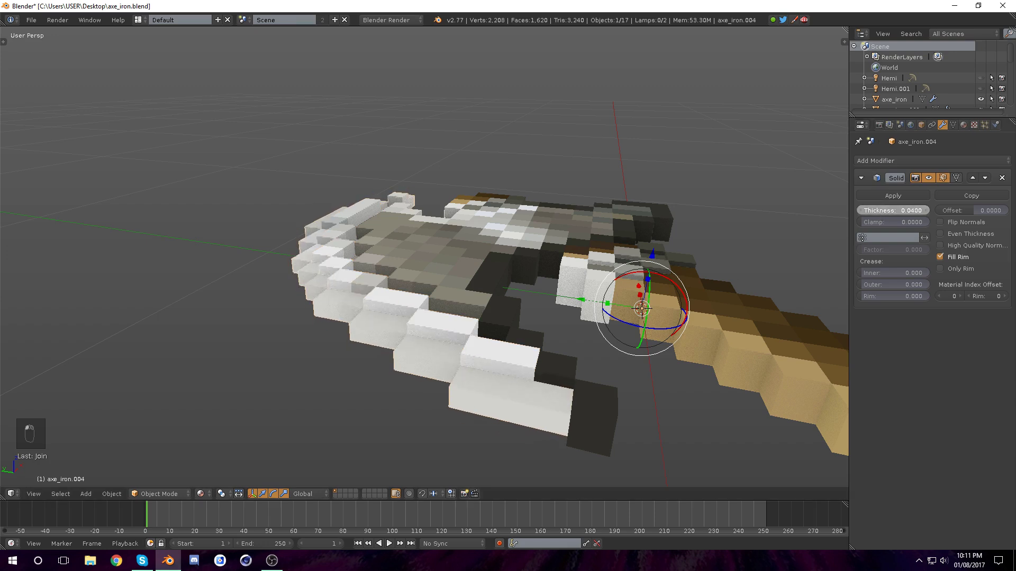
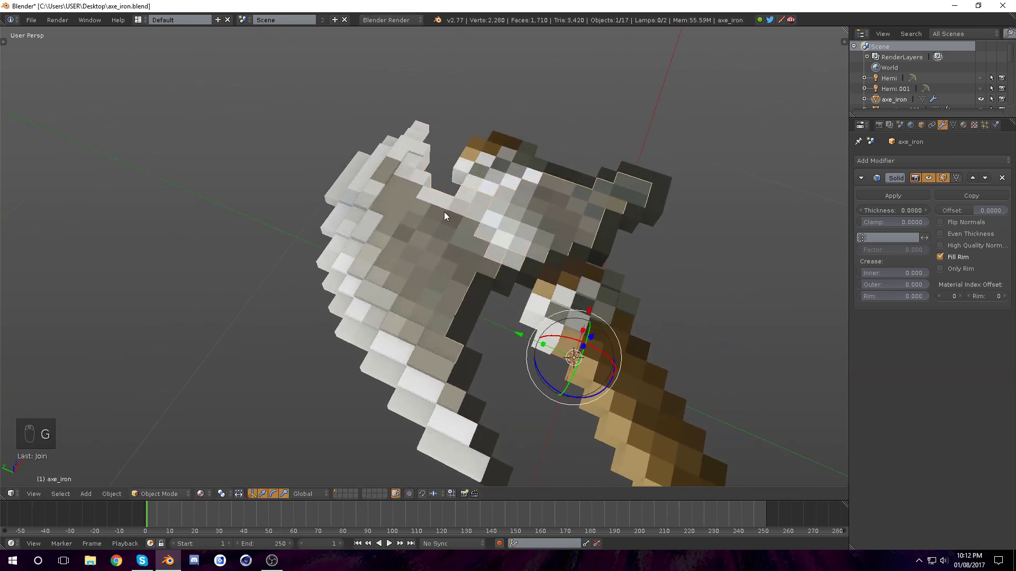
Nudge a head pixel group to a new height along Z, undoing a misstep, and save the file
key(g)
key(Tab)
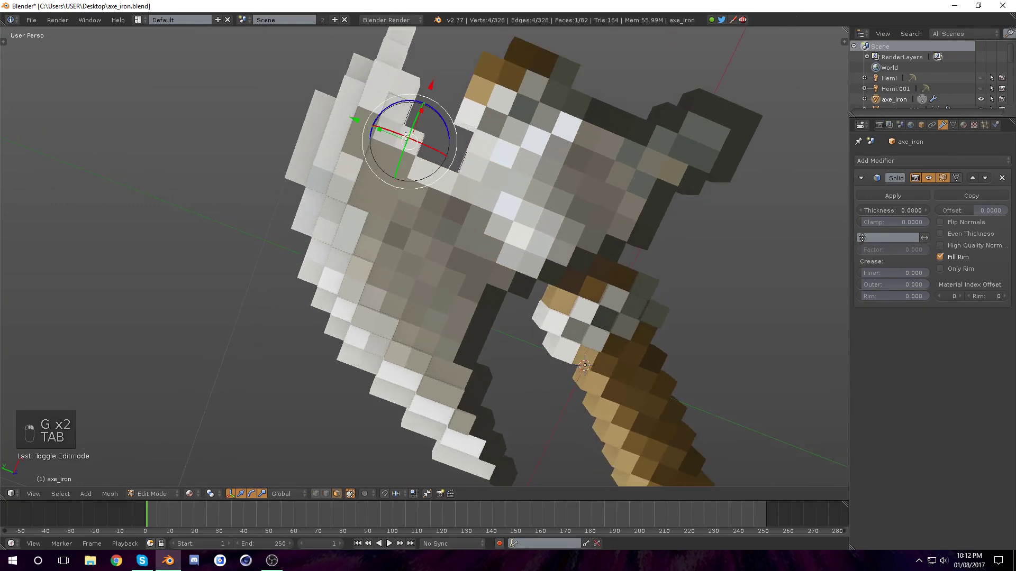
key(ctrl+z)
key(Tab)
key(g)
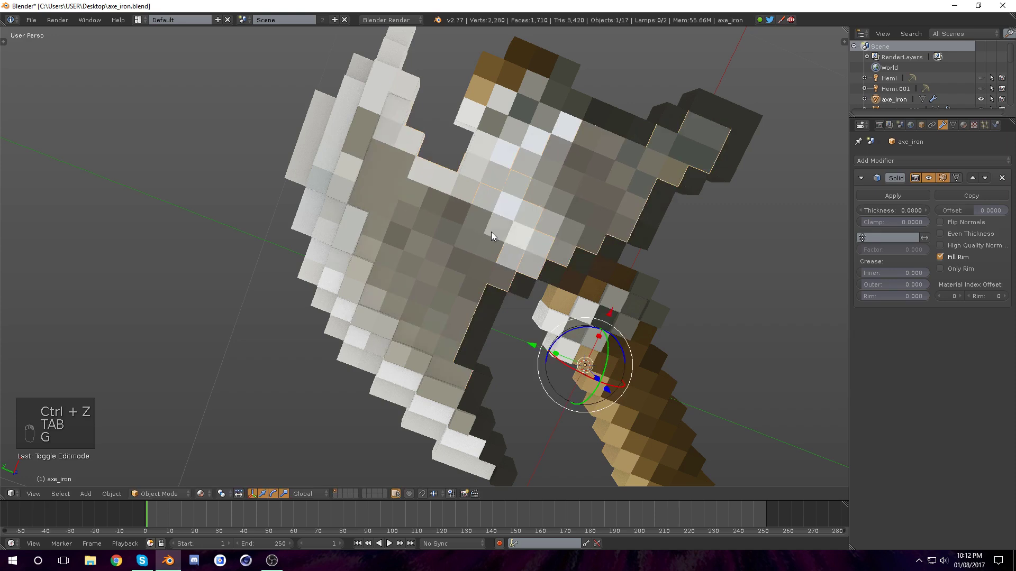
key(Tab)
key(g)
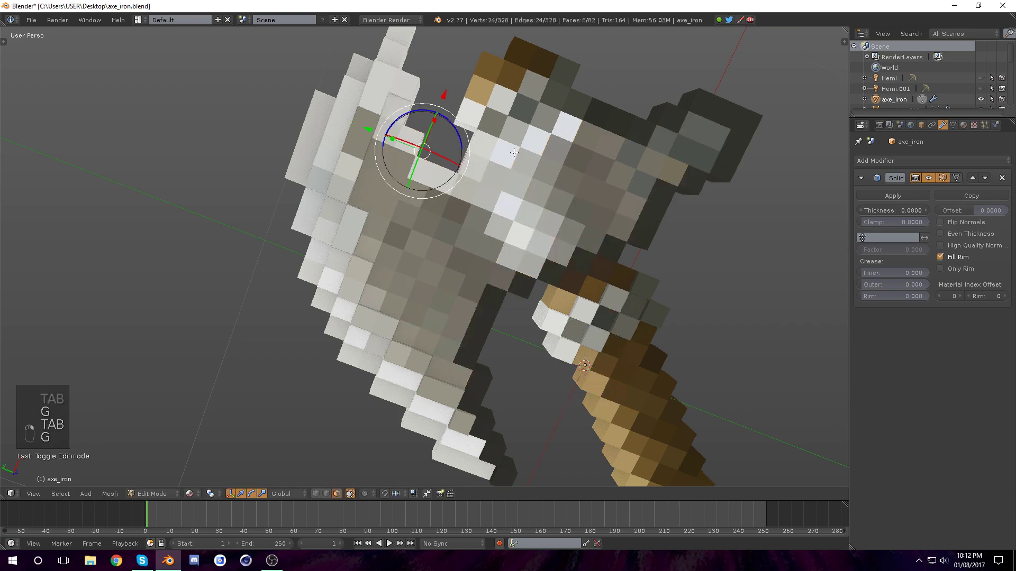
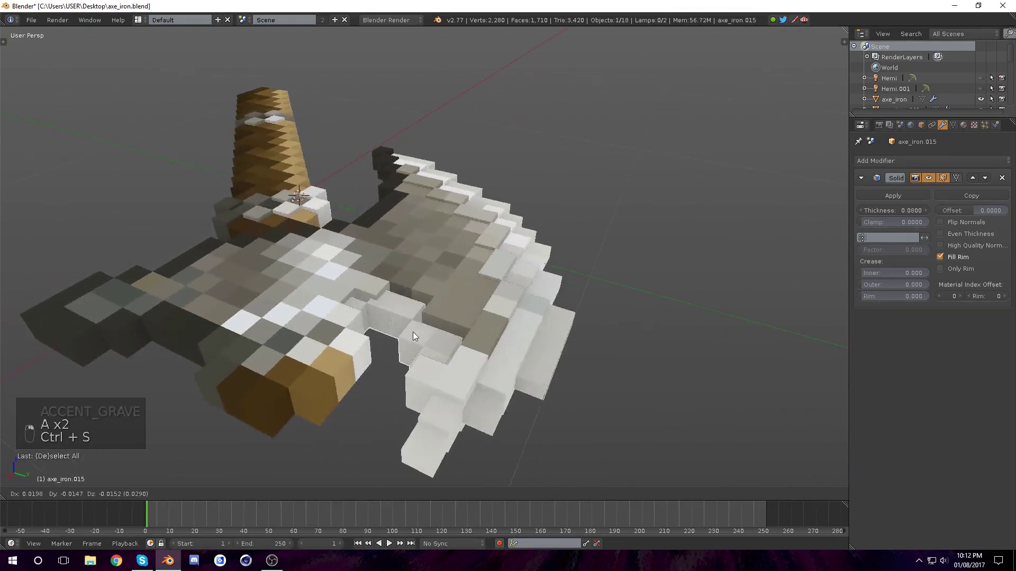
middle_click(900, 212)
key(a)
key(ctrl+s)
Thicken axe_iron.011 and .012 with Solidify to about 0.047 and 0.066, then save
drag(364, 320, 428, 313)
middle_click(428, 314)
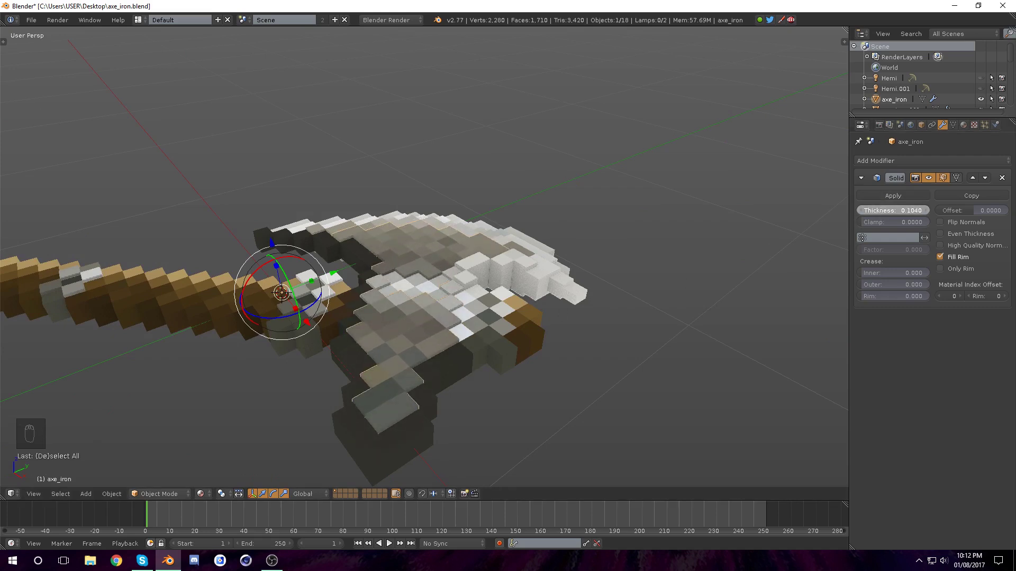
drag(447, 297, 432, 296)
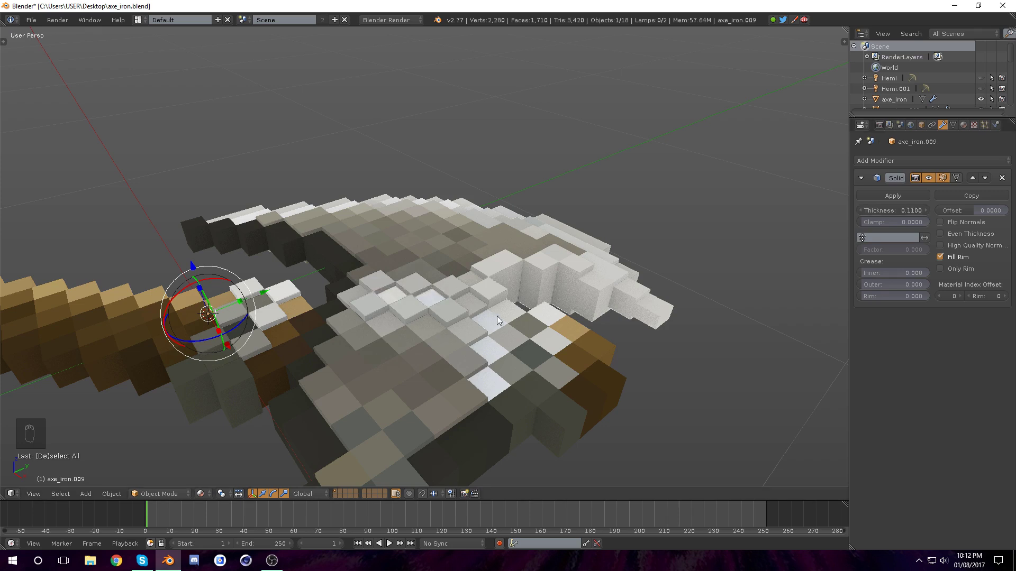
drag(509, 328, 900, 213)
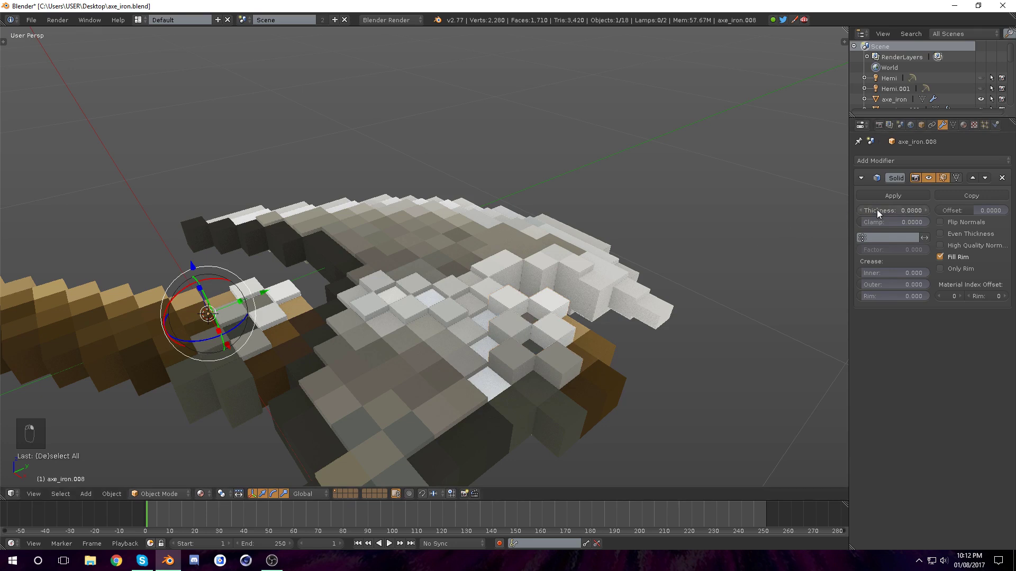
drag(593, 357, 554, 362)
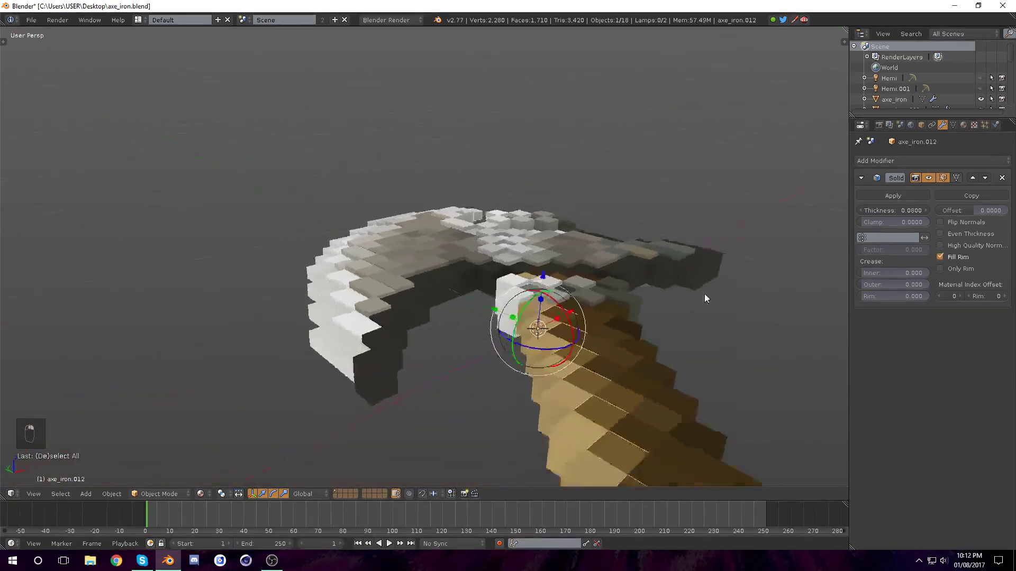
drag(897, 208, 611, 399)
middle_click(879, 213)
drag(647, 370, 519, 349)
middle_click(519, 349)
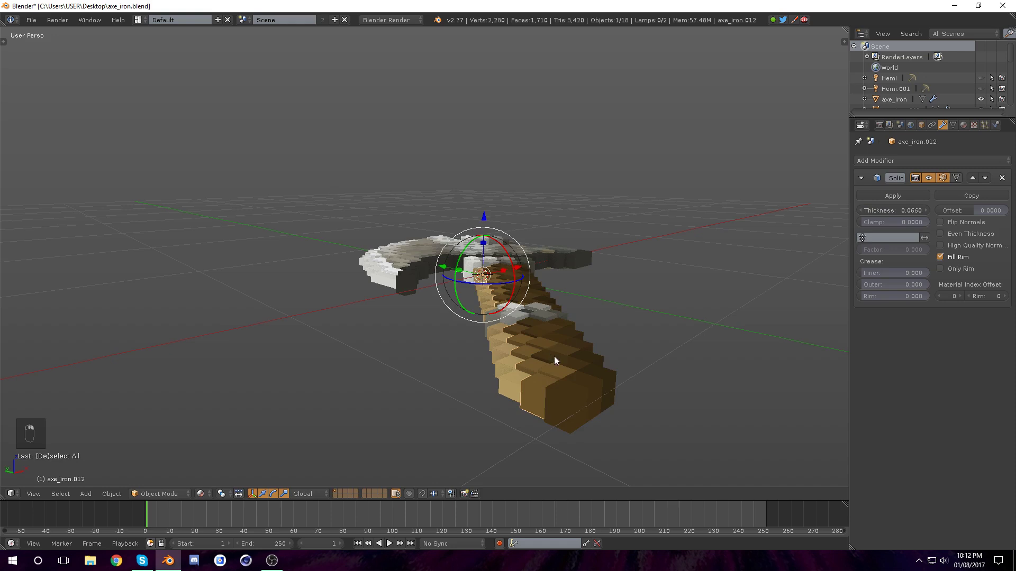
key(a)
key(ctrl+s)
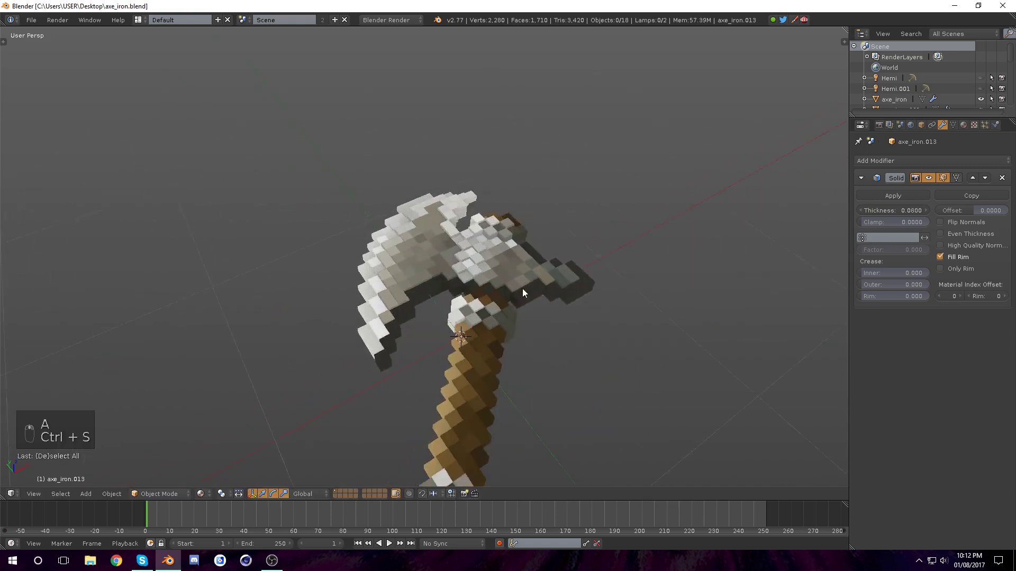
key(ctrl+s)
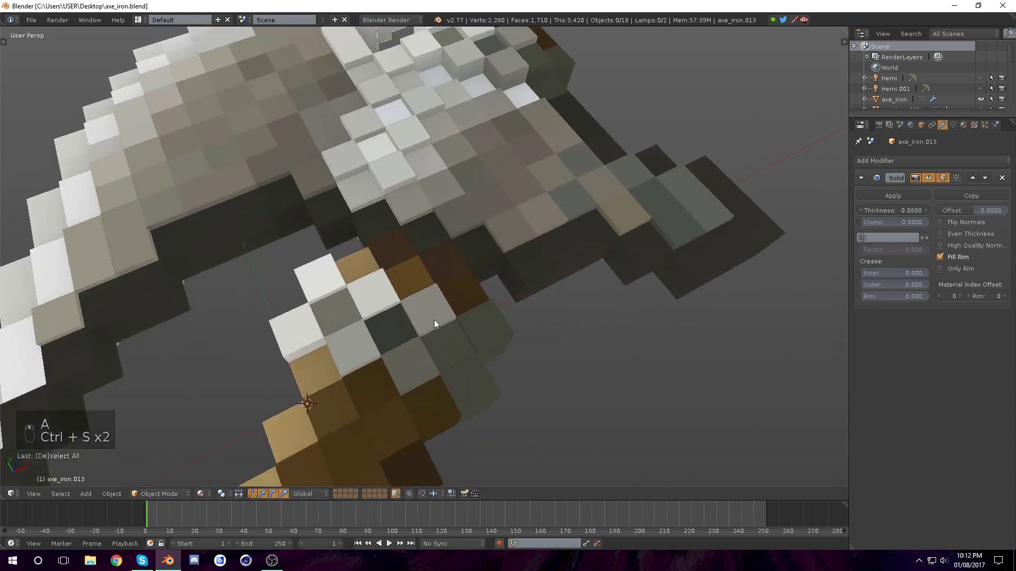
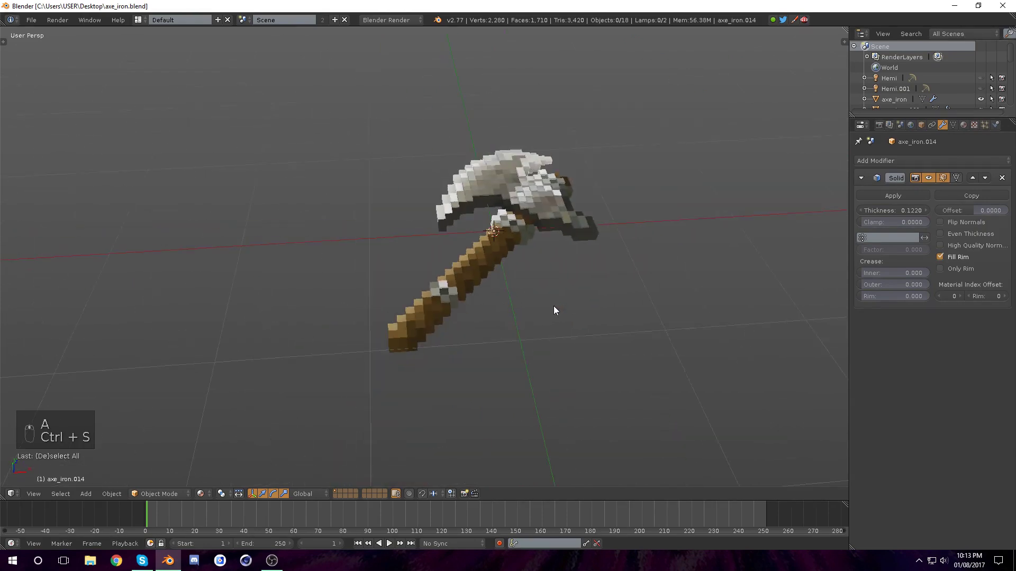
Viewing edge-on, move layer pieces to different depths and apply the first layer's Solidify (0.133)
drag(426, 496, 440, 342)
key(g)
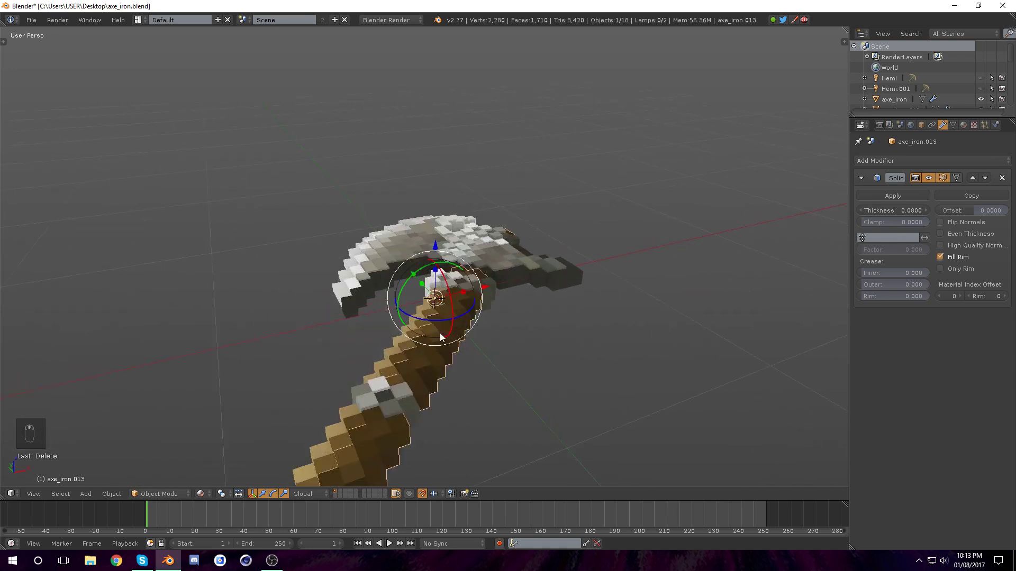
drag(449, 355, 901, 196)
drag(901, 197, 484, 386)
key(g)
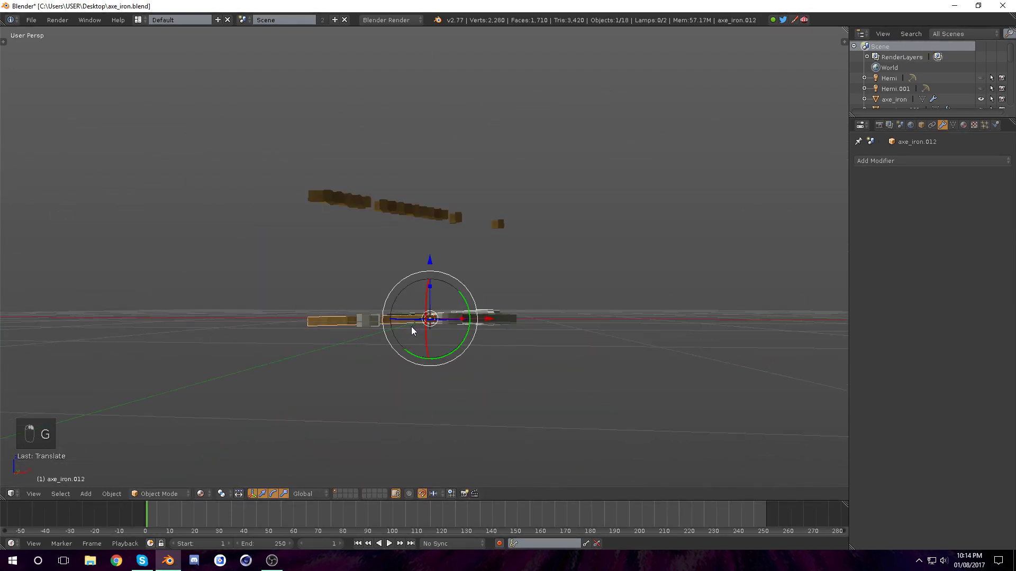
key(g)
drag(598, 404, 885, 205)
key(g)
key(g)
key(g)
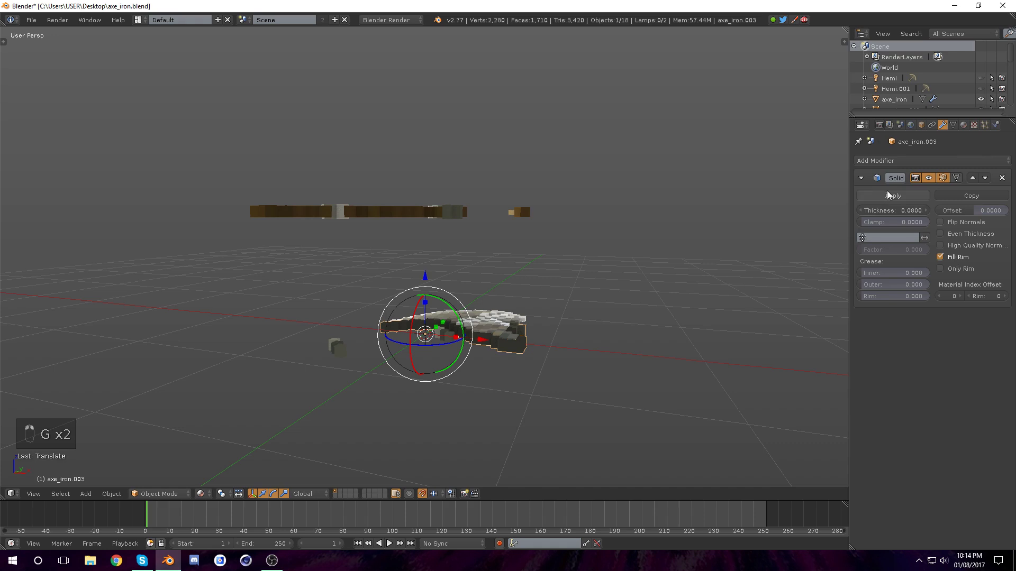
key(g)
click(606, 387)
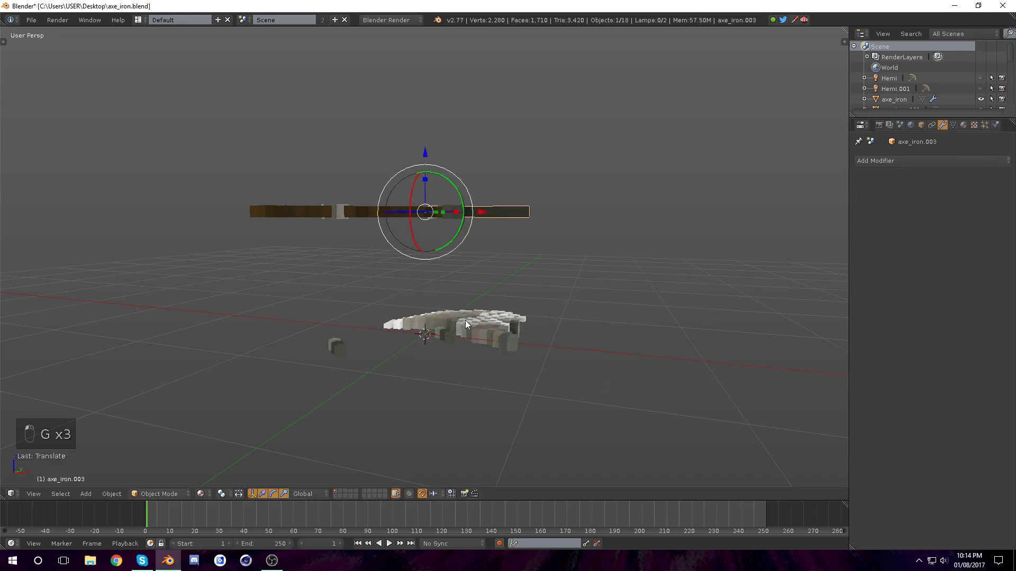
Pick another blade layer, apply its Solidify thickness (0.11) and shift it in depth
key(g)
click(623, 273)
drag(529, 334, 534, 319)
key(a)
key(c)
key(b)
click(451, 226)
key(g)
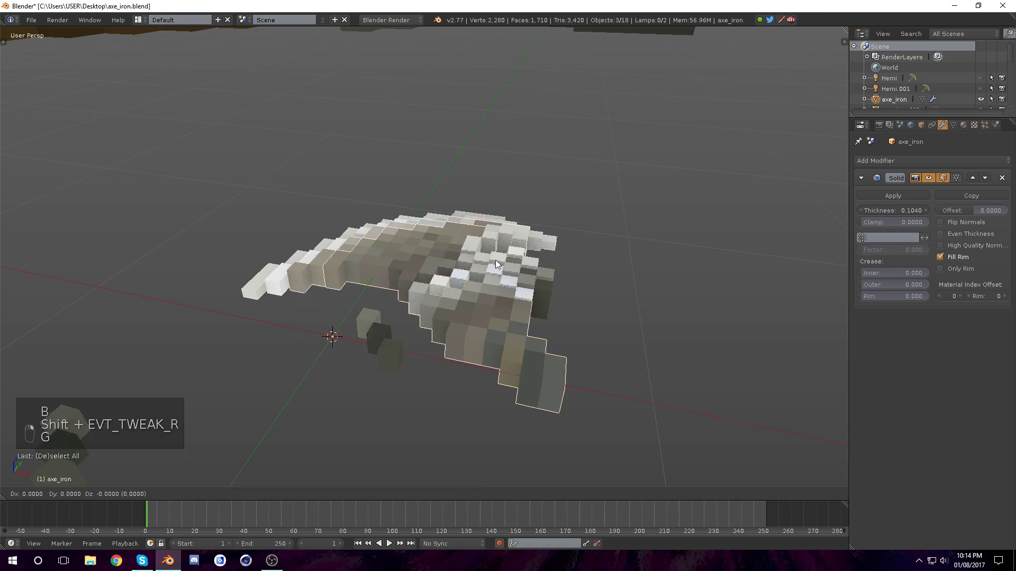
Undo a premature join, spread pieces apart in depth and apply a layer's Solidify modifier
key(g)
key(ctrl+j)
key(ctrl+z)
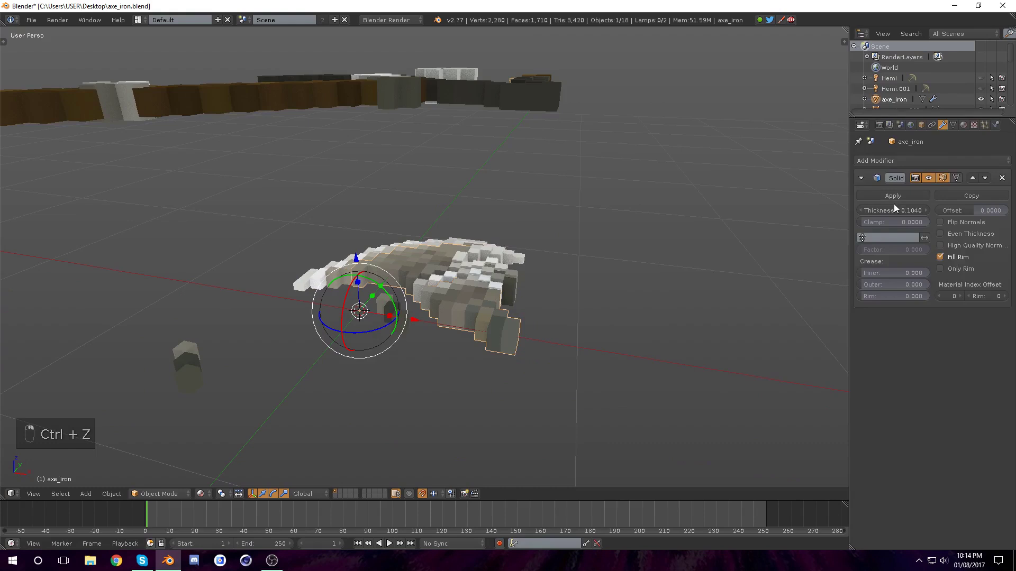
drag(897, 197, 900, 196)
key(g)
key(g)
key(g)
key(g)
key(g)
key(g)
key(g)
click(819, 233)
Apply the remaining layer's Solidify and frame the whole assembled axe
key(g)
key(g)
key(g)
click(589, 313)
key(a)
key(a)
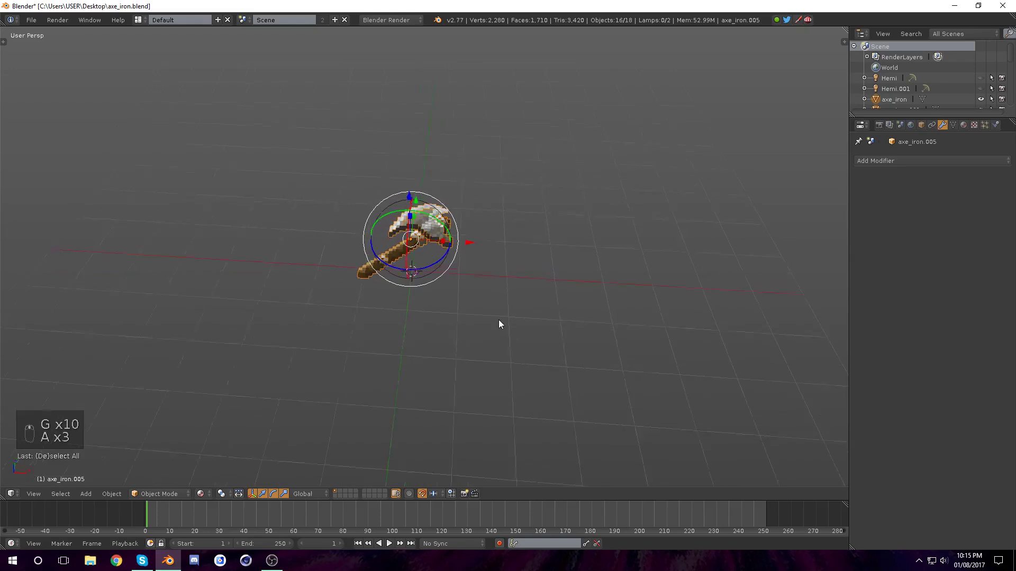
key(a)
key(a)
key(g)
drag(427, 497, 524, 326)
key(g)
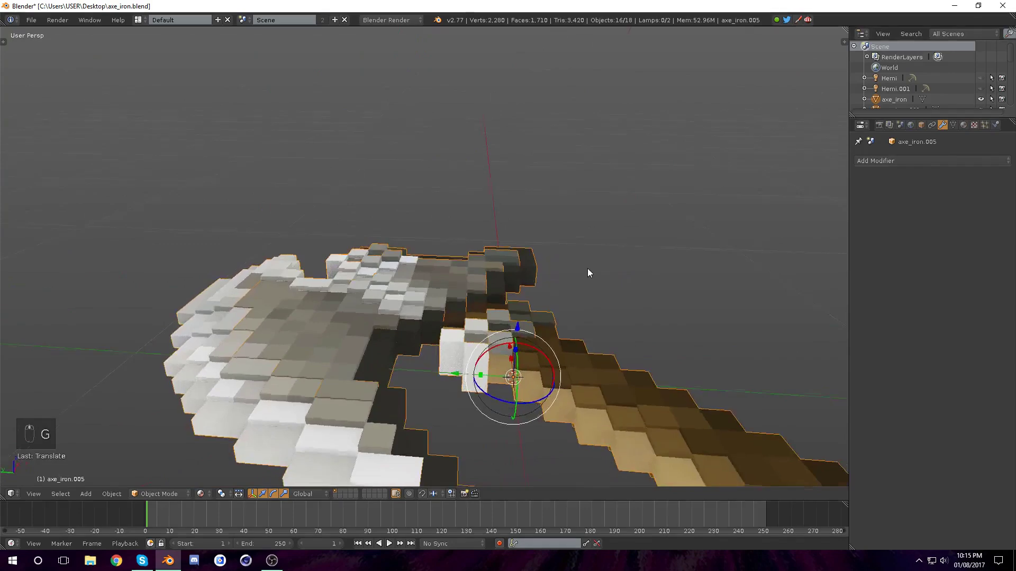
Select all layer objects with axe_iron active and join them into one axe_iron mesh (Ctrl+J)
click(336, 340)
drag(393, 324, 605, 335)
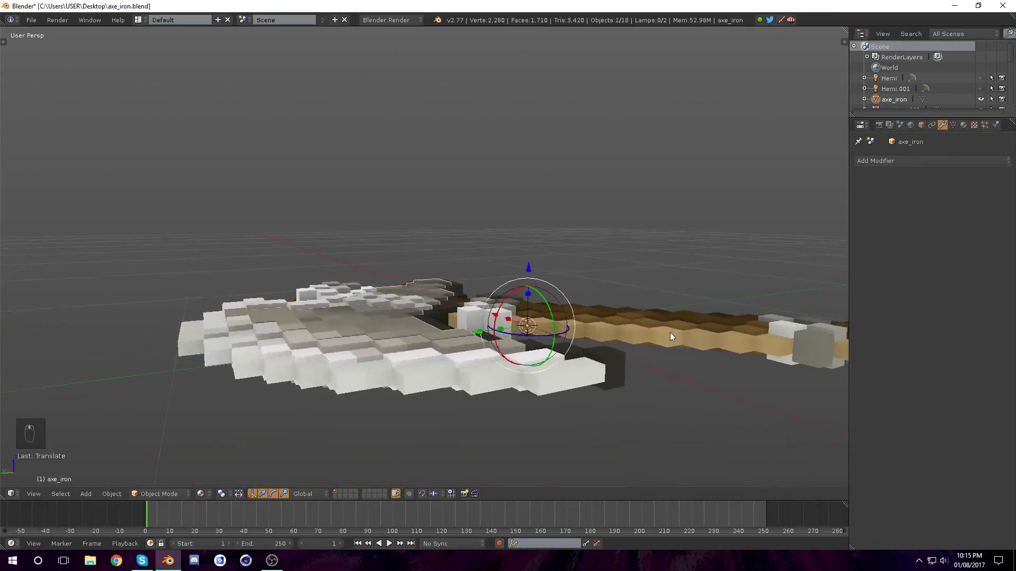
drag(555, 308, 555, 307)
drag(557, 306, 596, 319)
key(a)
key(a)
key(a)
key(a)
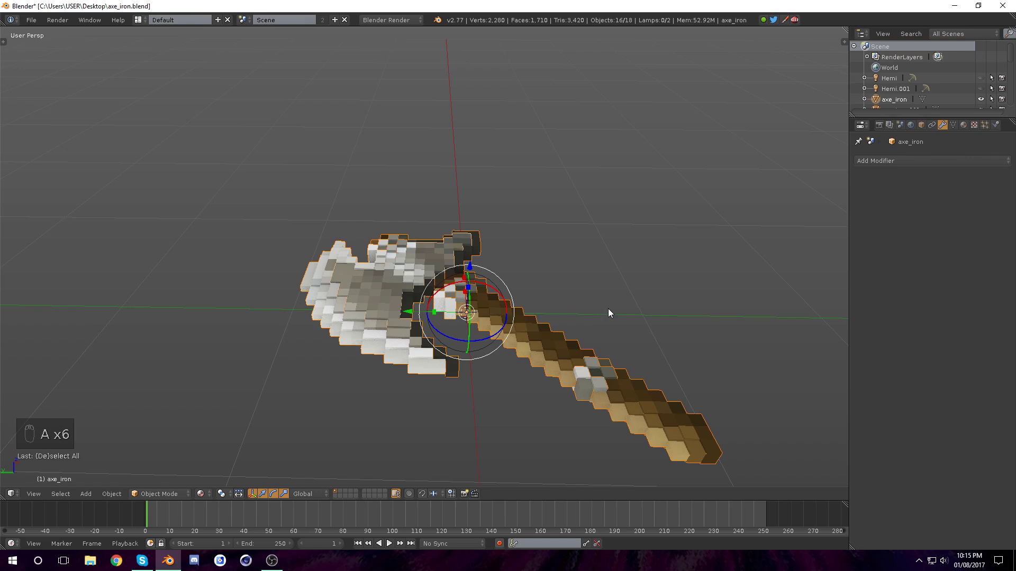
key(ctrl+j)
click(429, 296)
key(r)
key(r)
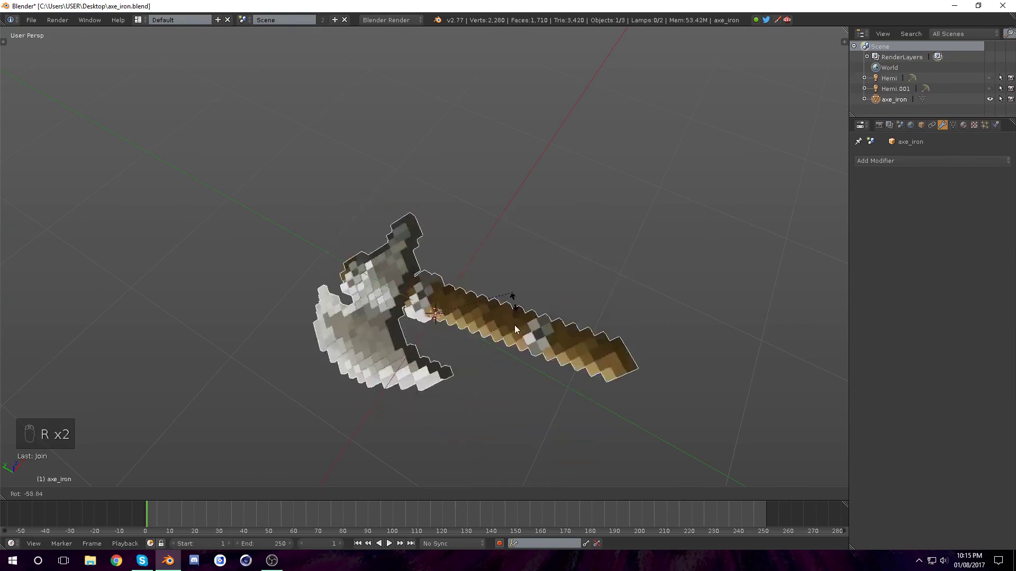
View the joined axe from directly above in Top Ortho and inspect the handle joint closely
key(r)
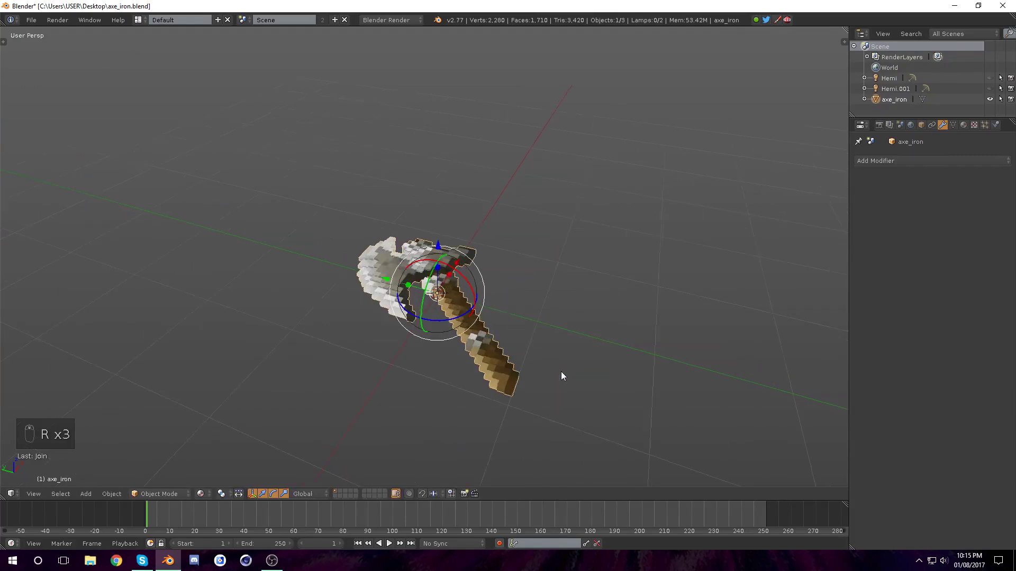
key(KP_7)
key(Tab)
key(Tab)
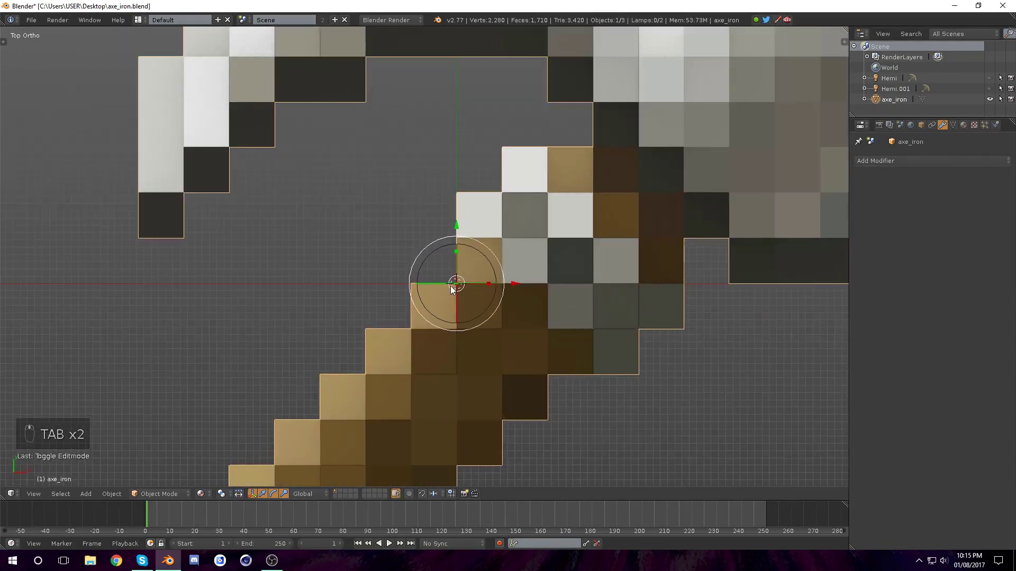
Reselect the whole 1,710-face axe mesh and frame it from above
click(737, 392)
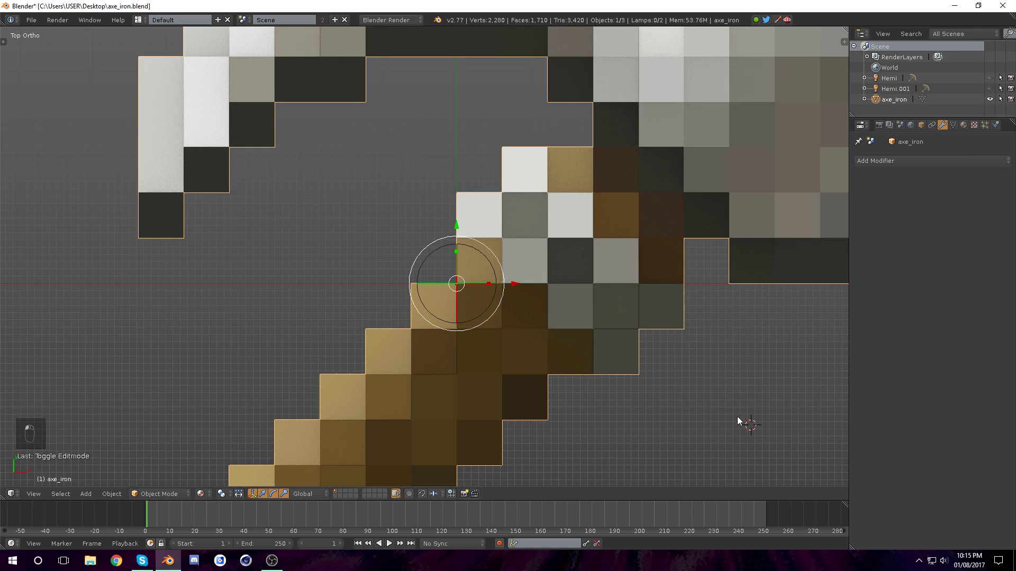
key(Tab)
key(a)
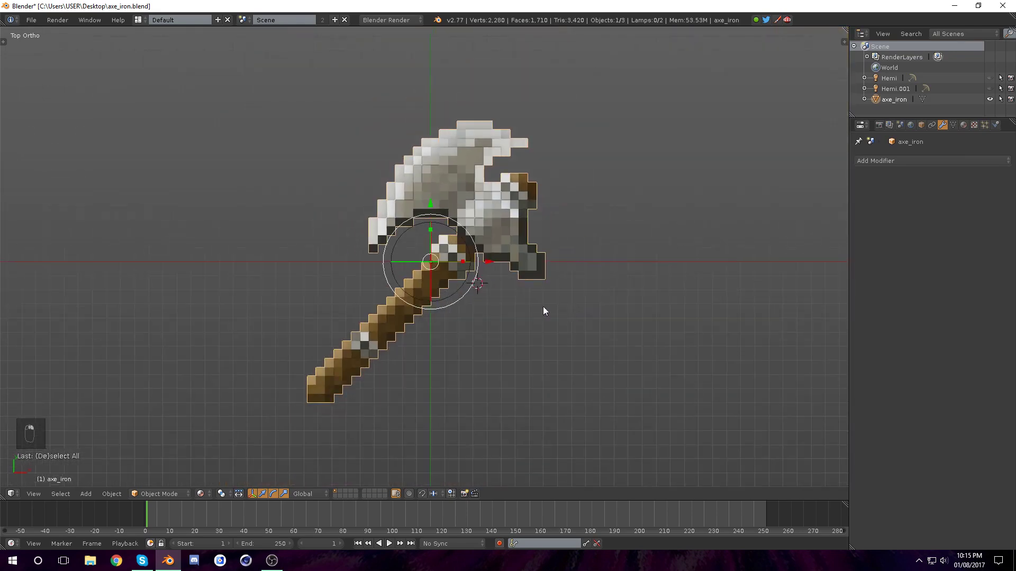
Select all axe geometry in Edit Mode and move the whole mesh toward a handle block corner
key(Tab)
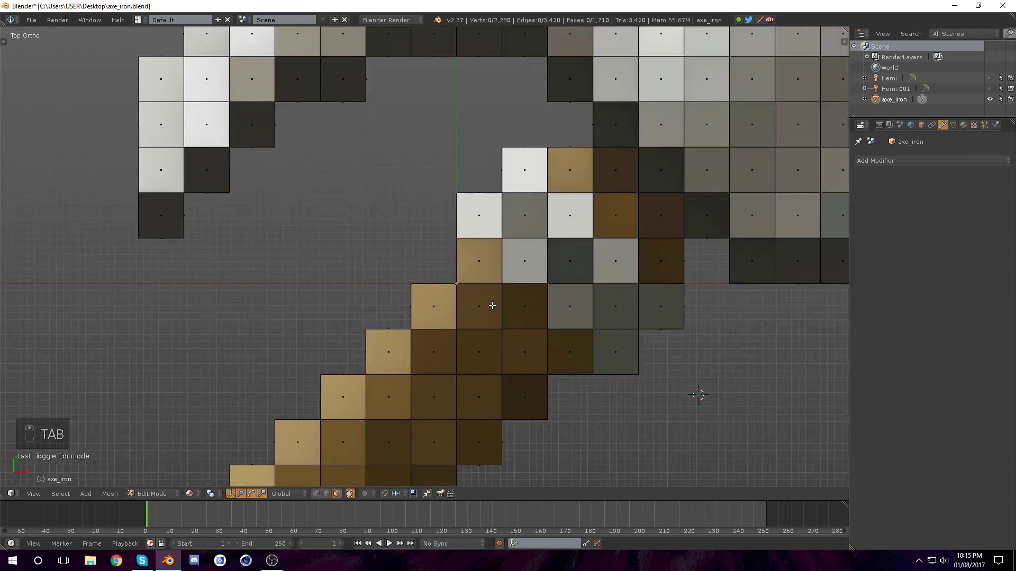
key(a)
key(g)
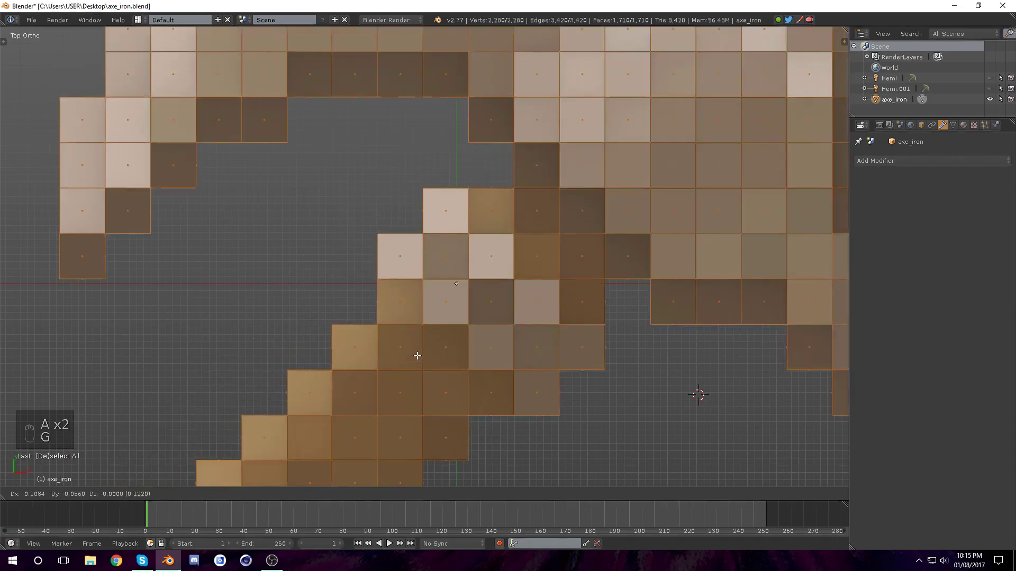
key(g)
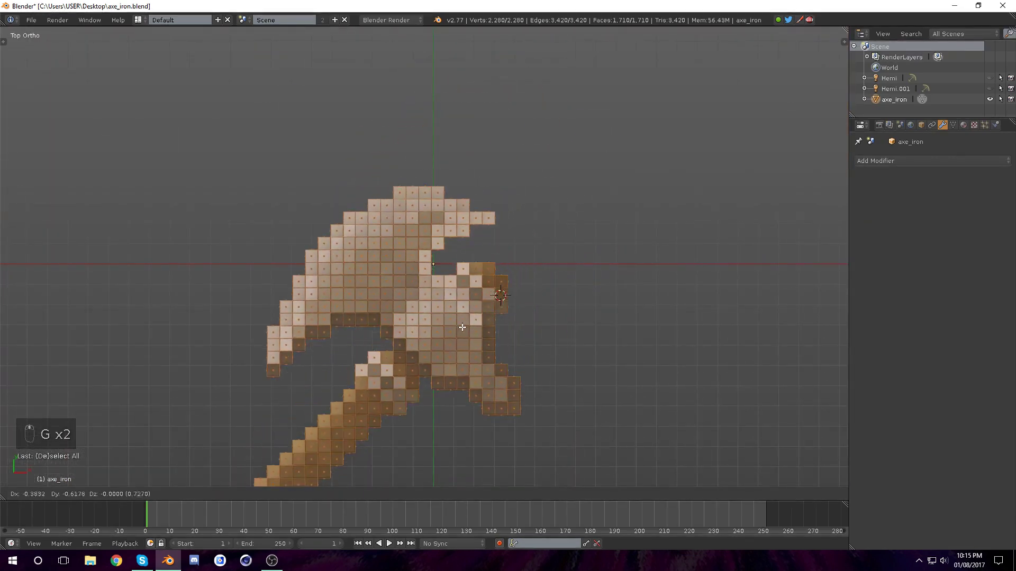
key(Tab)
Fine-tune the mesh so its pivot sits exactly on the handle corner, then save the file
key(r)
key(Tab)
key(g)
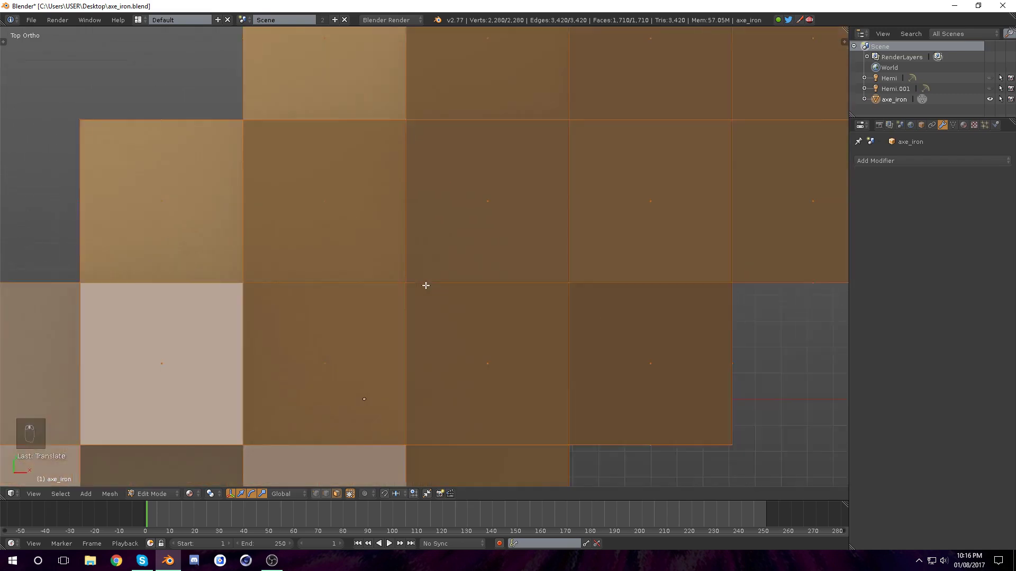
drag(387, 310, 493, 218)
key(g)
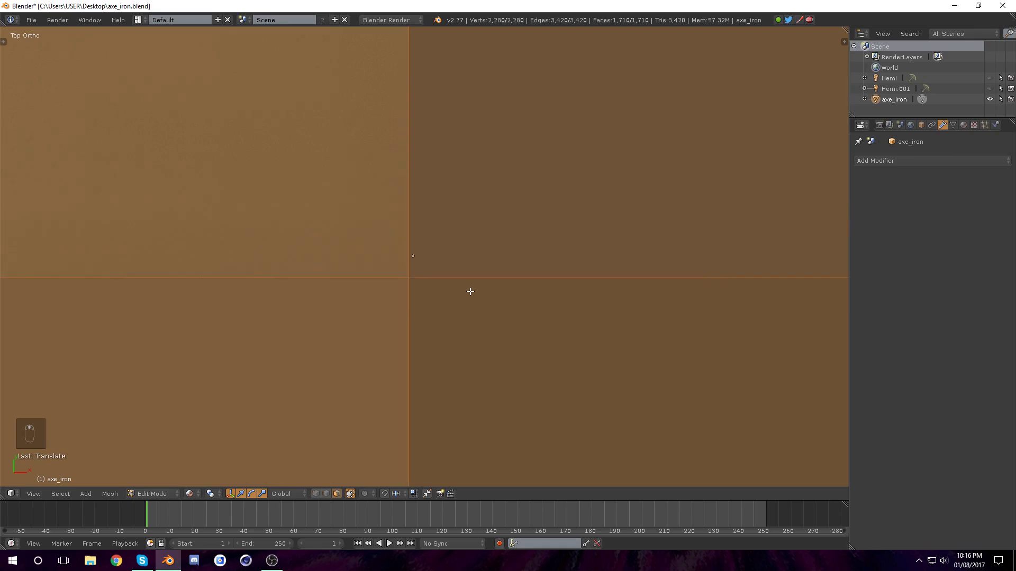
key(g)
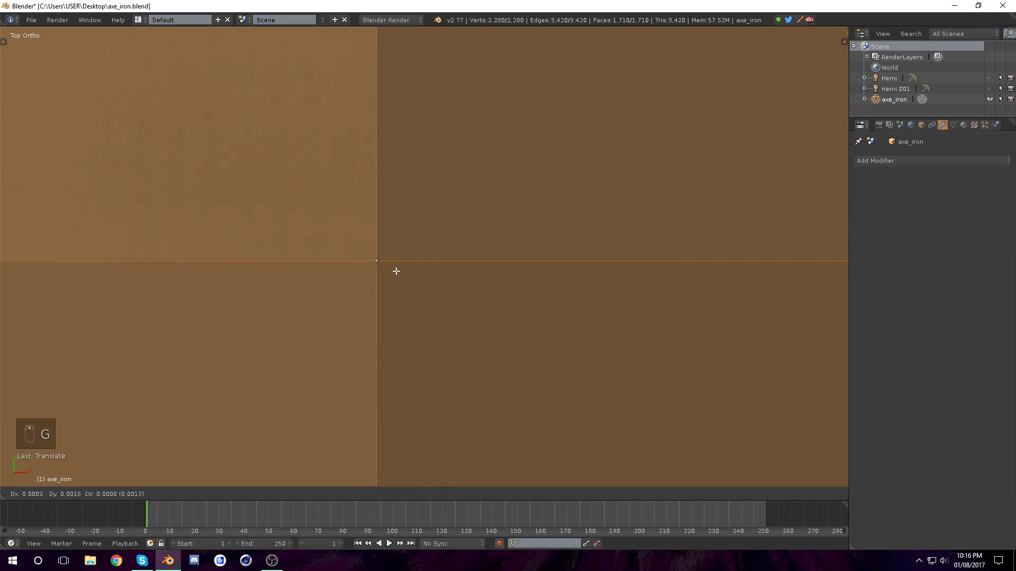
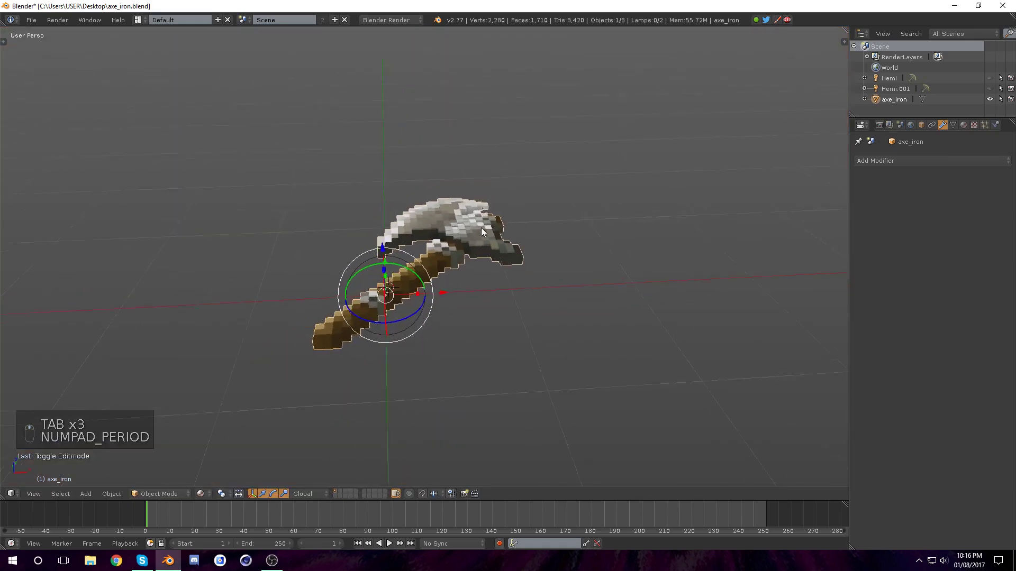
Rotate the axe upright with the blade on top and center its pivot at the scene origin
key(r)
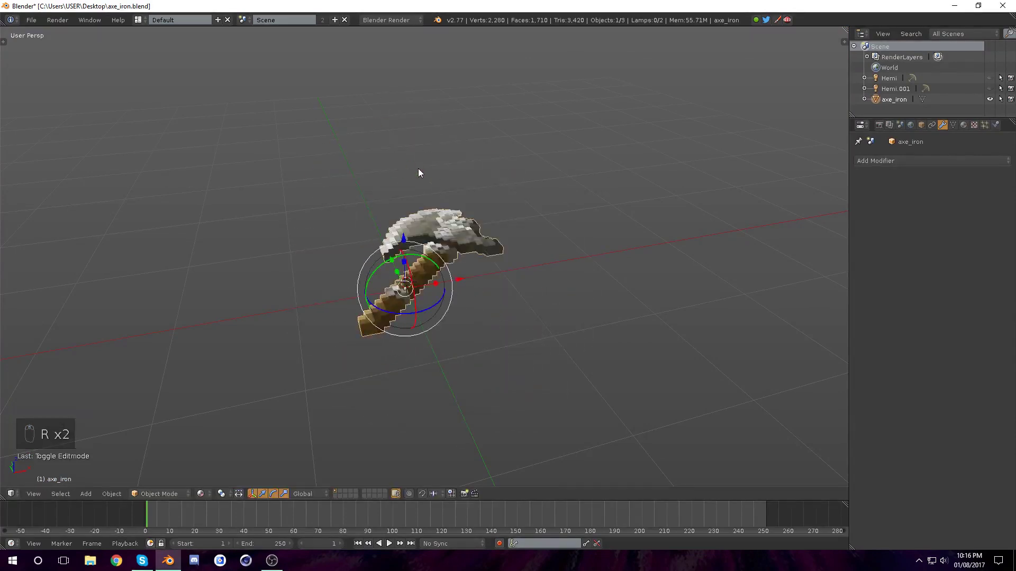
key(alt+g)
key(KP_Decimal)
key(shift+s)
Confirm the upright pose, clear the selection and save axe_iron.blend
key(a)
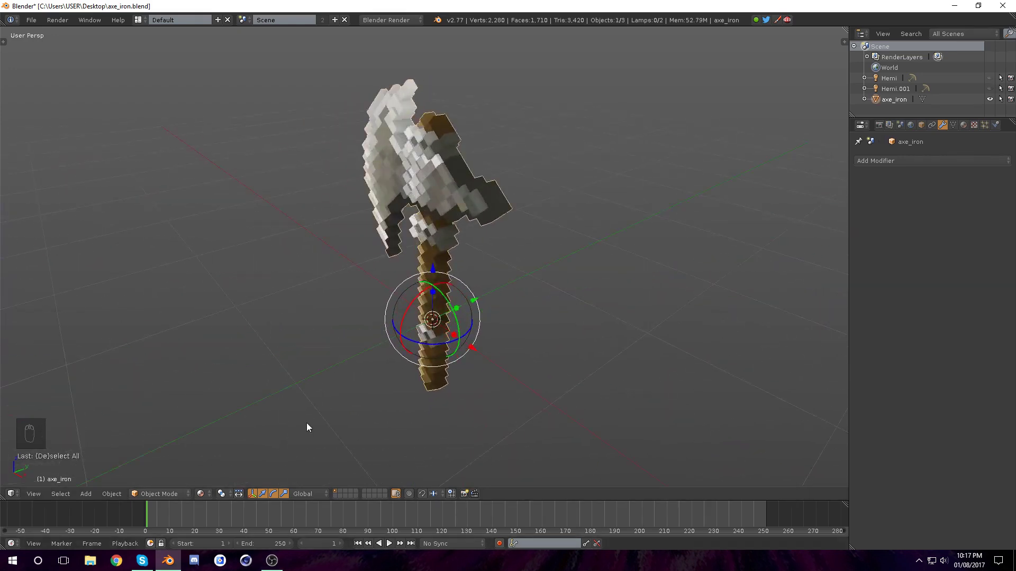
key(a)
key(ctrl+s)
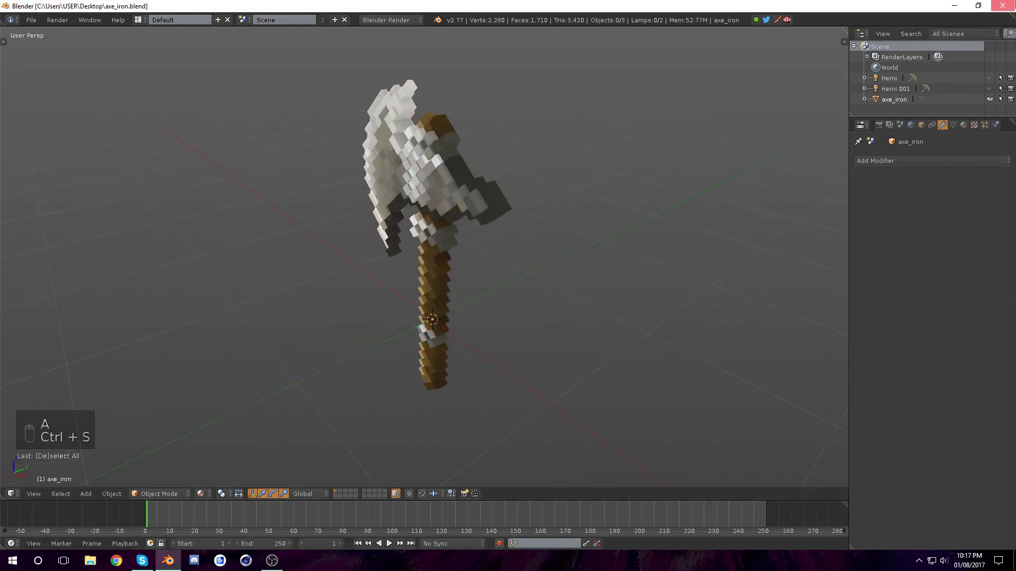